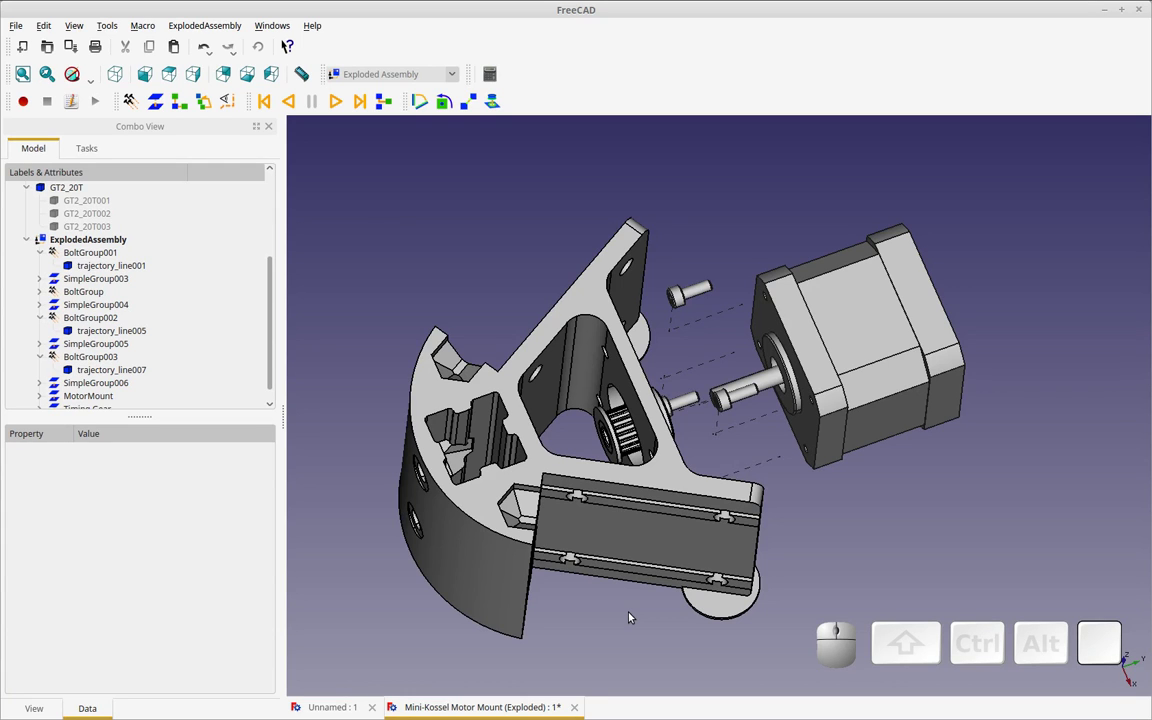
Orbit the exploded motor mount to inspect the separated motor, screws and gear from several angles
{"action": "left_click_drag", "start_coordinate": [276, 306], "coordinate": [313, 220]}
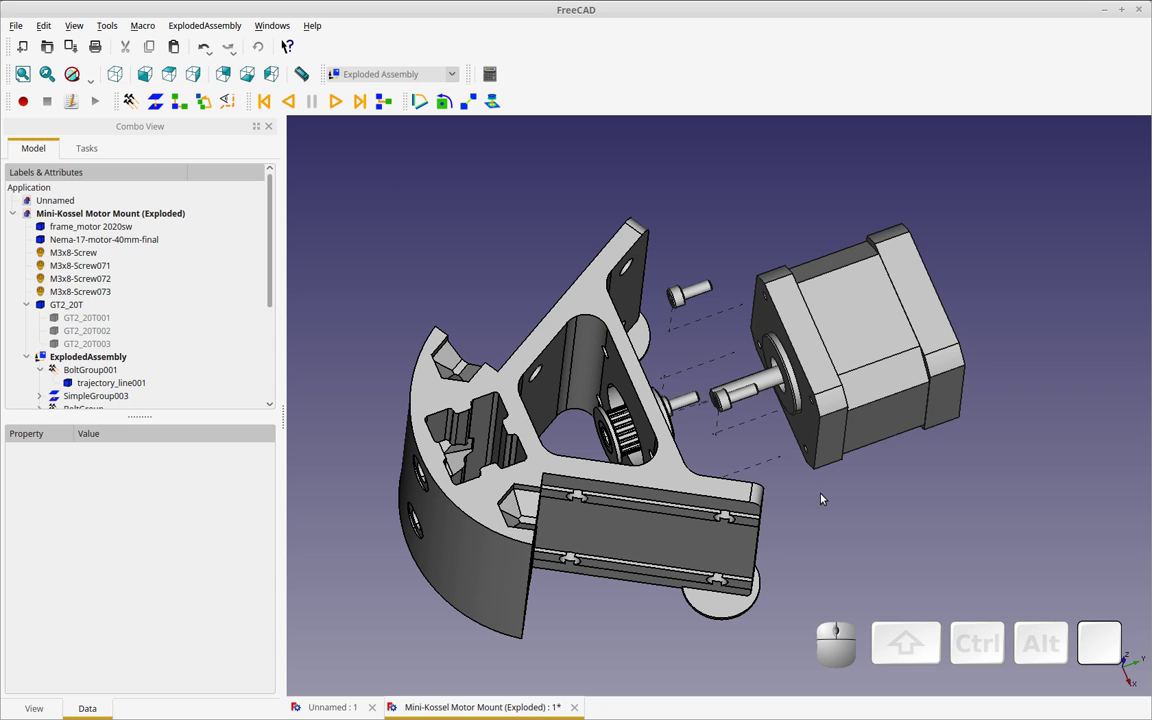
{"action": "left_click_drag", "start_coordinate": [840, 510], "coordinate": [824, 473]}
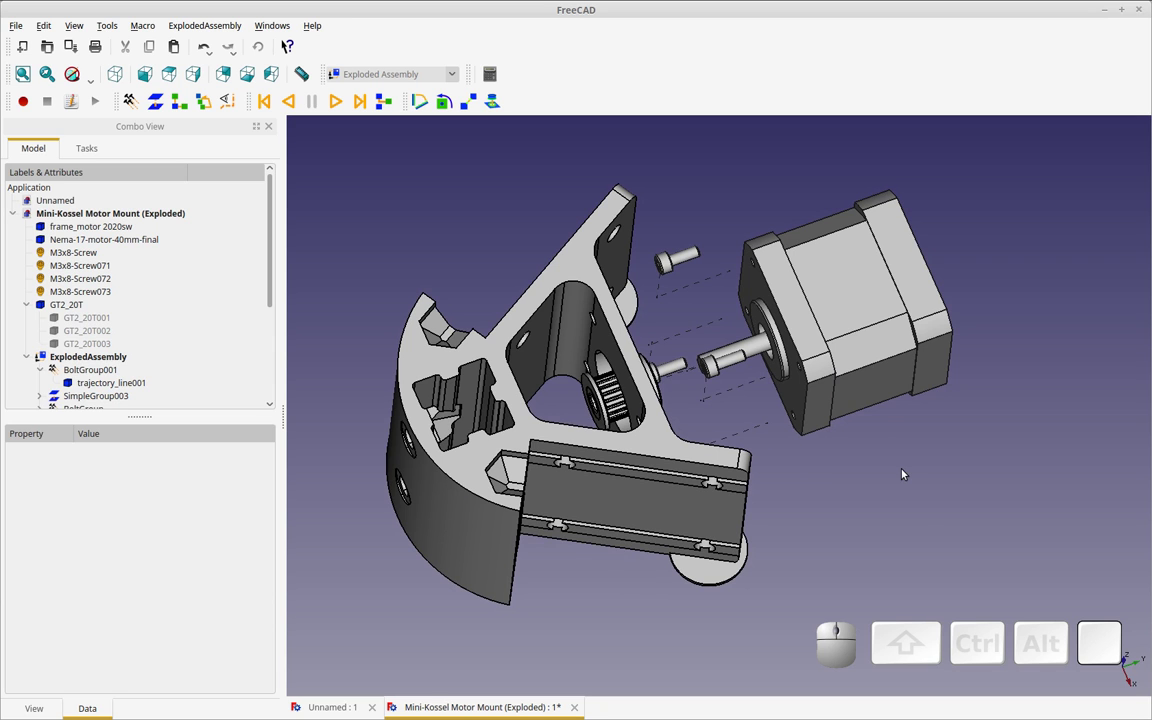
{"action": "left_click_drag", "start_coordinate": [924, 520], "coordinate": [888, 520]}
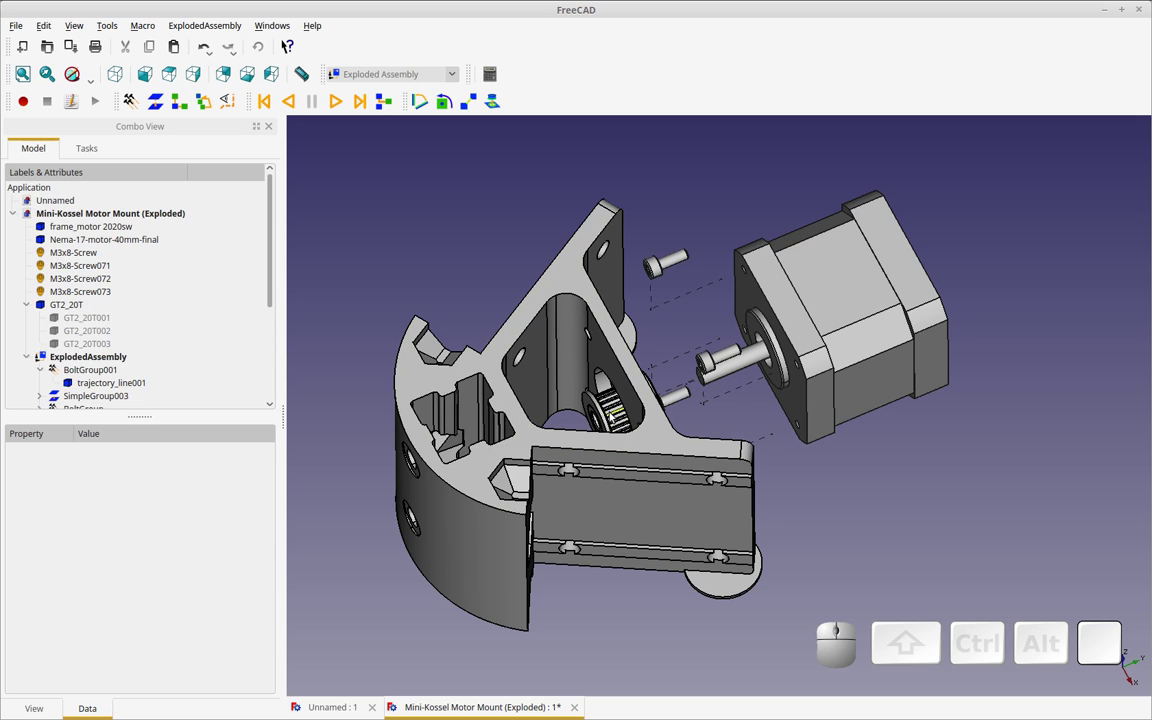
{"action": "left_click_drag", "start_coordinate": [893, 510], "coordinate": [787, 435]}
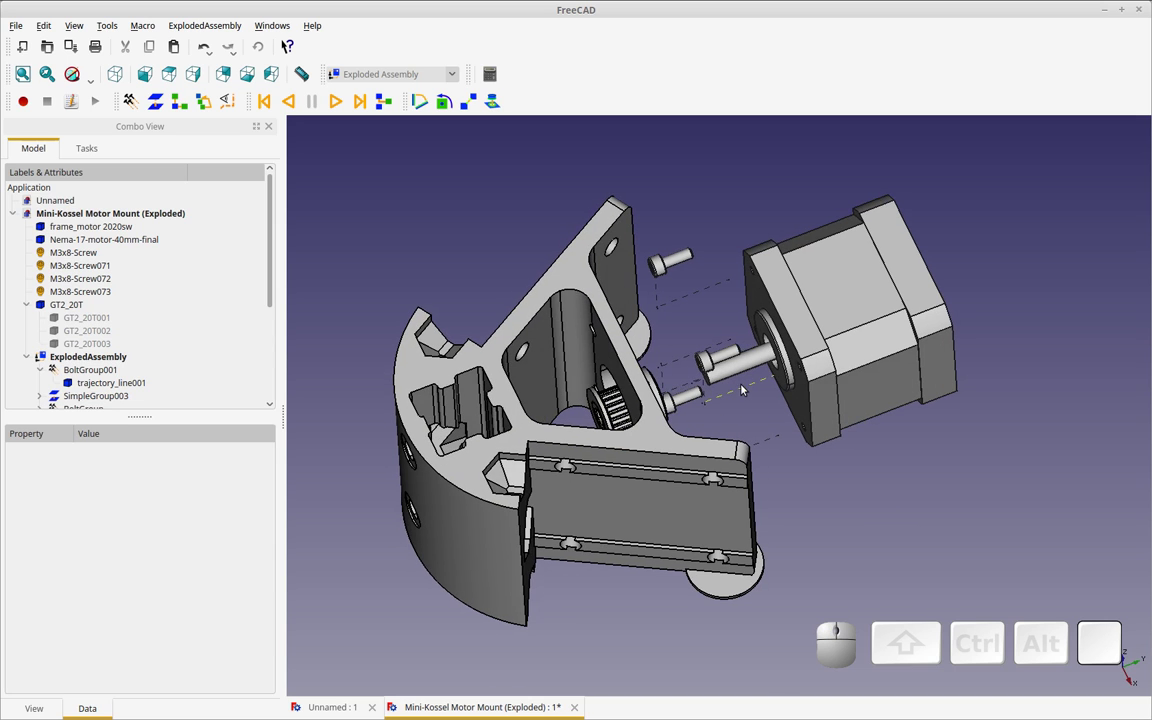
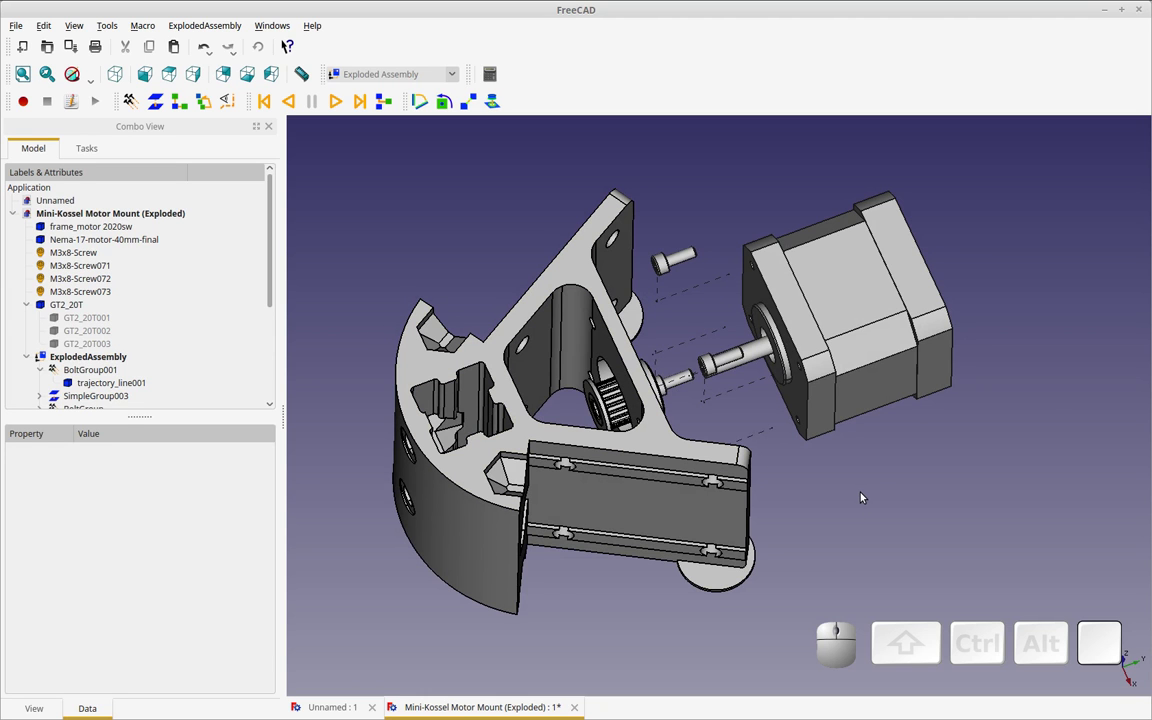
{"action": "left_click_drag", "start_coordinate": [867, 514], "coordinate": [853, 489]}
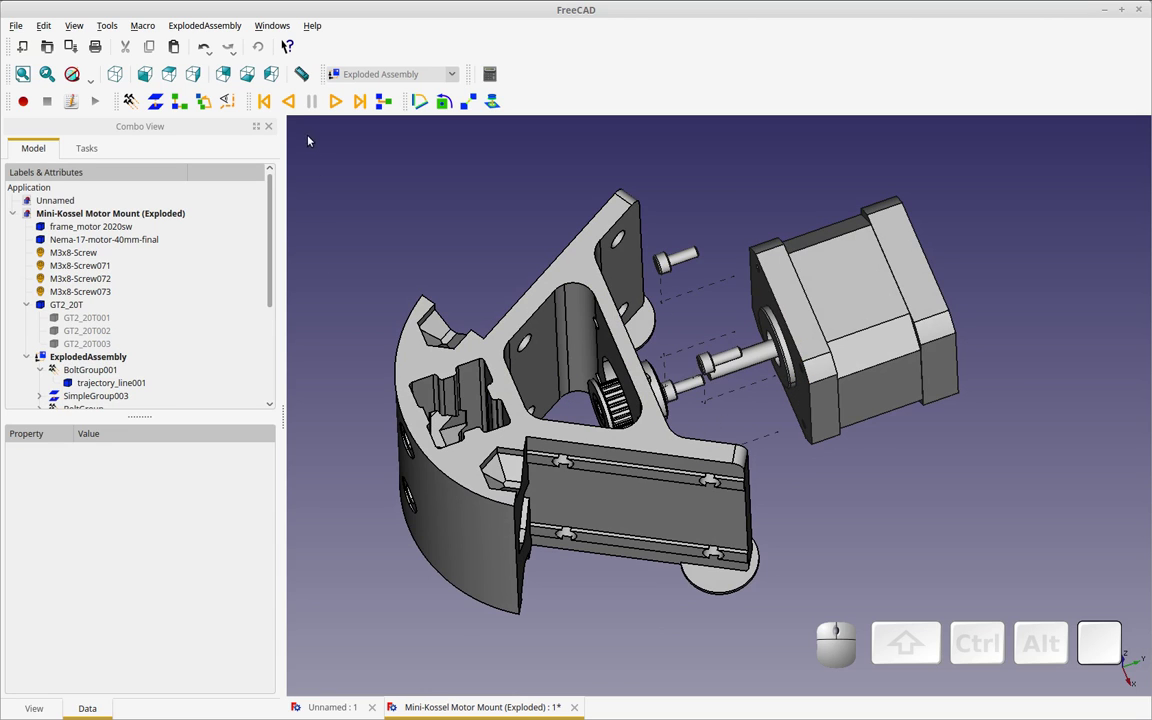
{"action": "left_click_drag", "start_coordinate": [274, 245], "coordinate": [324, 222]}
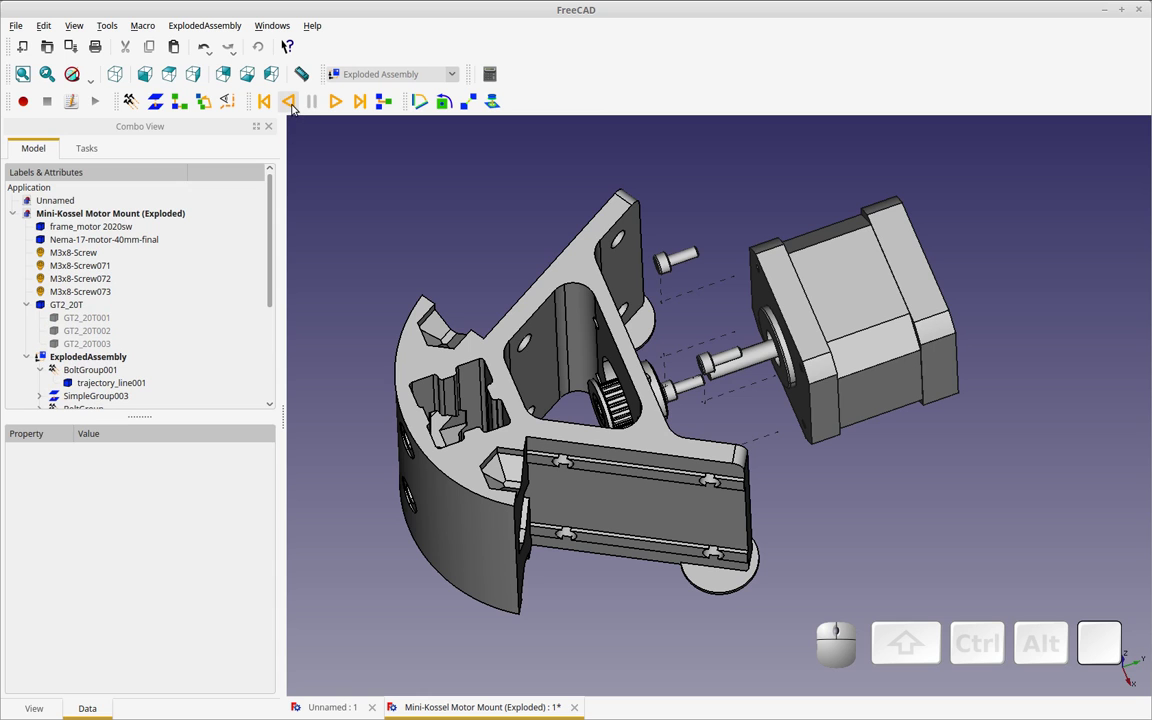
Play the animation backward so the parts collapse onto the mount, orbiting as they move
{"action": "left_click", "coordinate": [296, 106]}
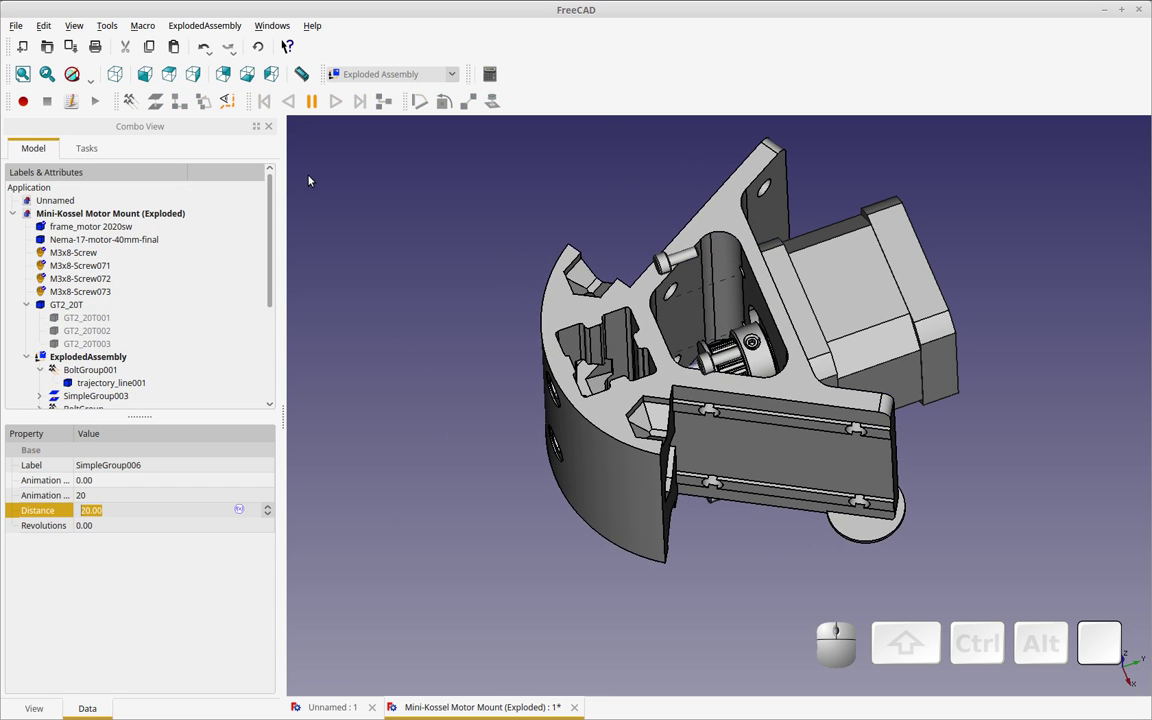
{"action": "left_click_drag", "start_coordinate": [355, 192], "coordinate": [395, 208]}
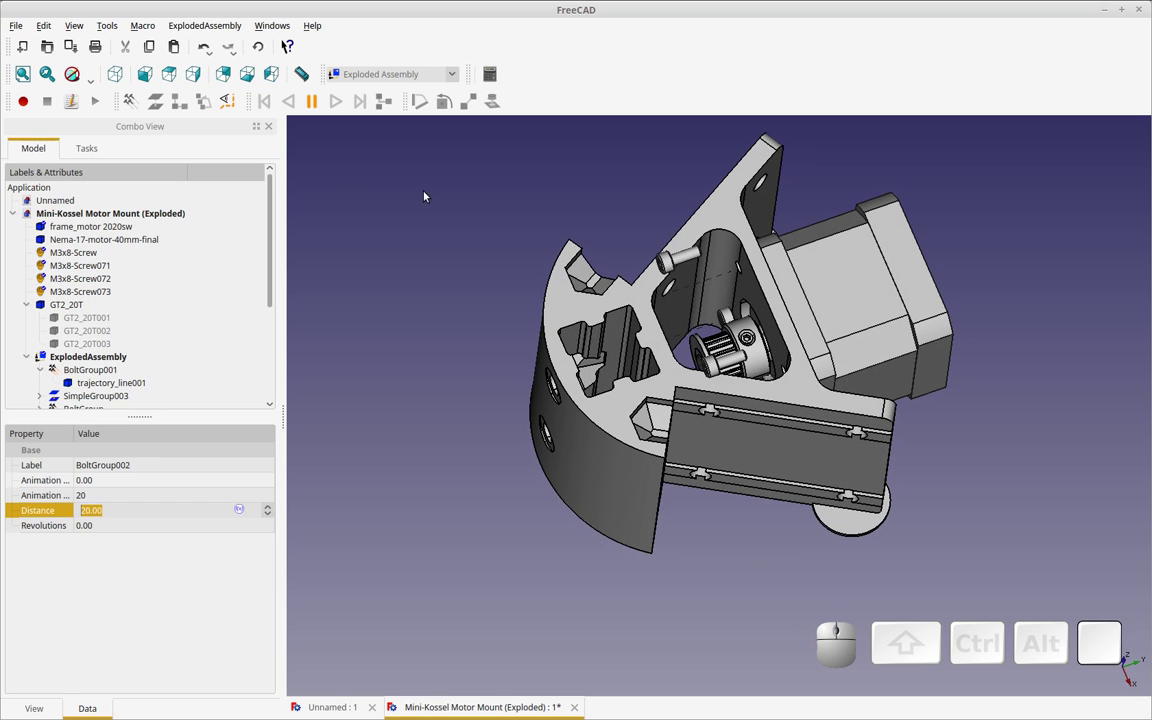
{"action": "middle_click", "coordinate": [530, 221]}
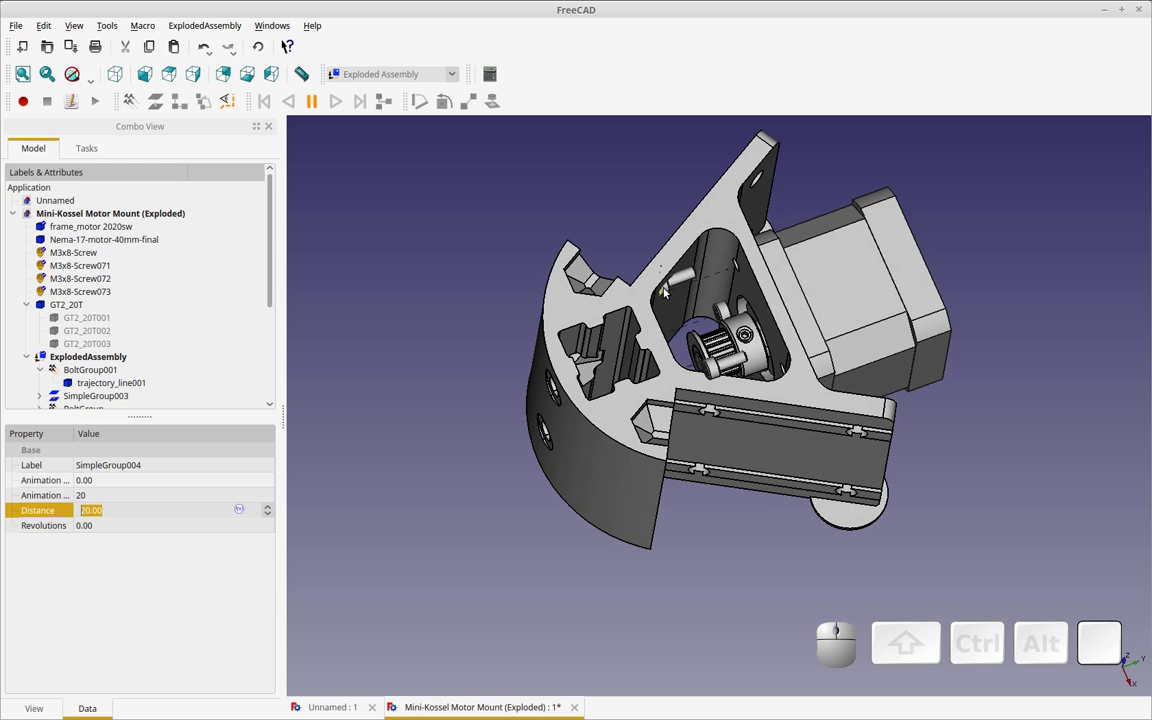
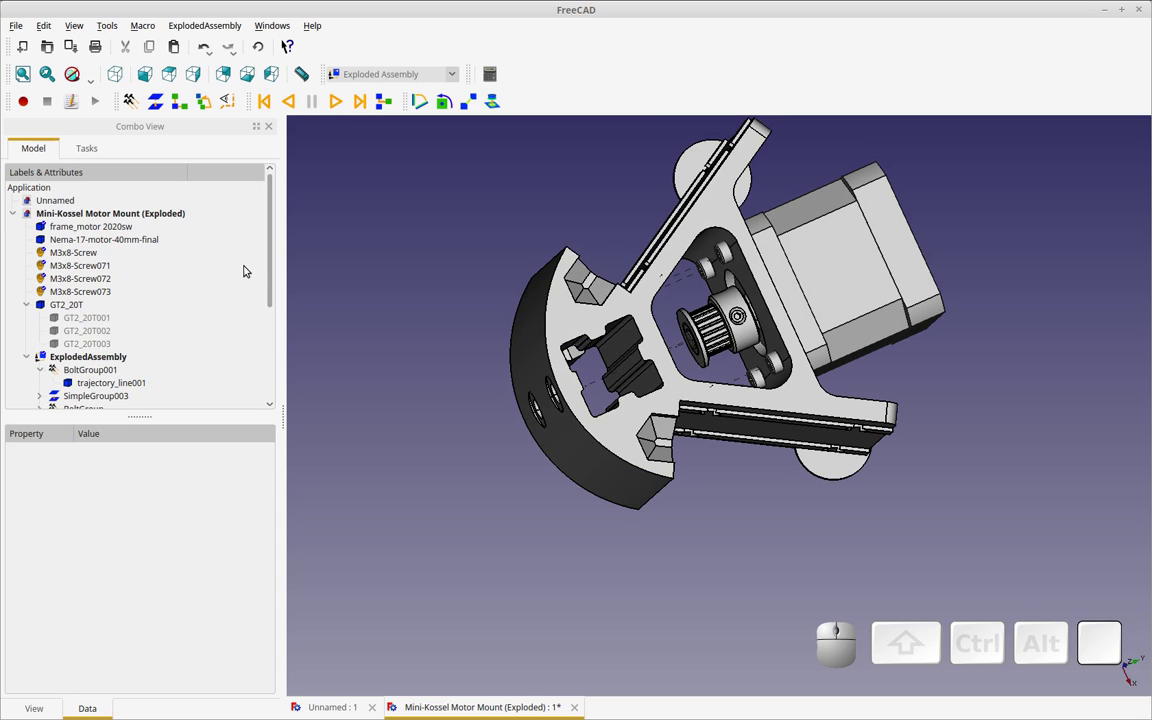
Select BoltGroup001, play the explosion forward, then select the Timing Gear group
{"action": "left_click_drag", "start_coordinate": [274, 287], "coordinate": [163, 288]}
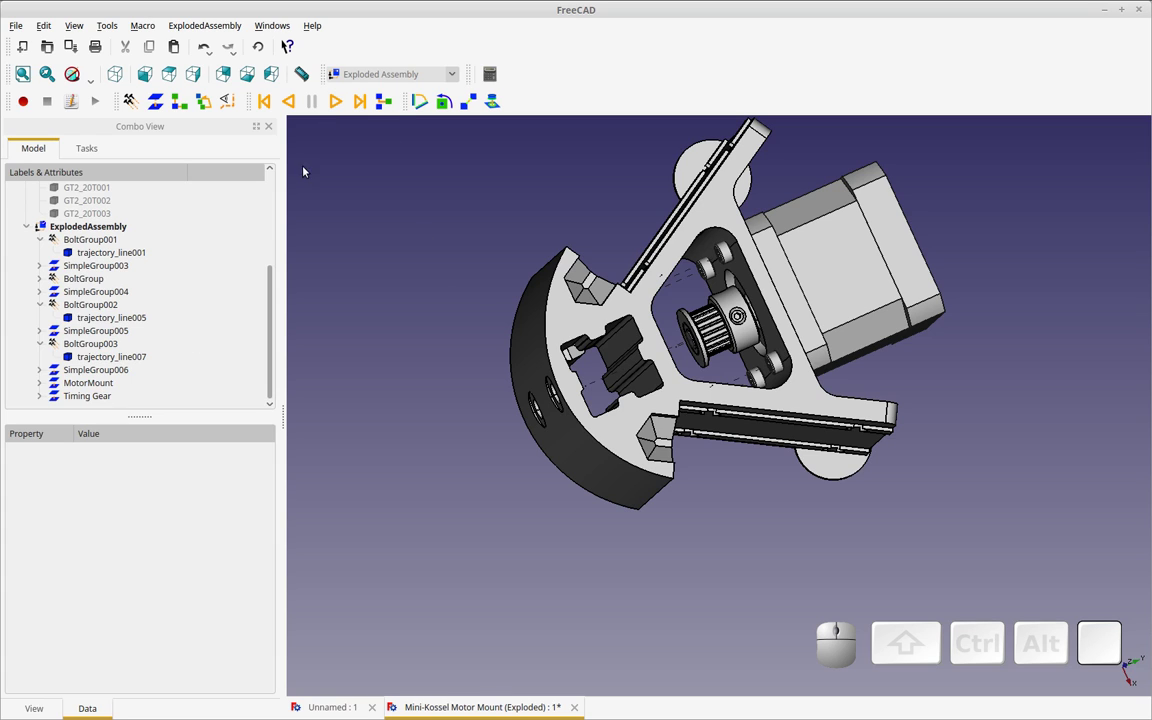
{"action": "left_click", "coordinate": [84, 242]}
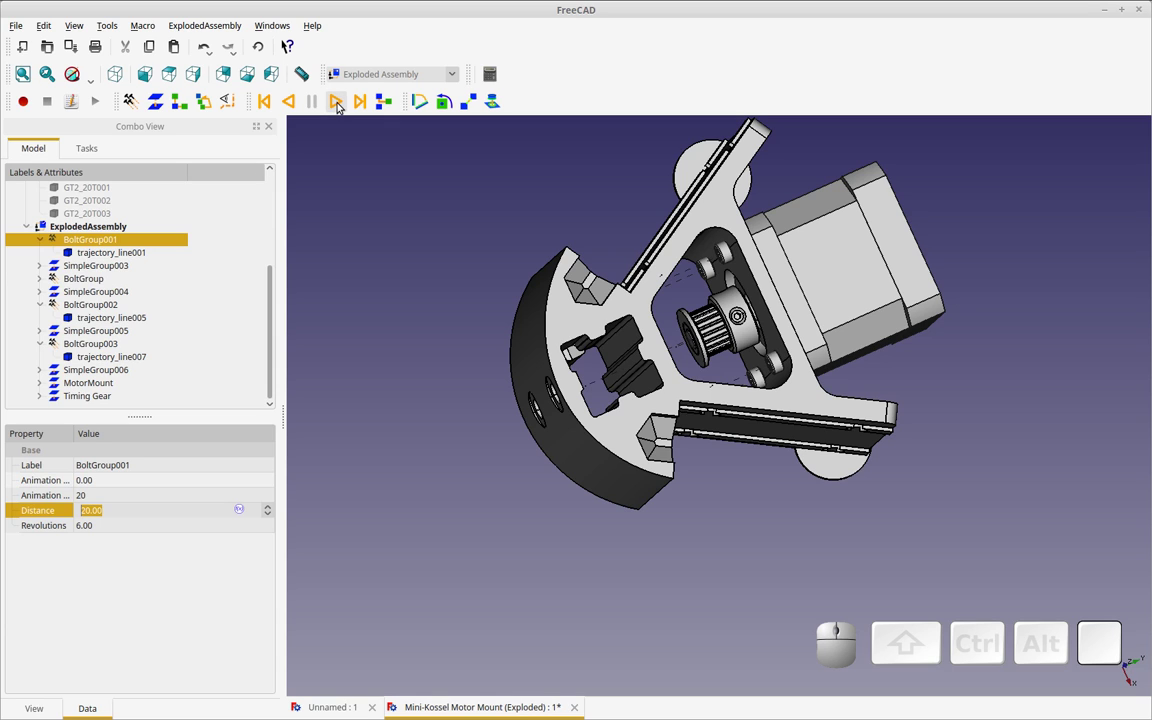
{"action": "left_click", "coordinate": [343, 104]}
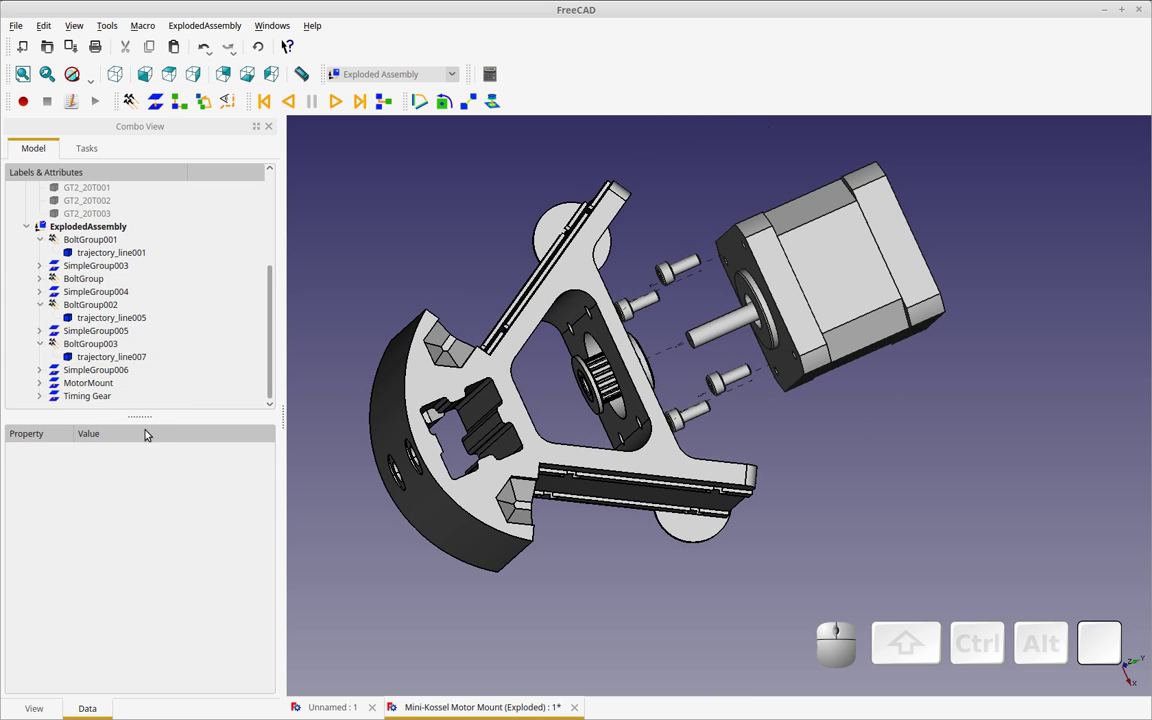
{"action": "left_click", "coordinate": [114, 380]}
{"action": "left_click", "coordinate": [116, 394]}
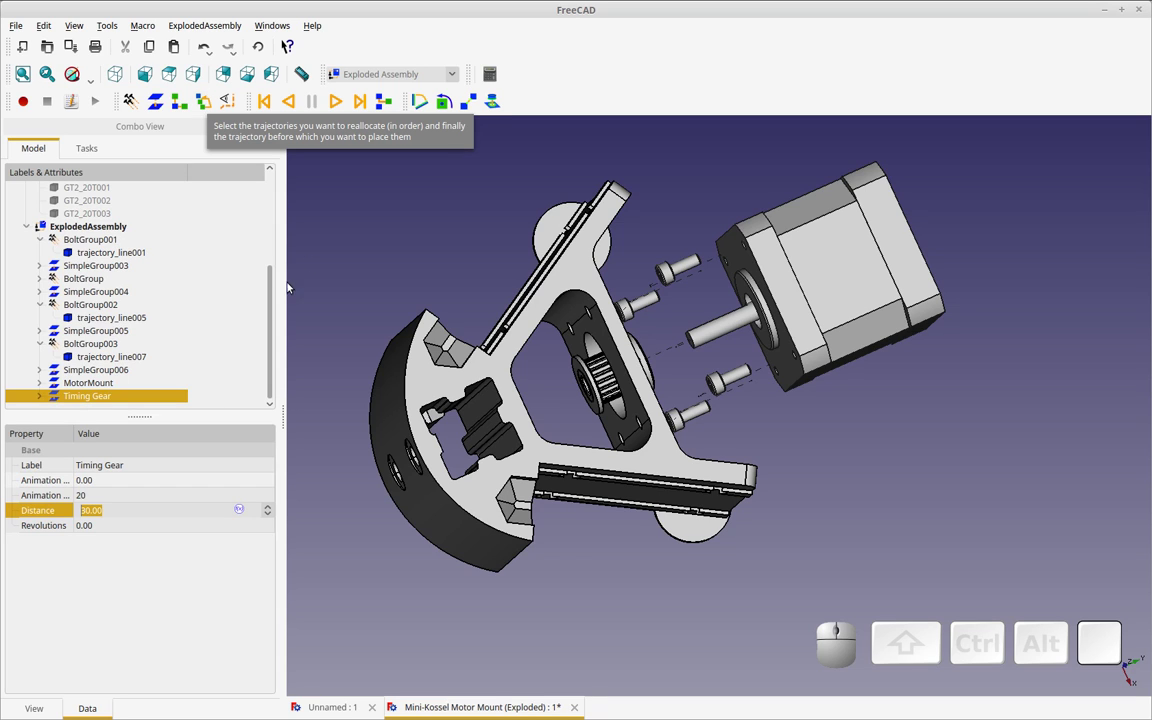
Orbit the exploded assembly and switch to the empty Unnamed document
{"action": "left_click_drag", "start_coordinate": [843, 514], "coordinate": [469, 245]}
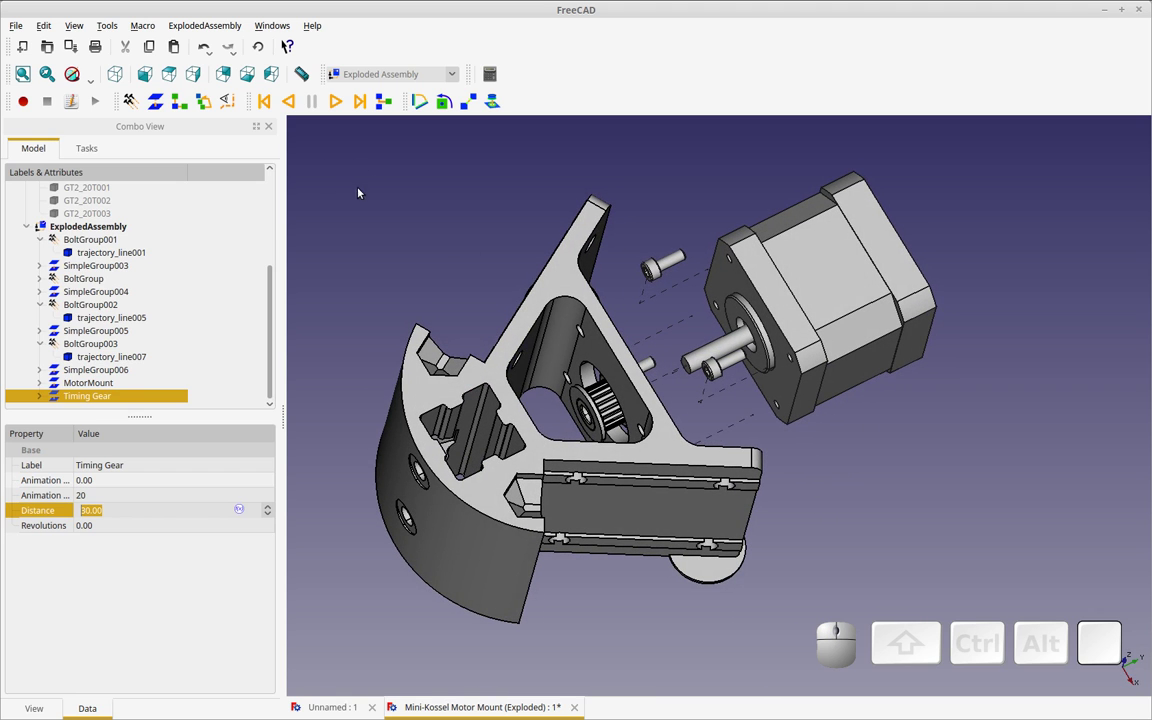
{"action": "left_click_drag", "start_coordinate": [276, 286], "coordinate": [89, 255]}
{"action": "left_click", "coordinate": [61, 199]}
{"action": "left_click", "coordinate": [56, 202]}
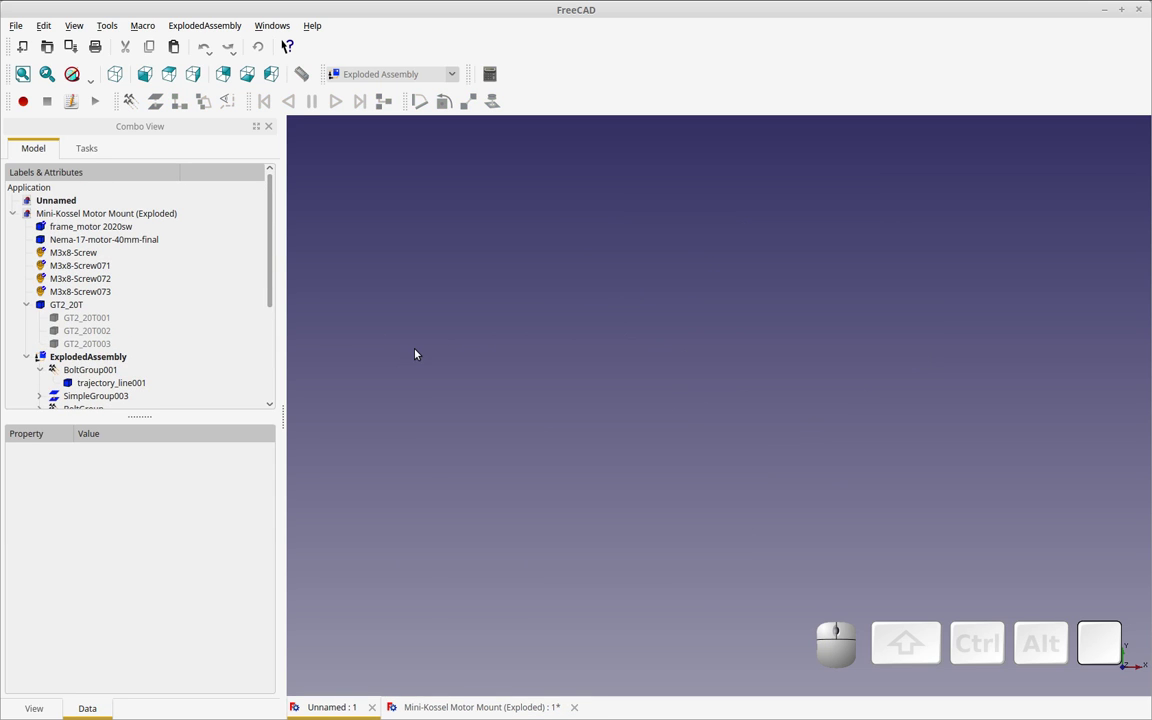
Switch to the Part workbench via the workbench selector
{"action": "left_click", "coordinate": [460, 71]}
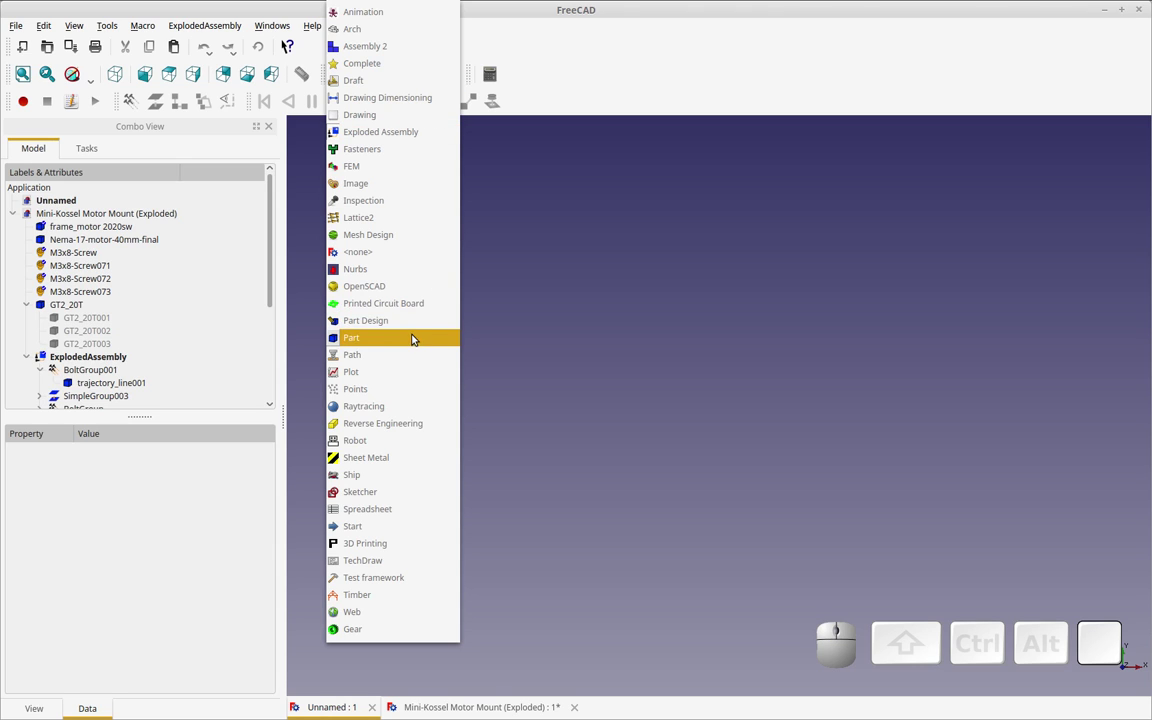
{"action": "left_click", "coordinate": [415, 325]}
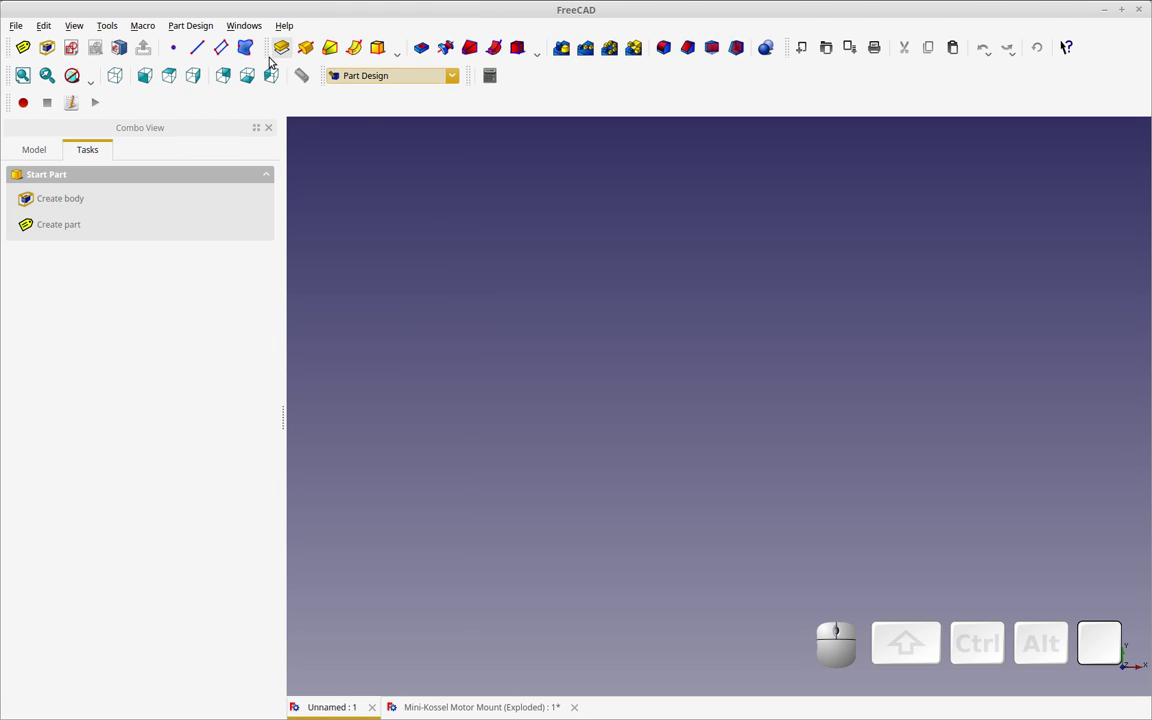
{"action": "left_click", "coordinate": [456, 78]}
{"action": "left_click", "coordinate": [376, 335]}
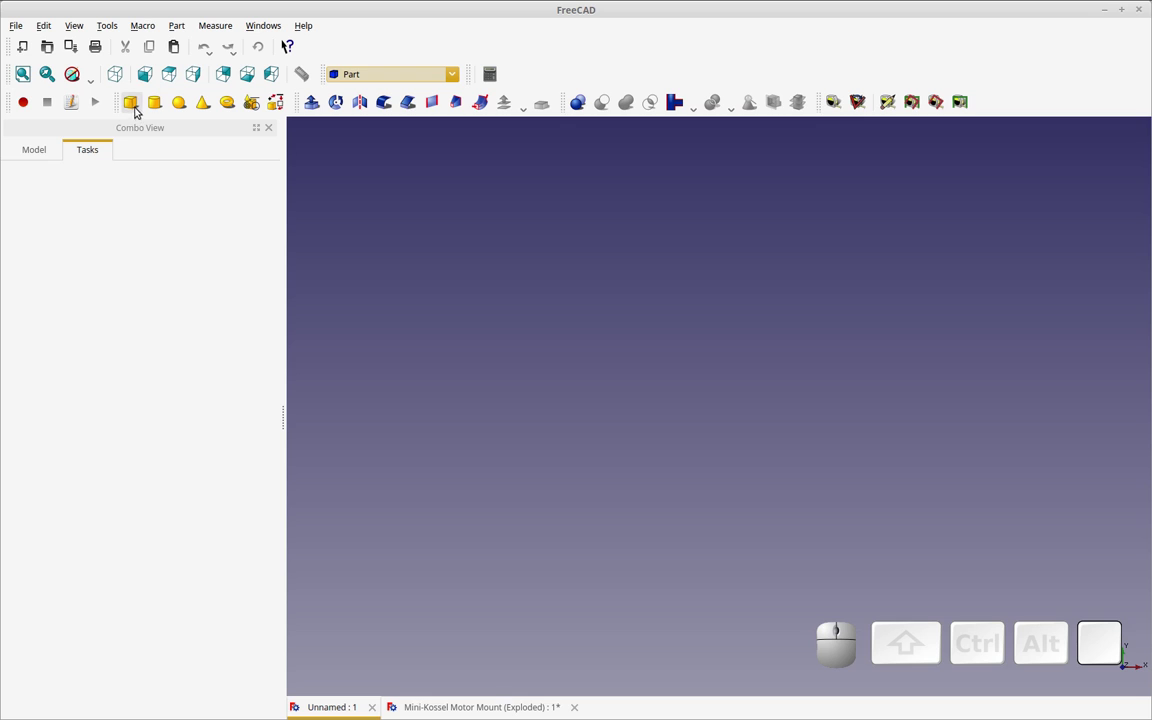
Add four 10 mm cubes and delete the extra Cube003, leaving three
{"action": "left_click", "coordinate": [138, 107]}
{"action": "left_click", "coordinate": [139, 106]}
{"action": "left_click", "coordinate": [139, 106]}
{"action": "left_click", "coordinate": [50, 156]}
{"action": "left_click", "coordinate": [80, 258]}
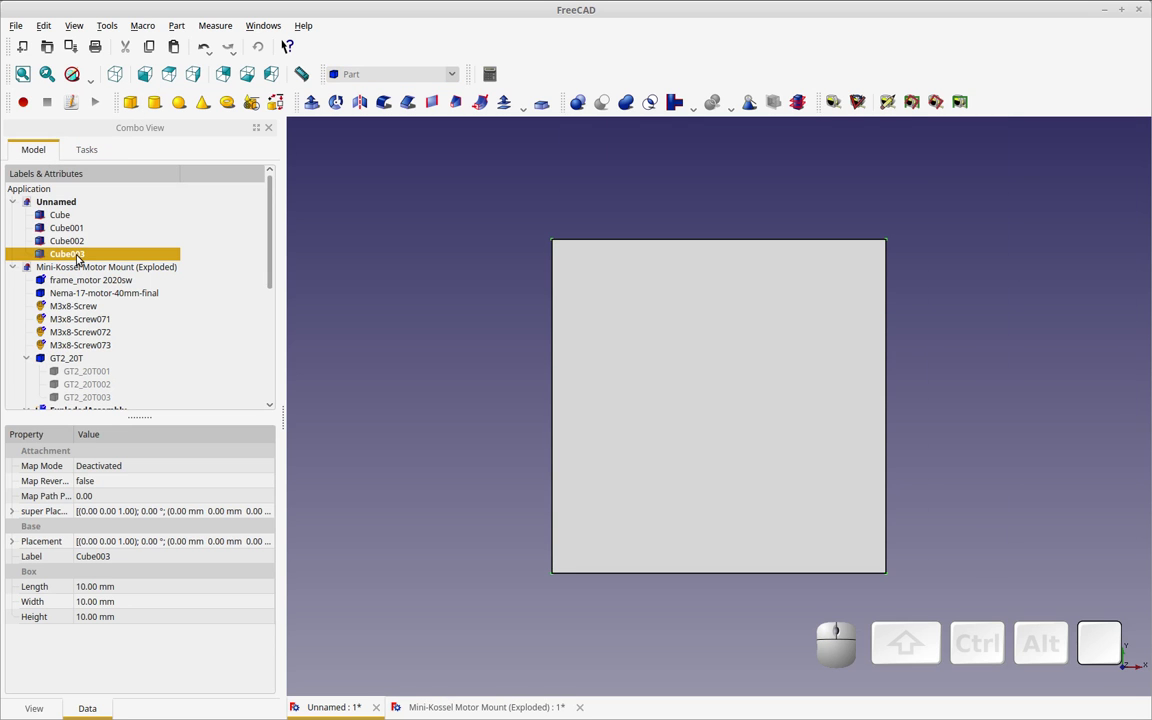
{"action": "key", "text": "Delete"}
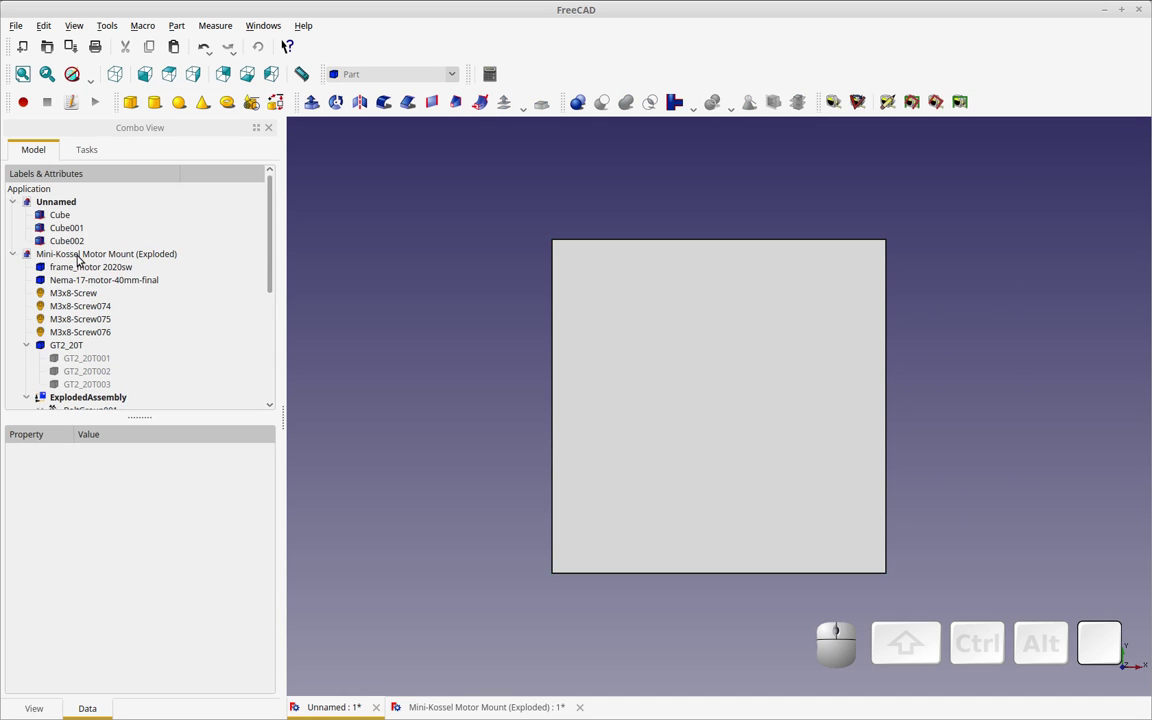
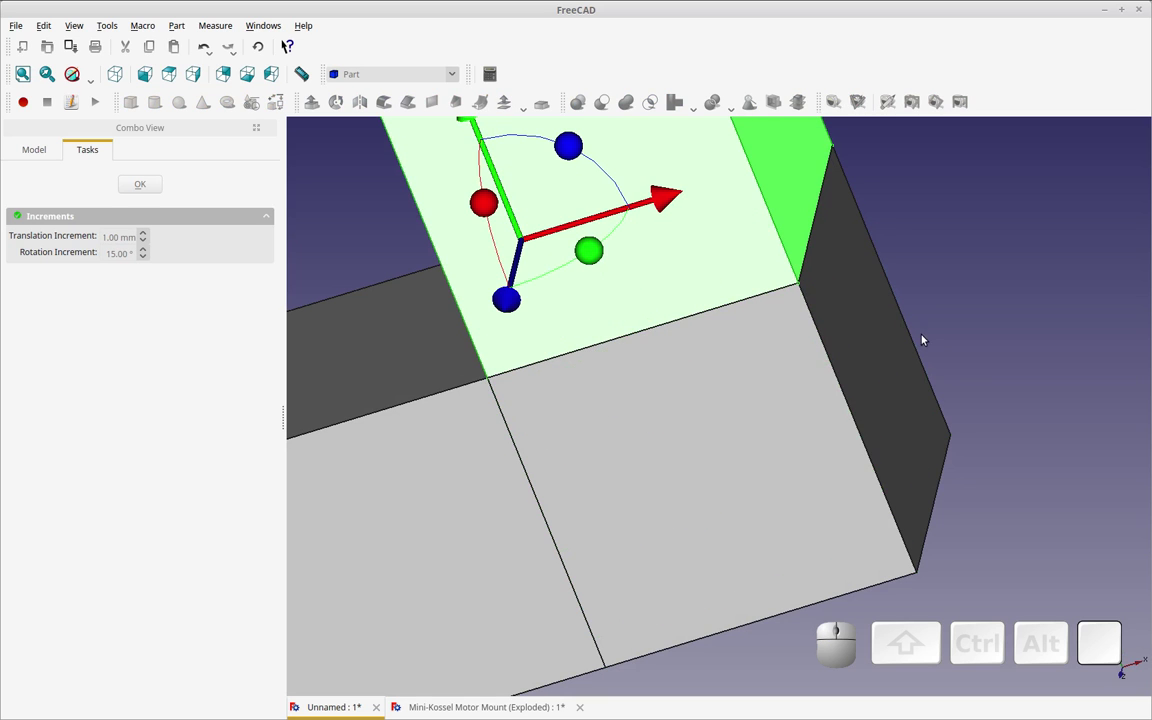
Move Cube002 with the Transform dragger so the three cubes form an L shape, and confirm
{"action": "scroll", "scroll_direction": "down", "scroll_amount": 3}
{"action": "left_click_drag", "start_coordinate": [991, 428], "coordinate": [957, 445]}
{"action": "left_click_drag", "start_coordinate": [952, 446], "coordinate": [776, 482]}
{"action": "left_click_drag", "start_coordinate": [723, 466], "coordinate": [171, 202]}
{"action": "left_click", "coordinate": [163, 191]}
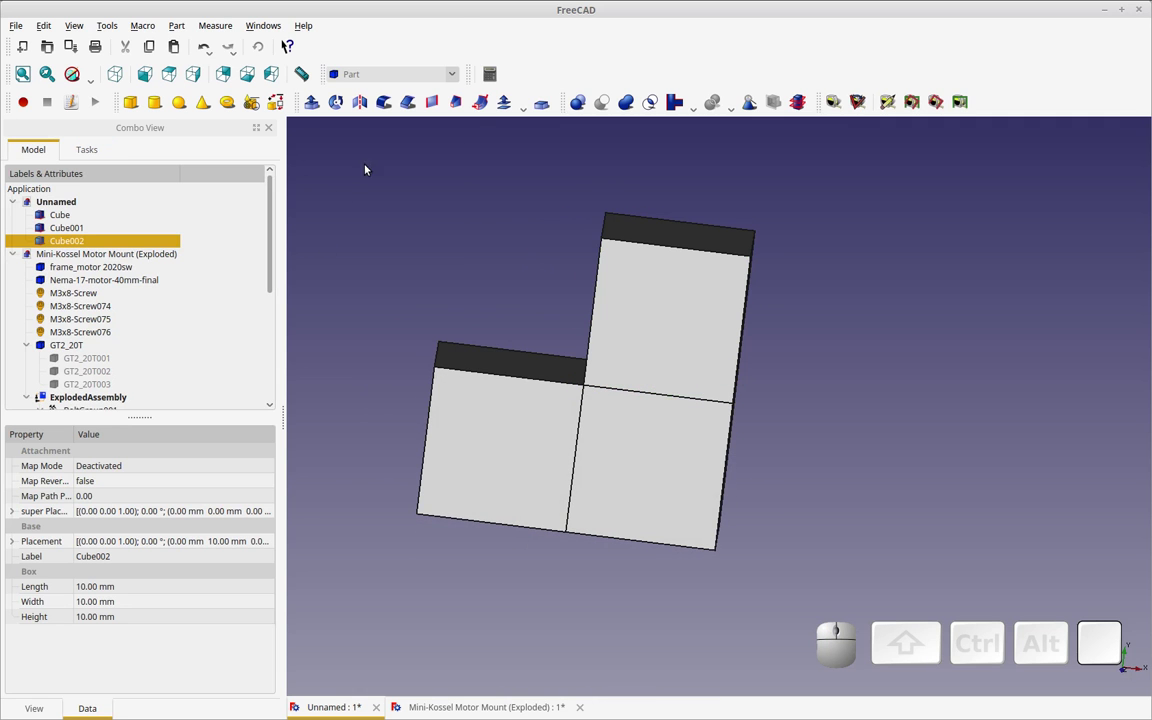
Switch to the Fasteners workbench and insert an M6x12 screw and an M6 nut
{"action": "left_click", "coordinate": [460, 77]}
{"action": "left_click", "coordinate": [444, 151]}
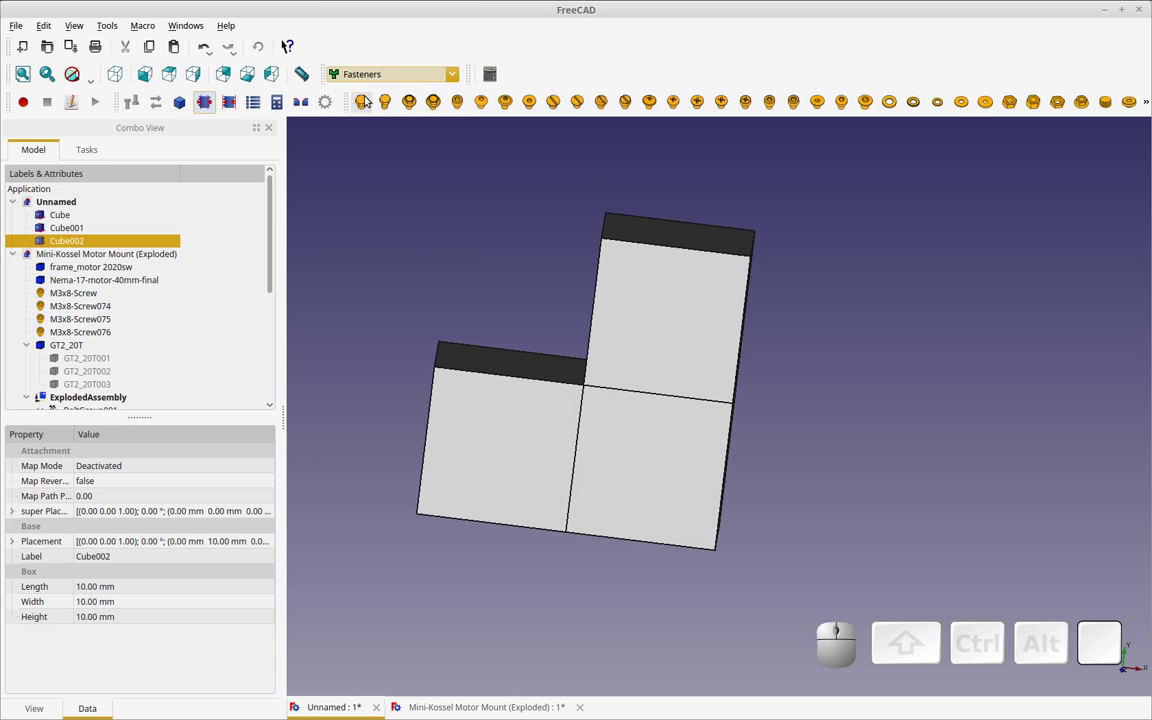
{"action": "left_click", "coordinate": [366, 99]}
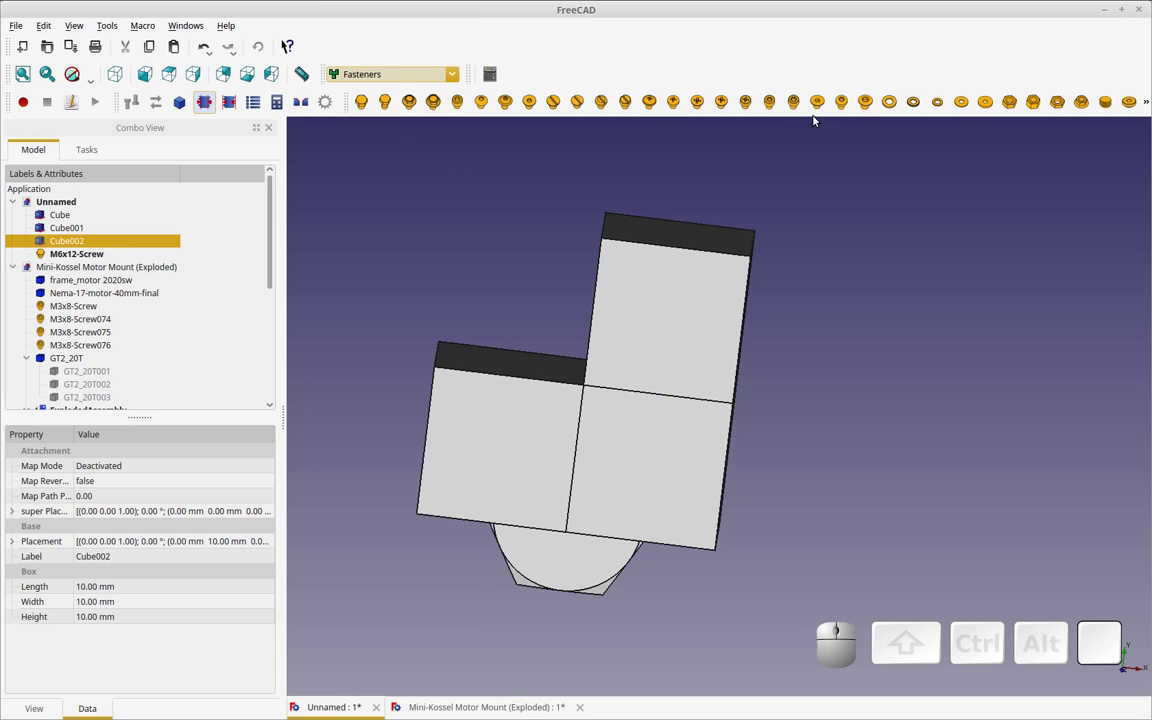
{"action": "left_click", "coordinate": [1011, 105]}
{"action": "left_click_drag", "start_coordinate": [677, 504], "coordinate": [577, 491]}
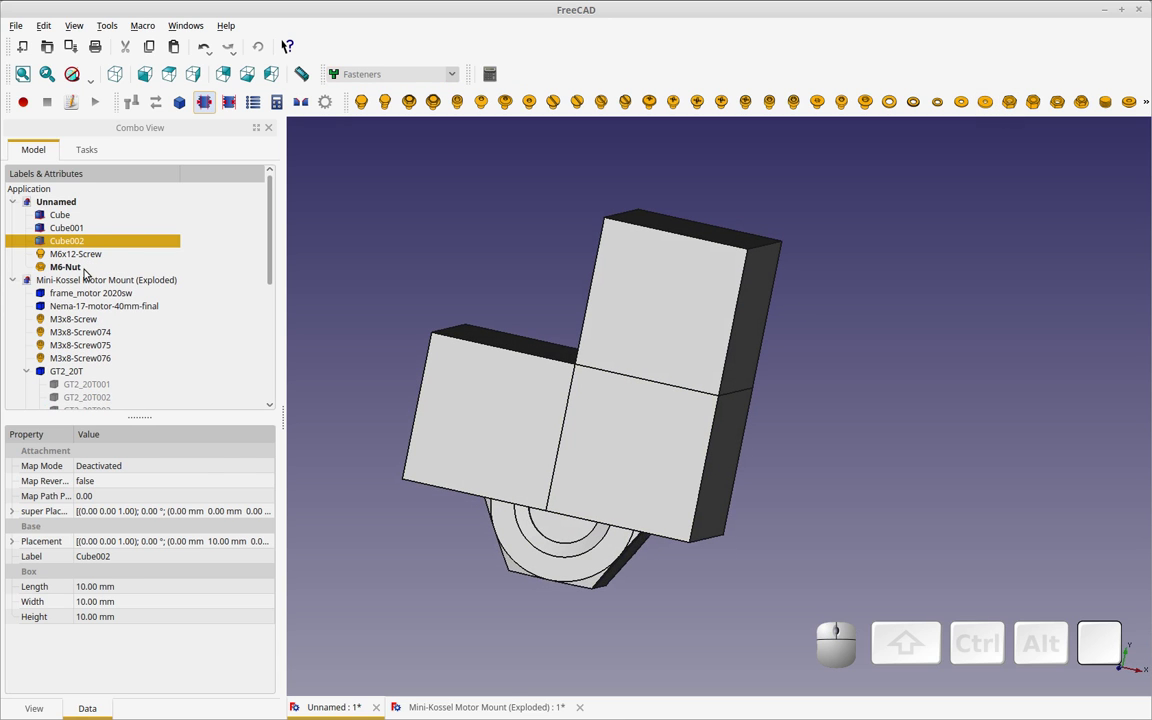
Transform the M6x12 screw to sit apart to the right of the cubes and confirm
{"action": "left_click", "coordinate": [90, 258]}
{"action": "right_click", "coordinate": [122, 259]}
{"action": "left_click", "coordinate": [143, 265]}
{"action": "left_click_drag", "start_coordinate": [722, 534], "coordinate": [350, 377]}
{"action": "left_click_drag", "start_coordinate": [397, 358], "coordinate": [190, 280]}
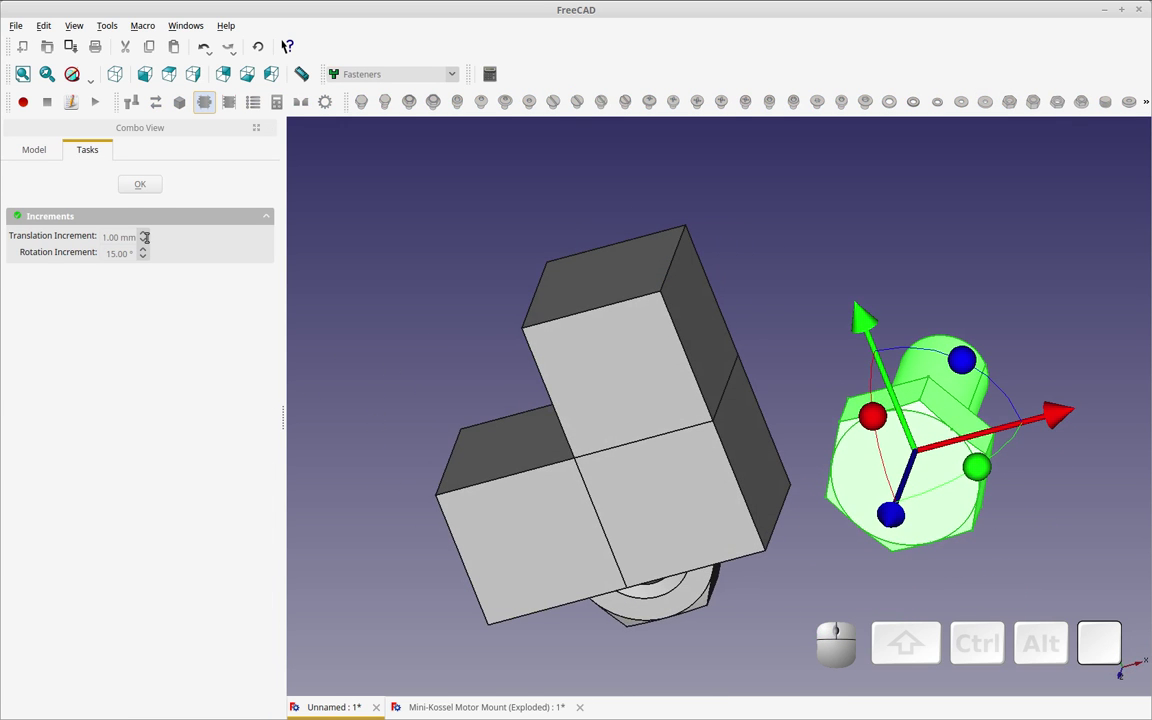
{"action": "left_click", "coordinate": [131, 186]}
Transform the M6 nut to its own position apart from the cubes and confirm
{"action": "left_click", "coordinate": [74, 272]}
{"action": "right_click", "coordinate": [76, 268]}
{"action": "left_click", "coordinate": [86, 272]}
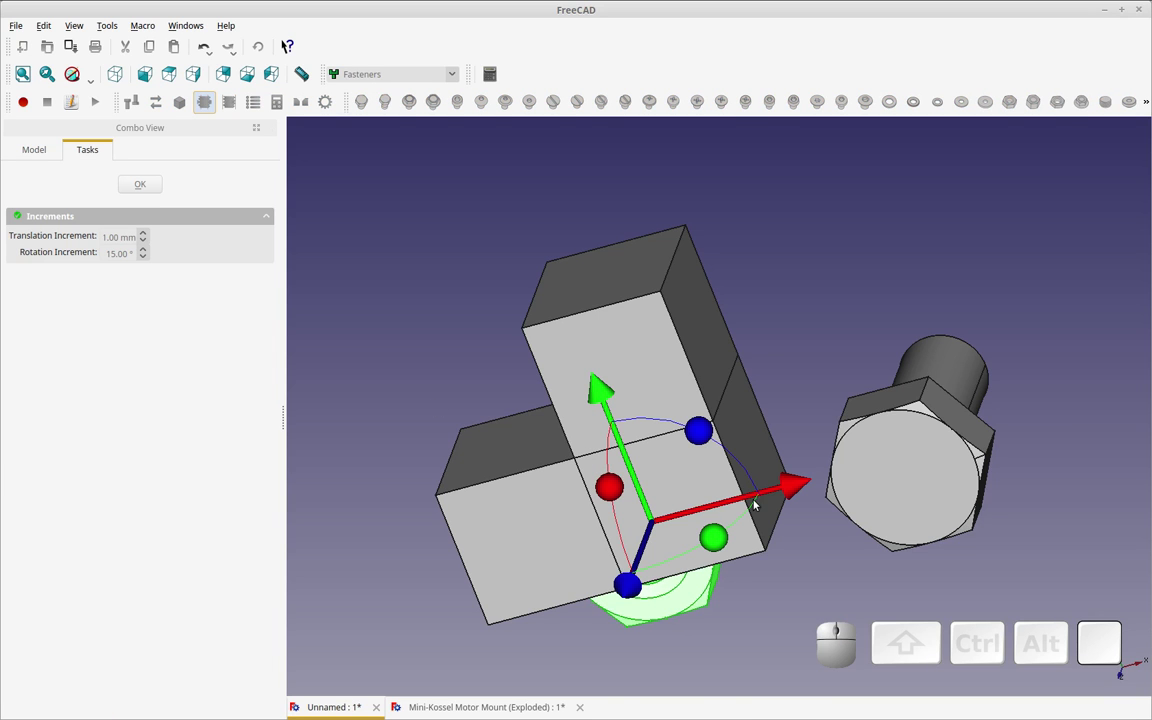
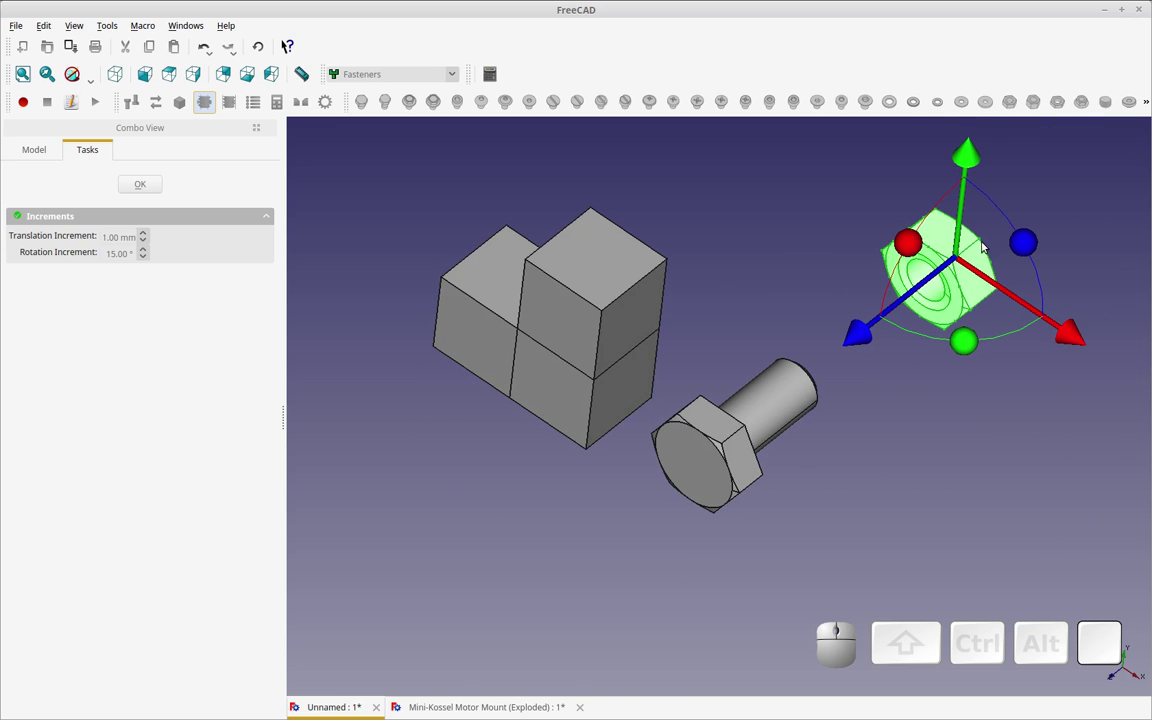
{"action": "left_click", "coordinate": [938, 436]}
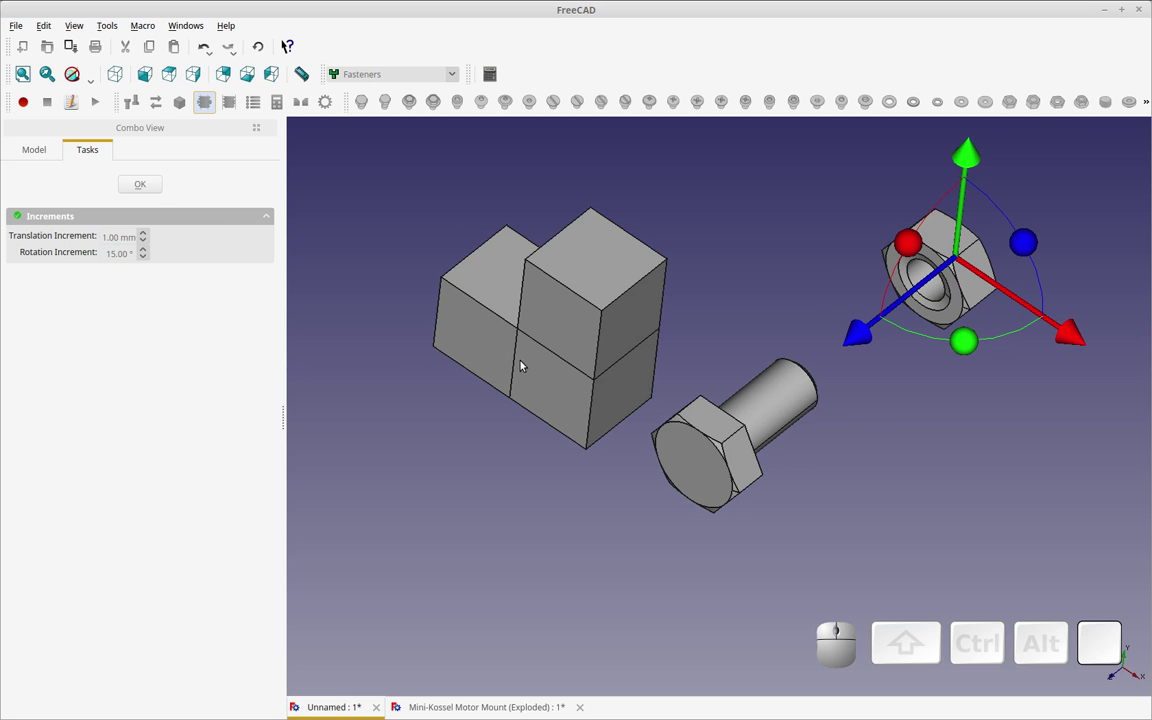
{"action": "left_click", "coordinate": [156, 183]}
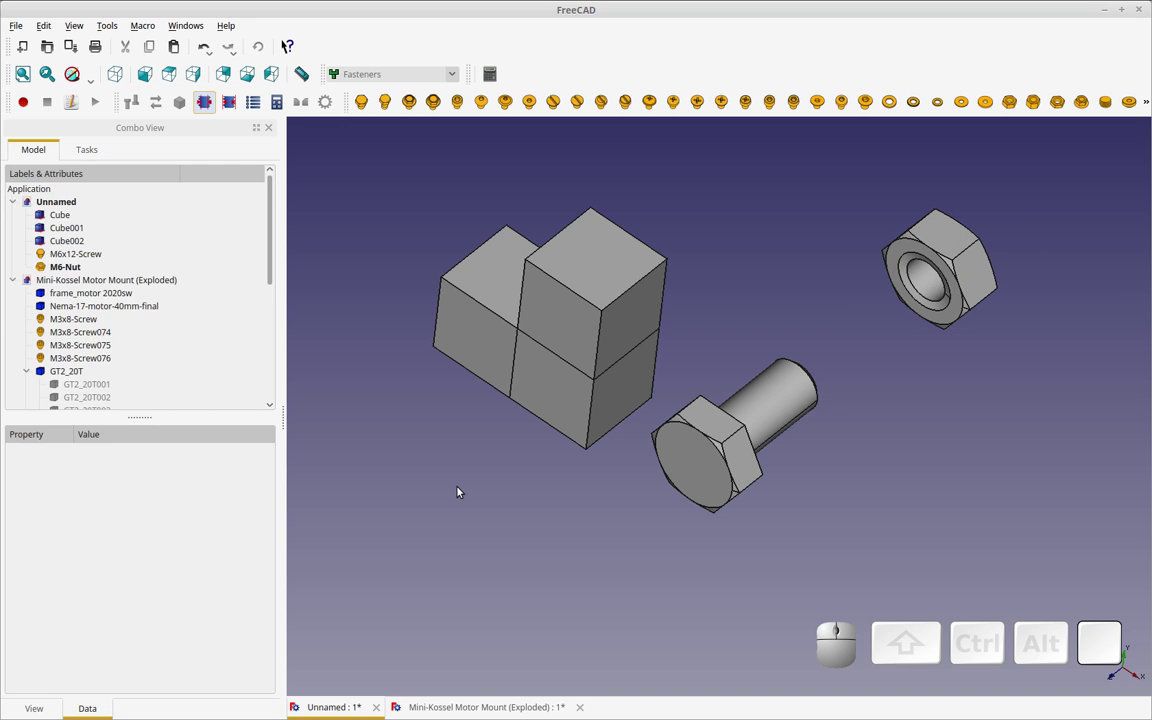
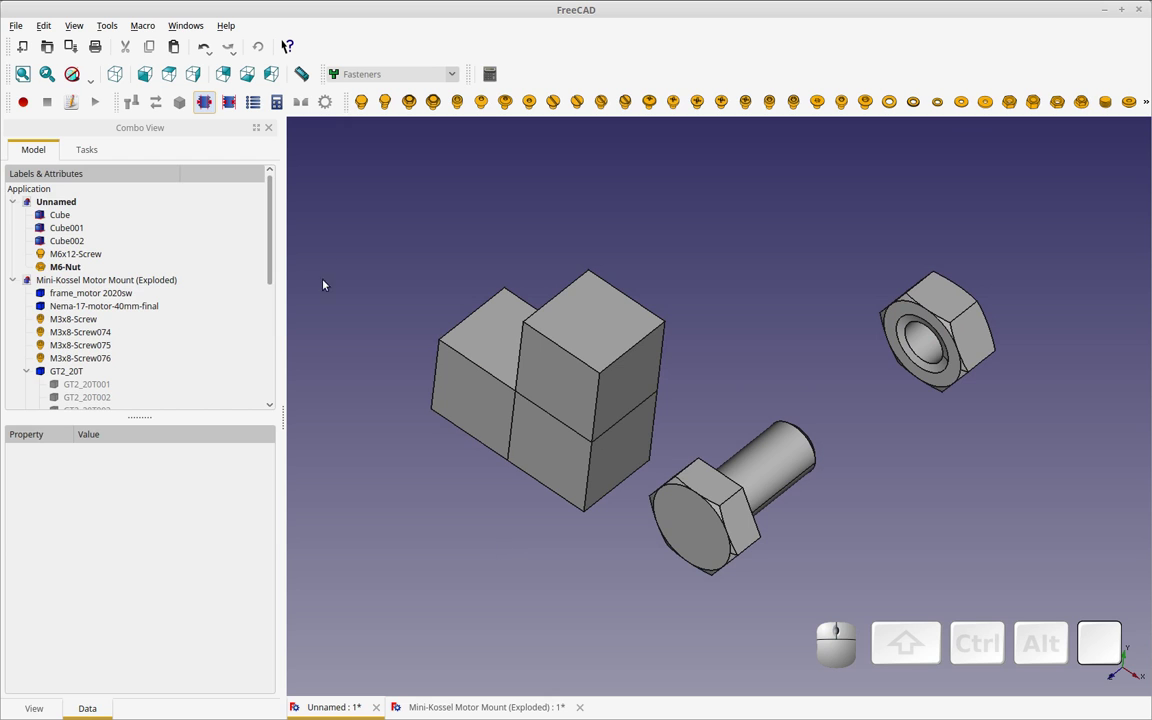
In the Exploded Assembly workbench, create a simple group moving Cube001 outward from its front and side faces
{"action": "left_click", "coordinate": [457, 78]}
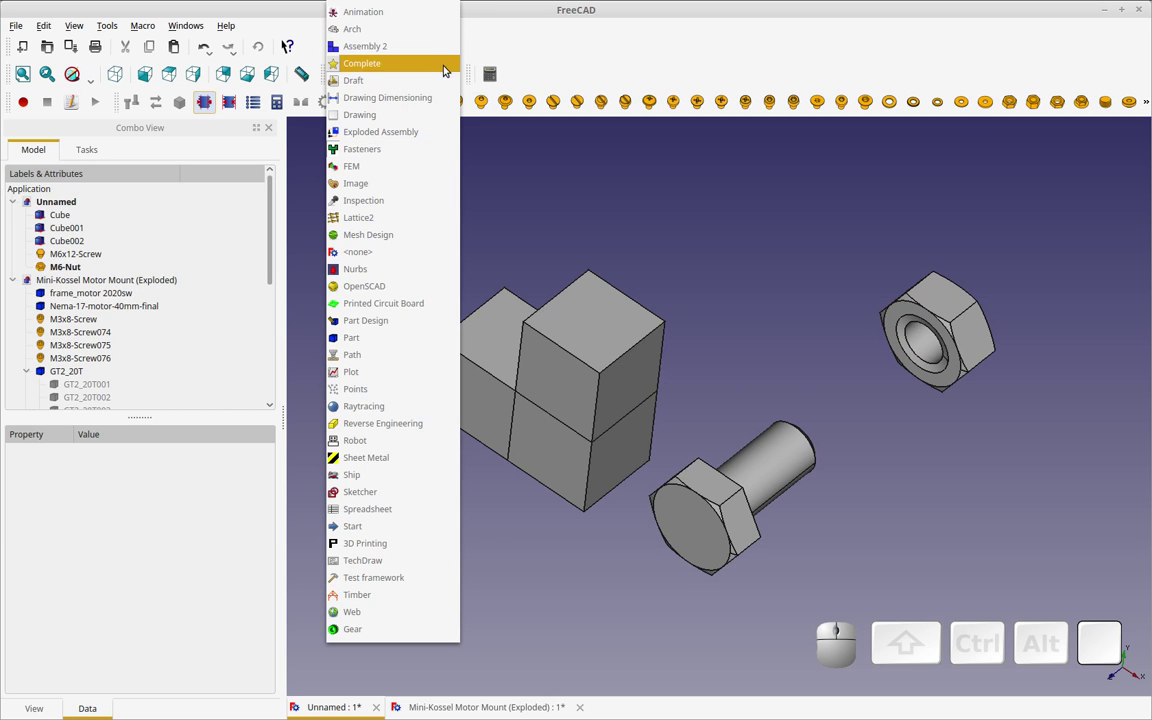
{"action": "left_click", "coordinate": [431, 125]}
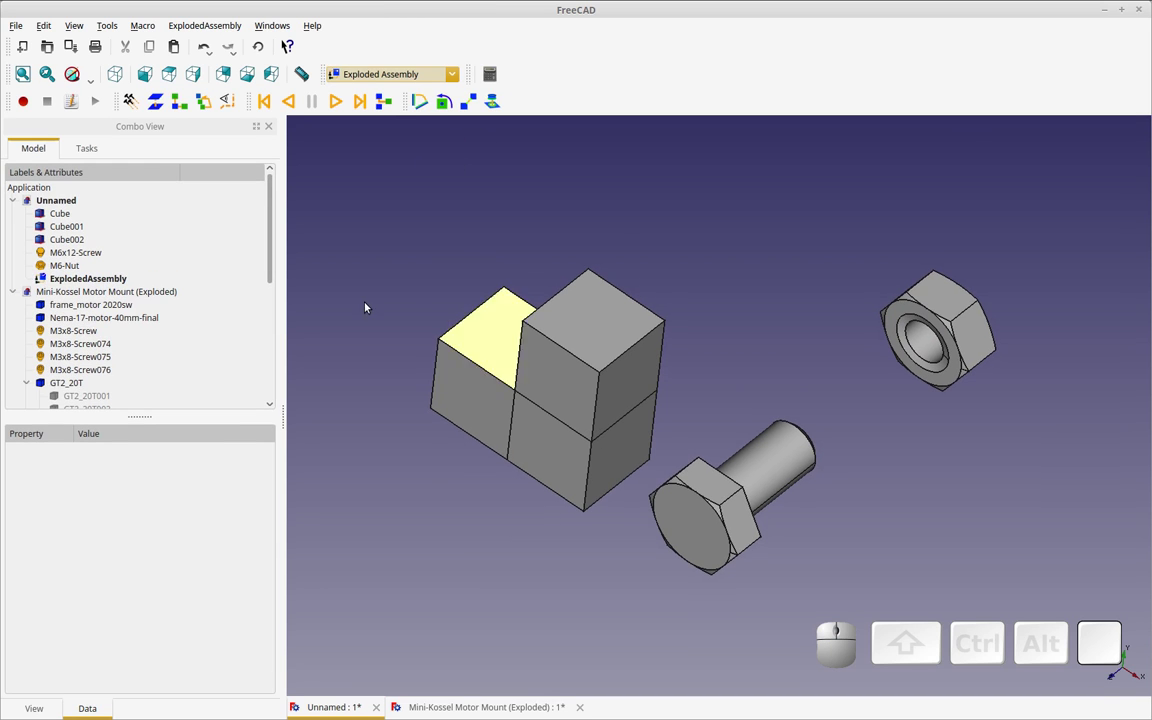
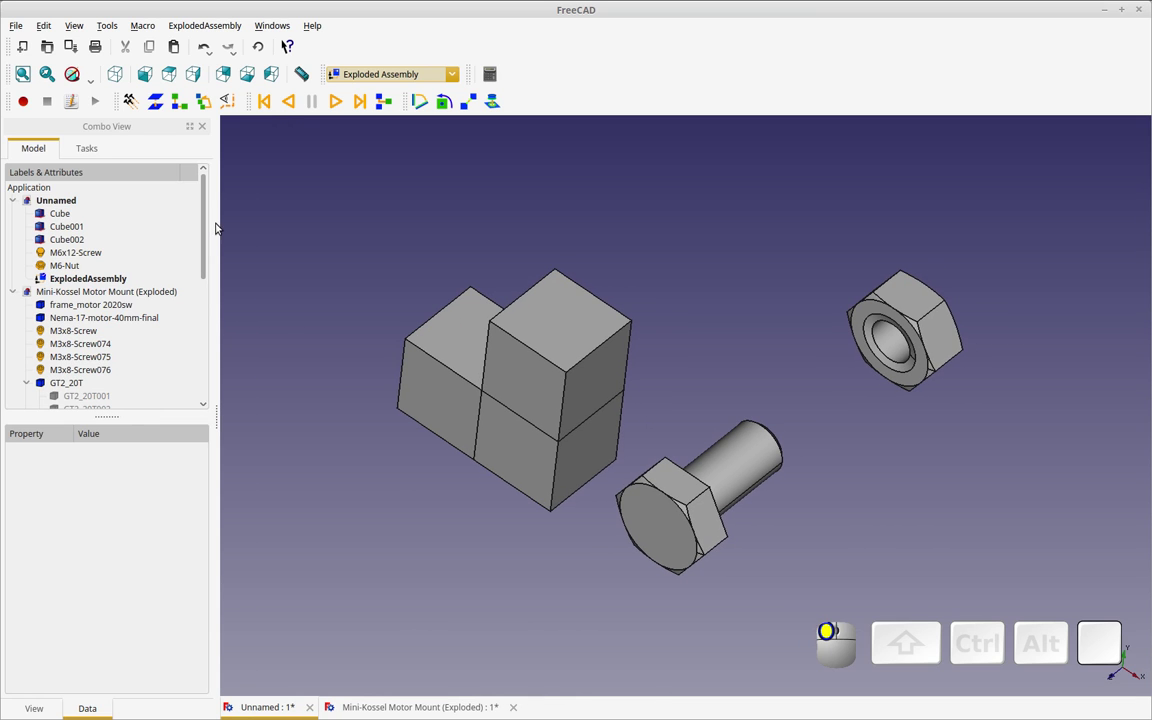
{"action": "left_click_drag", "start_coordinate": [383, 491], "coordinate": [406, 497]}
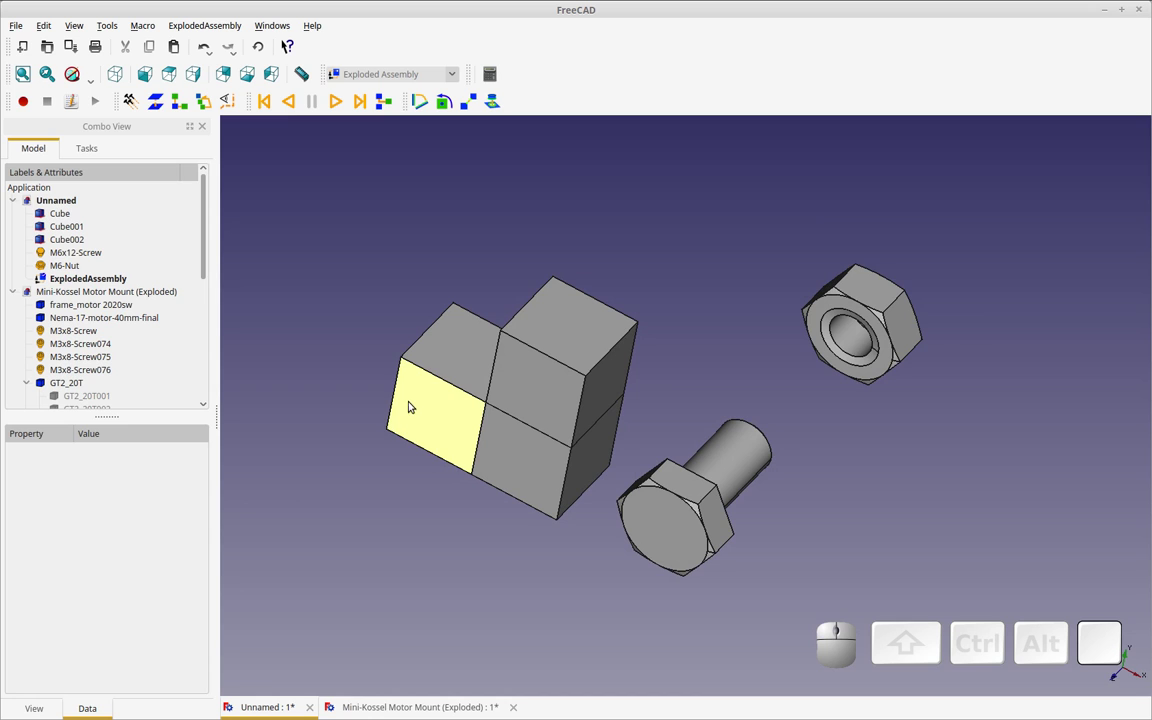
{"action": "left_click", "coordinate": [414, 401]}
{"action": "left_click_drag", "start_coordinate": [341, 487], "coordinate": [337, 489]}
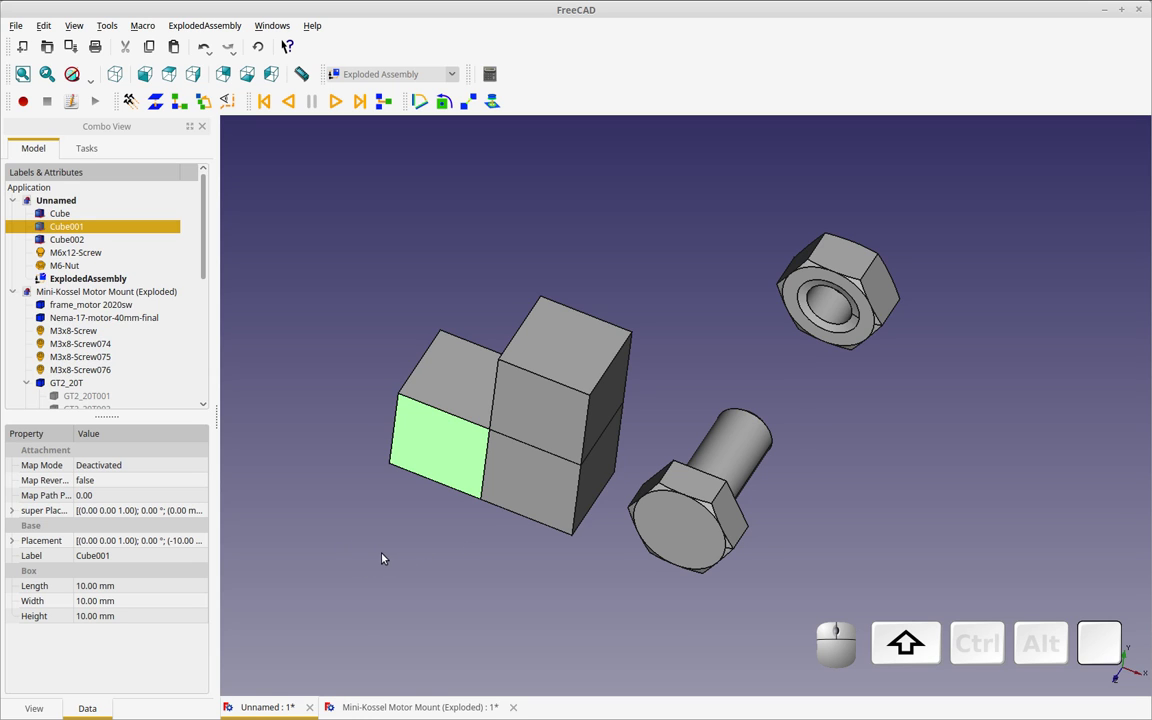
{"action": "left_click_drag", "start_coordinate": [384, 555], "coordinate": [424, 552]}
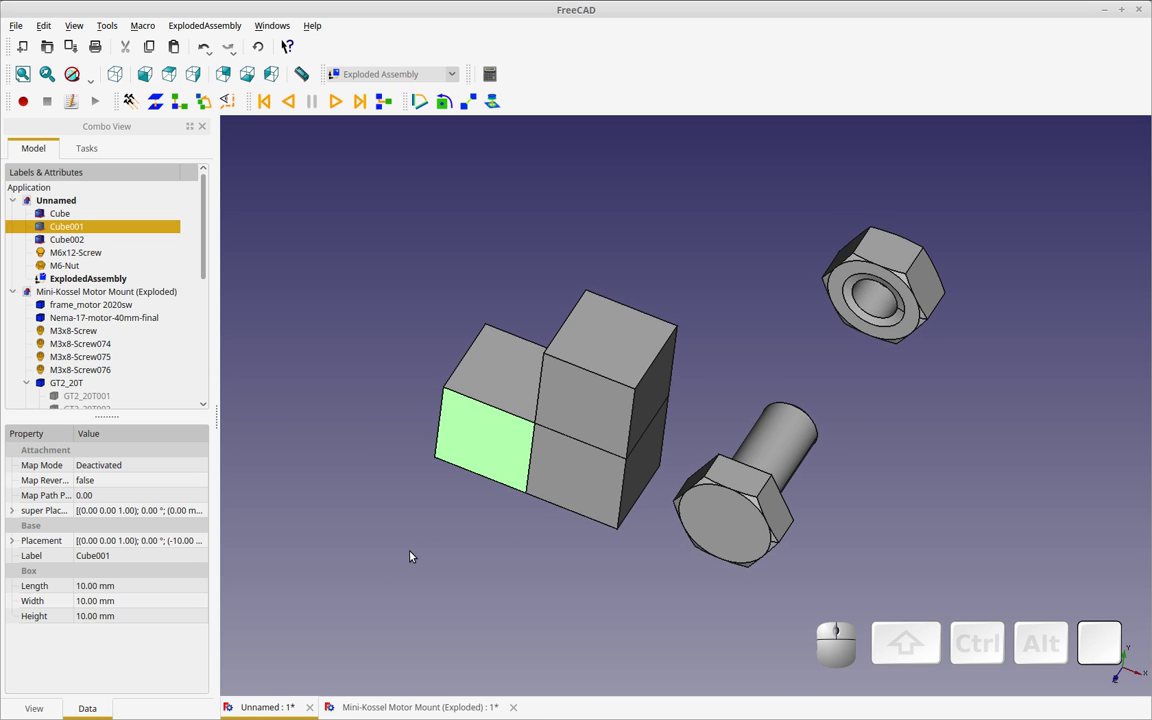
{"action": "left_click_drag", "start_coordinate": [427, 541], "coordinate": [489, 553]}
{"action": "left_click_drag", "start_coordinate": [491, 552], "coordinate": [559, 556]}
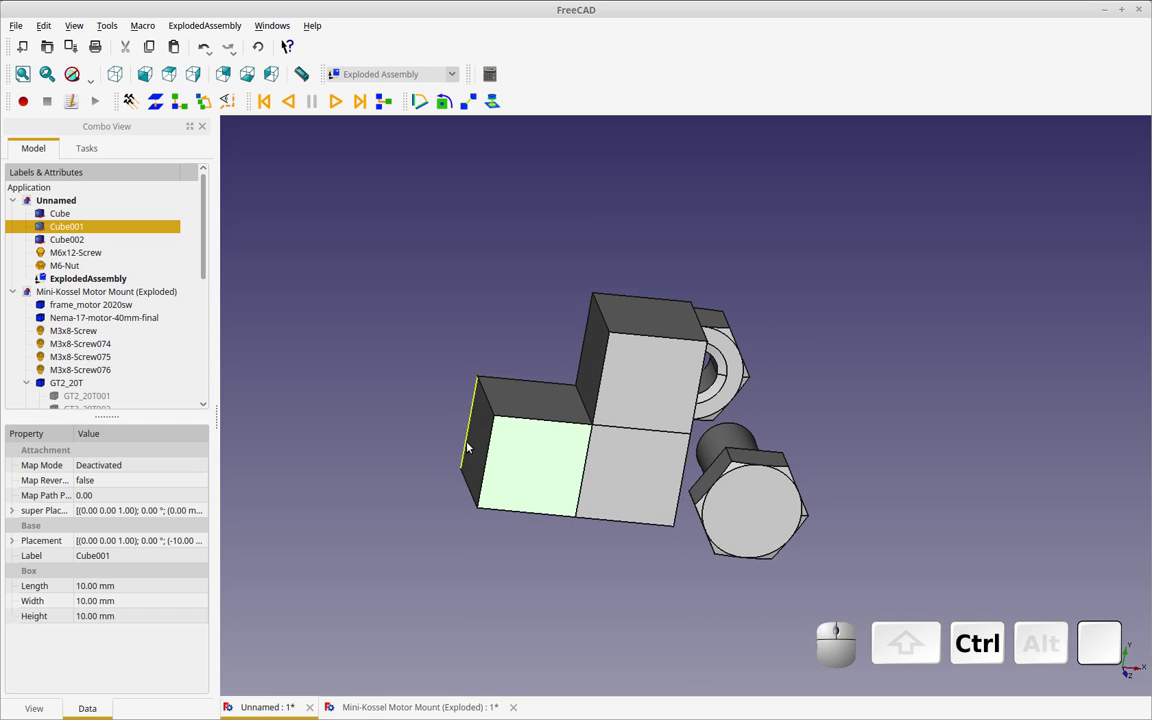
{"action": "left_click", "coordinate": [480, 444]}
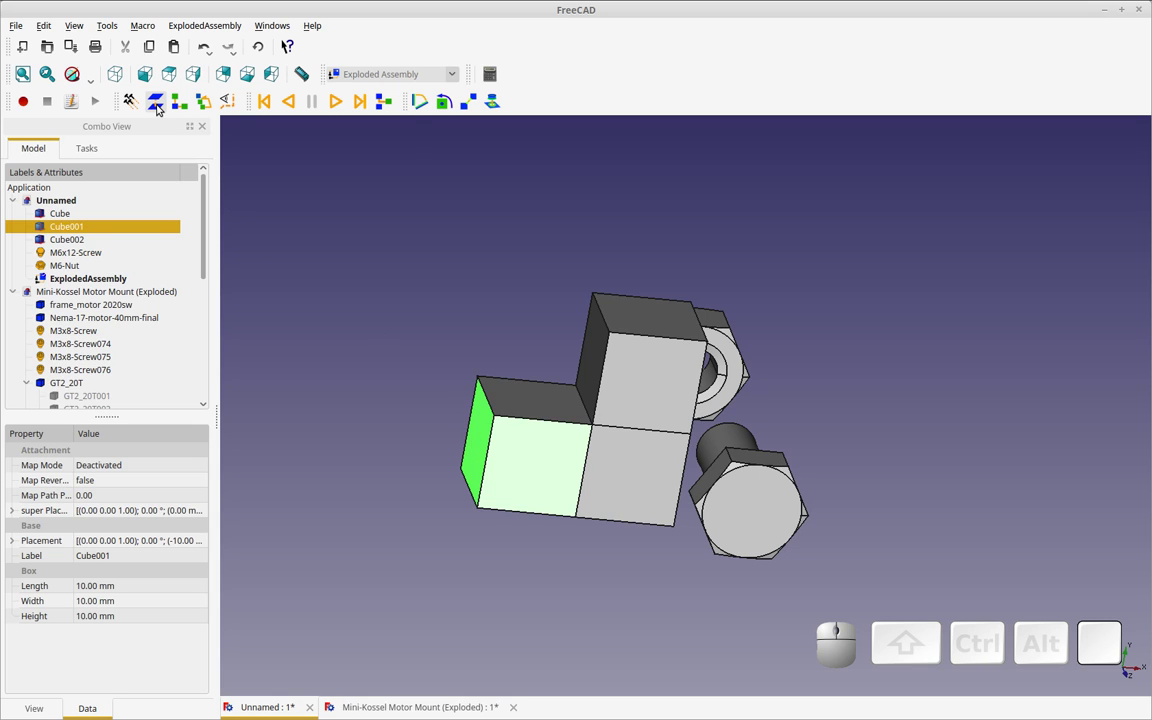
{"action": "left_click", "coordinate": [157, 105]}
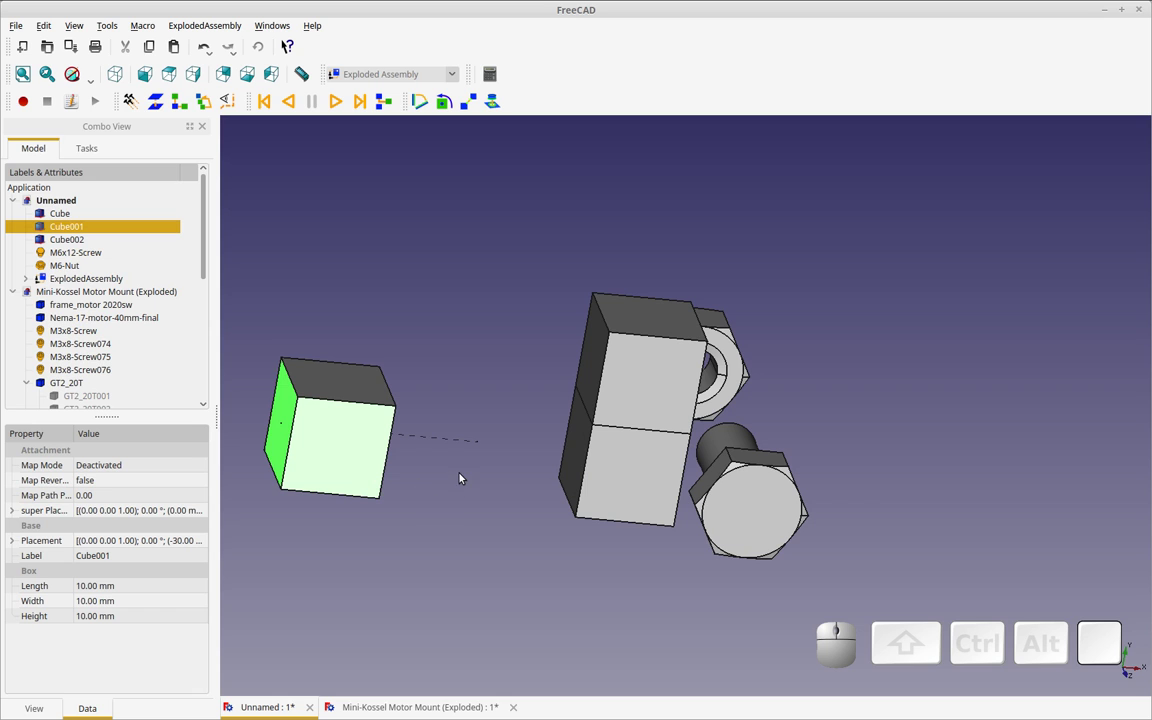
Create a second simple group moving Cube001 along its top face
{"action": "left_click_drag", "start_coordinate": [485, 466], "coordinate": [469, 499]}
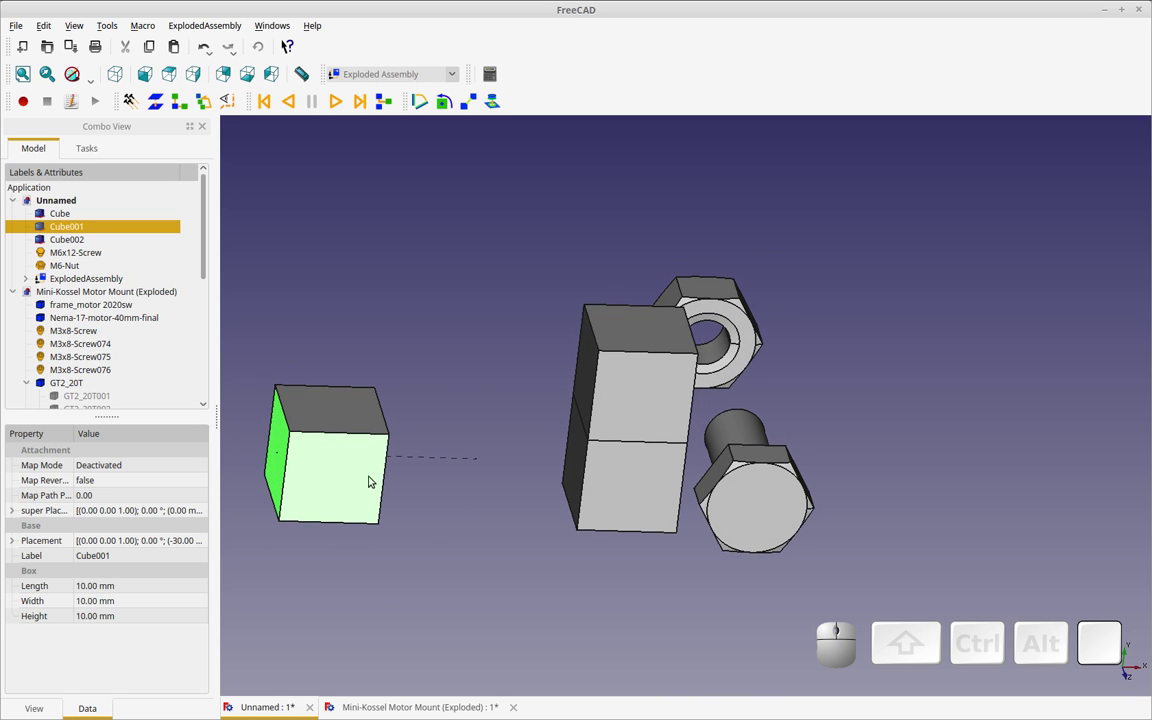
{"action": "left_click", "coordinate": [349, 420]}
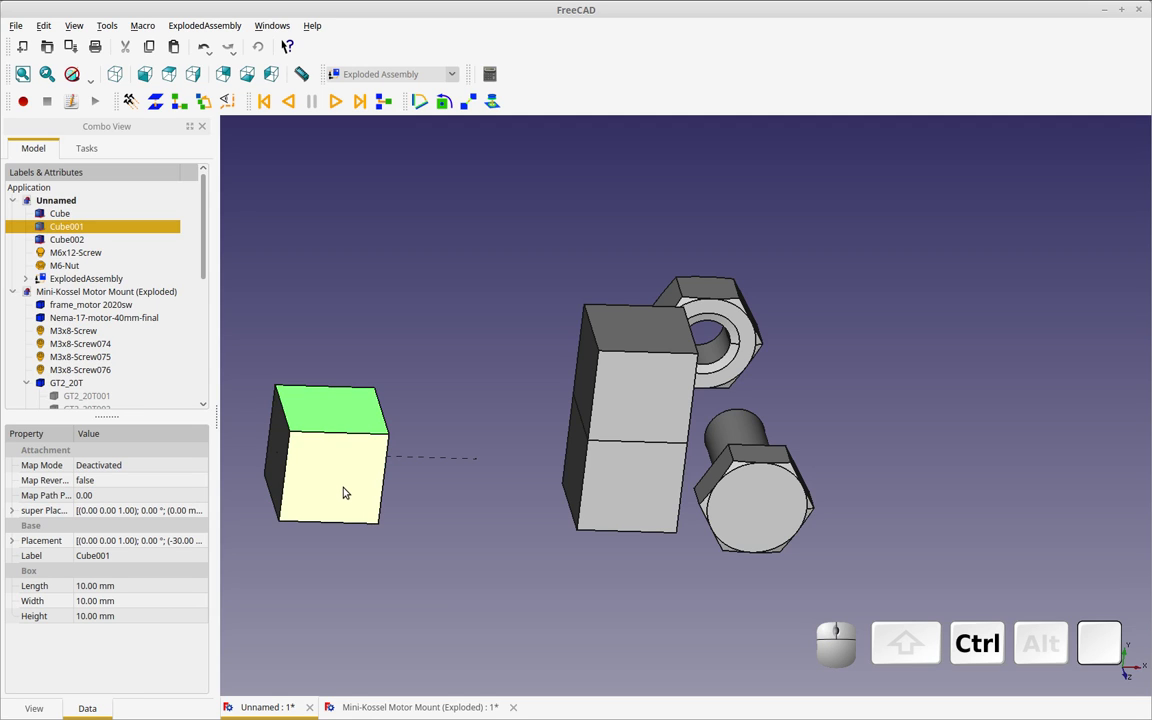
{"action": "left_click", "coordinate": [349, 488]}
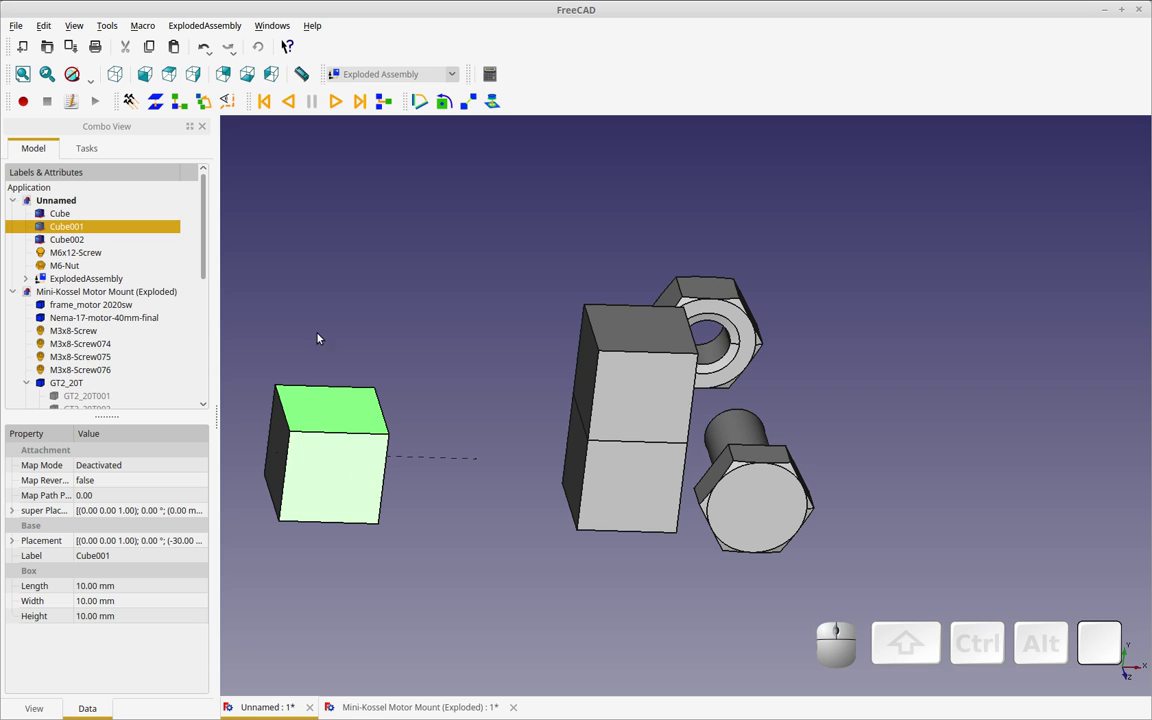
{"action": "left_click", "coordinate": [164, 100]}
Play the explode animation, reassemble it, and play it again from a front-on view
{"action": "left_click_drag", "start_coordinate": [484, 532], "coordinate": [332, 637]}
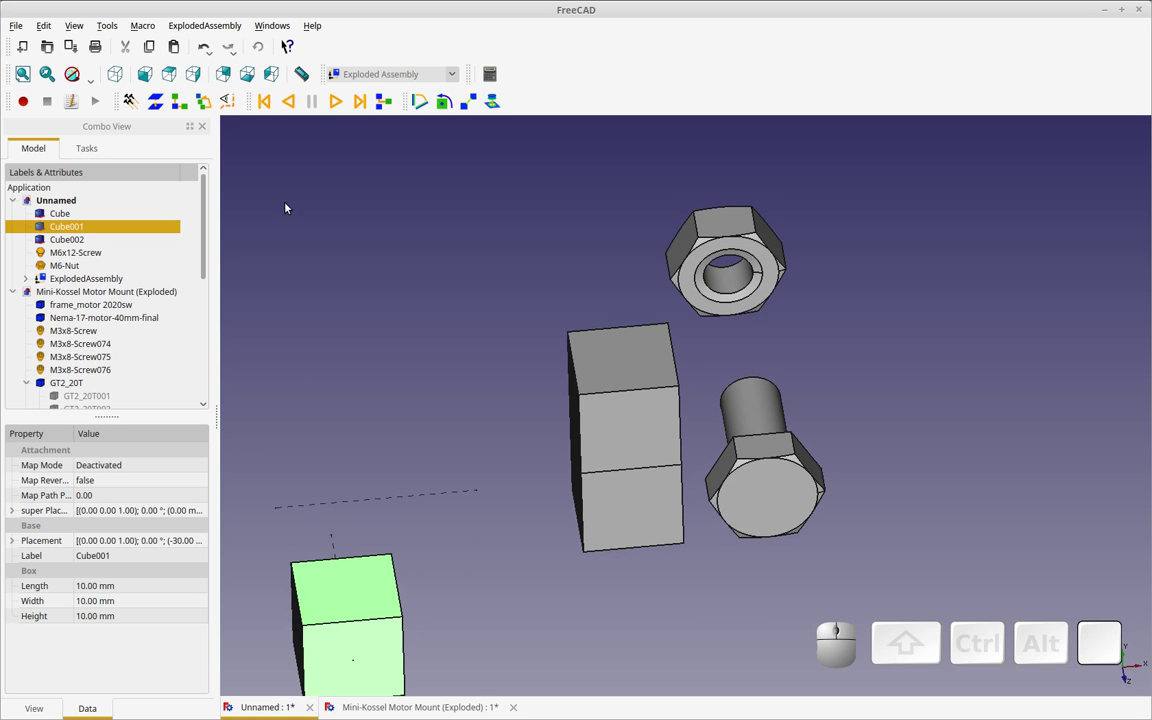
{"action": "left_click", "coordinate": [339, 108]}
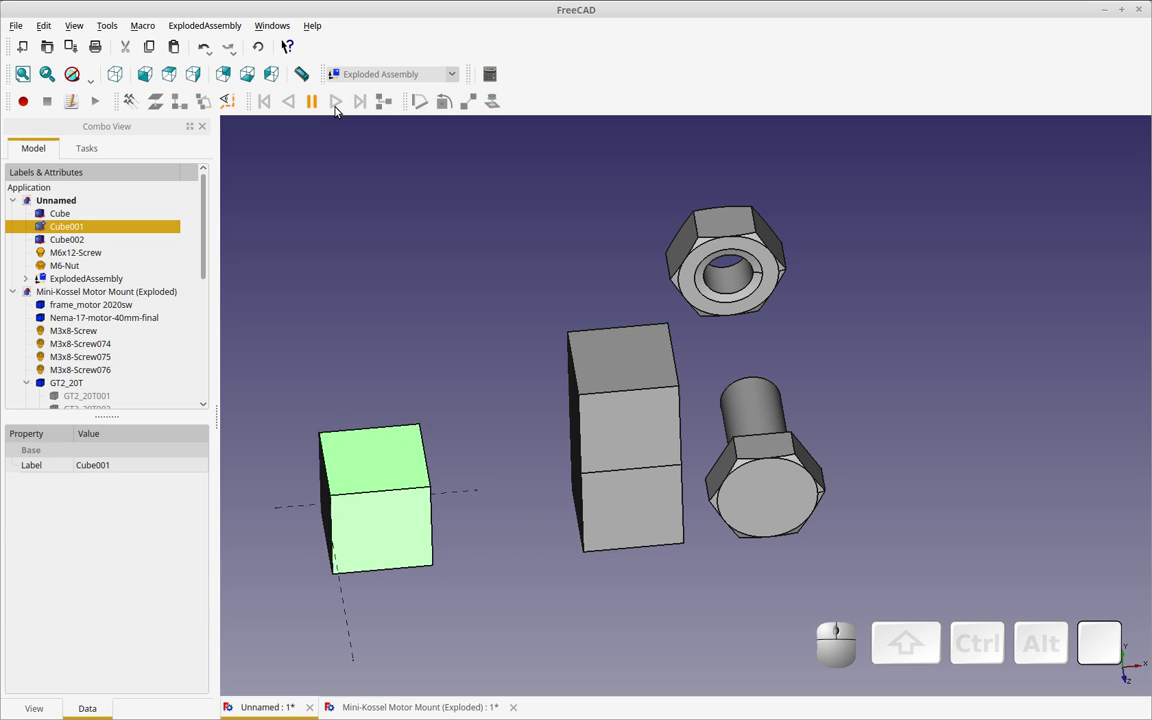
{"action": "left_click", "coordinate": [296, 105]}
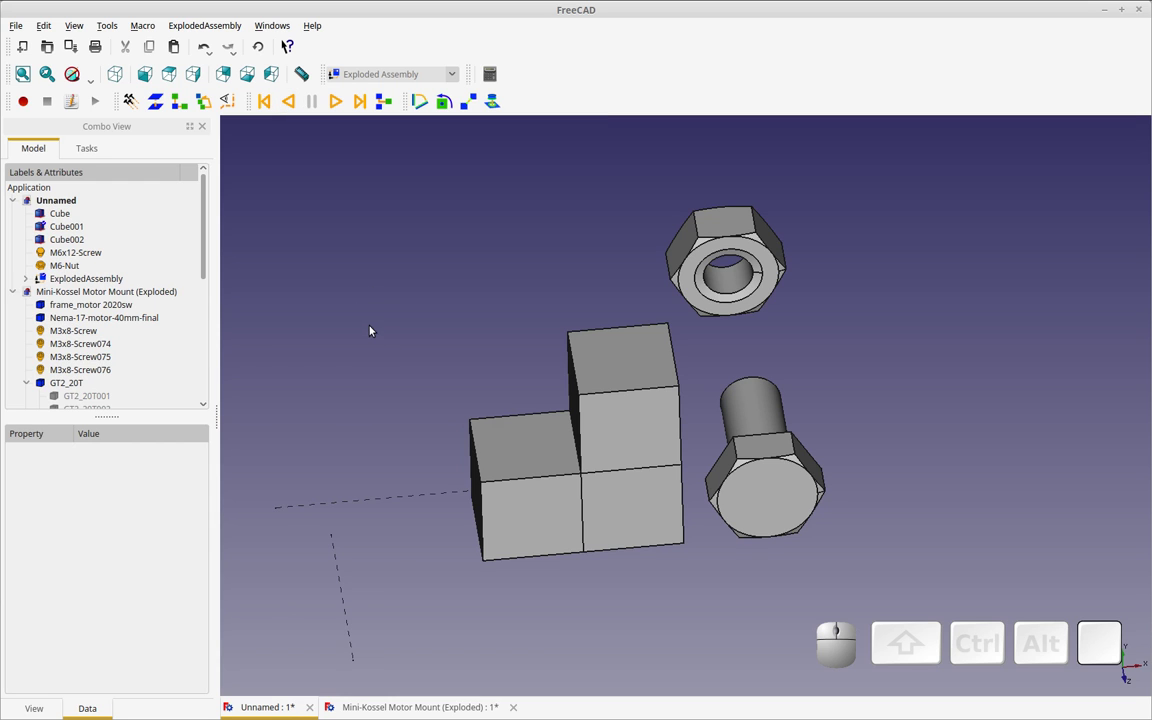
{"action": "left_click_drag", "start_coordinate": [371, 345], "coordinate": [350, 168]}
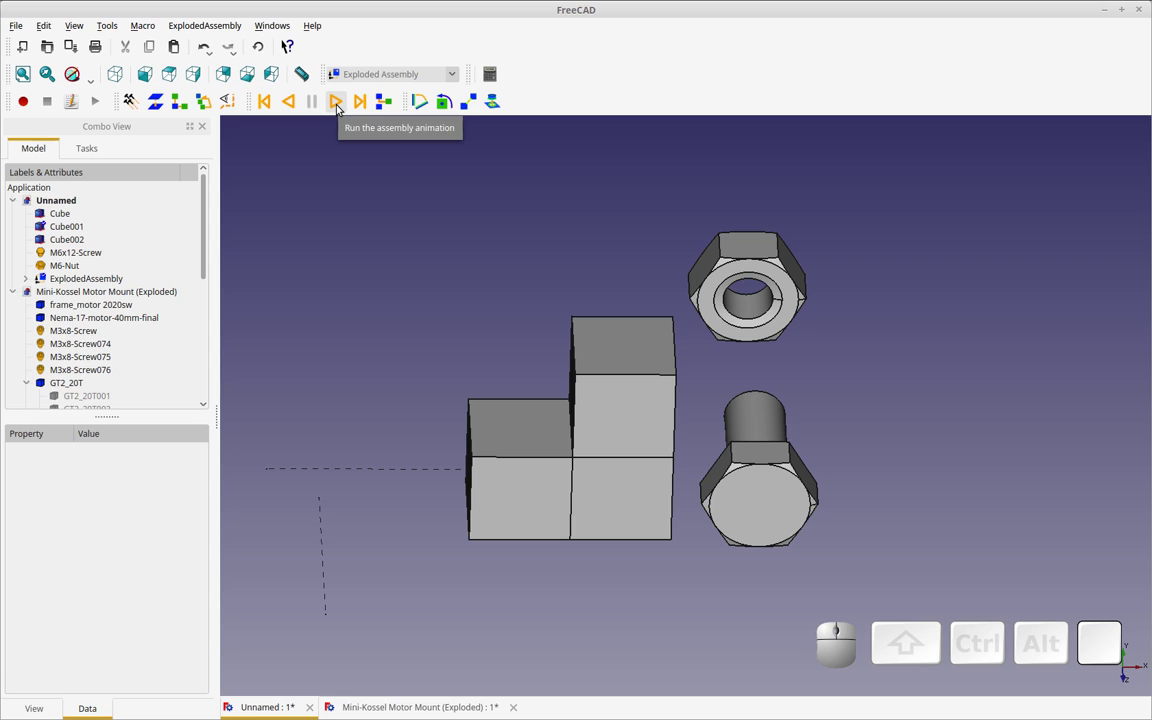
{"action": "left_click", "coordinate": [342, 106]}
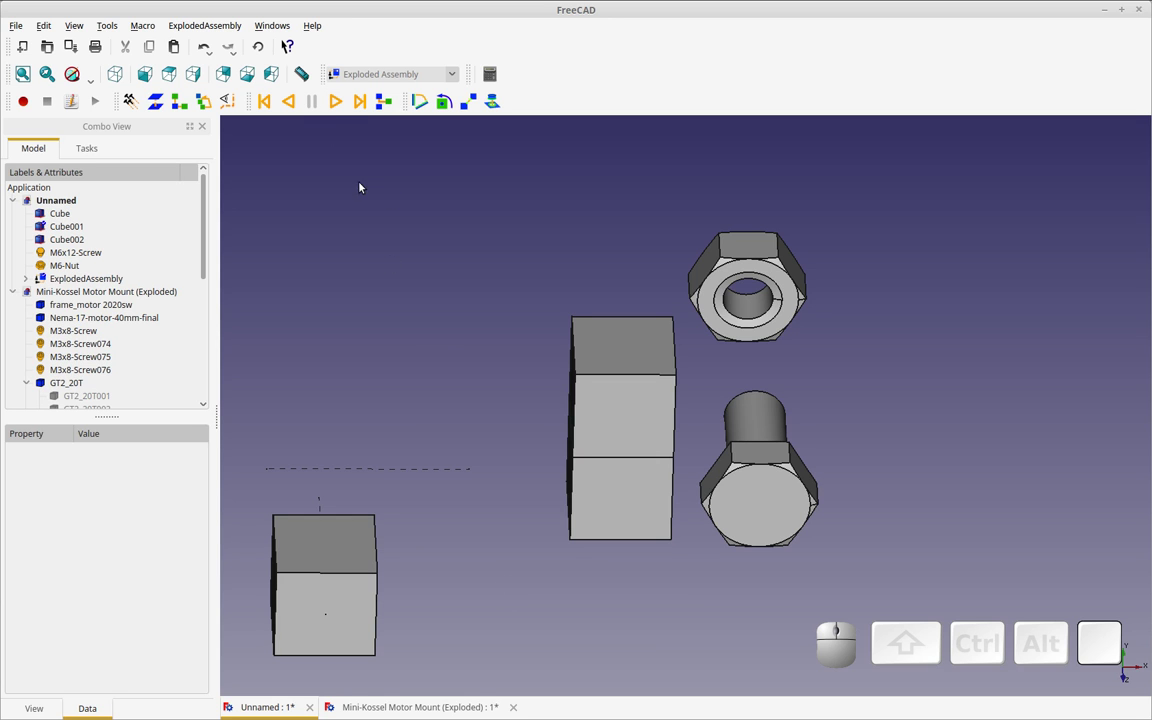
Create a simple group exploding Cube002 from its front and top faces
{"action": "left_click_drag", "start_coordinate": [552, 496], "coordinate": [556, 532]}
{"action": "scroll", "scroll_direction": "down", "scroll_amount": 3}
{"action": "left_click", "coordinate": [607, 414]}
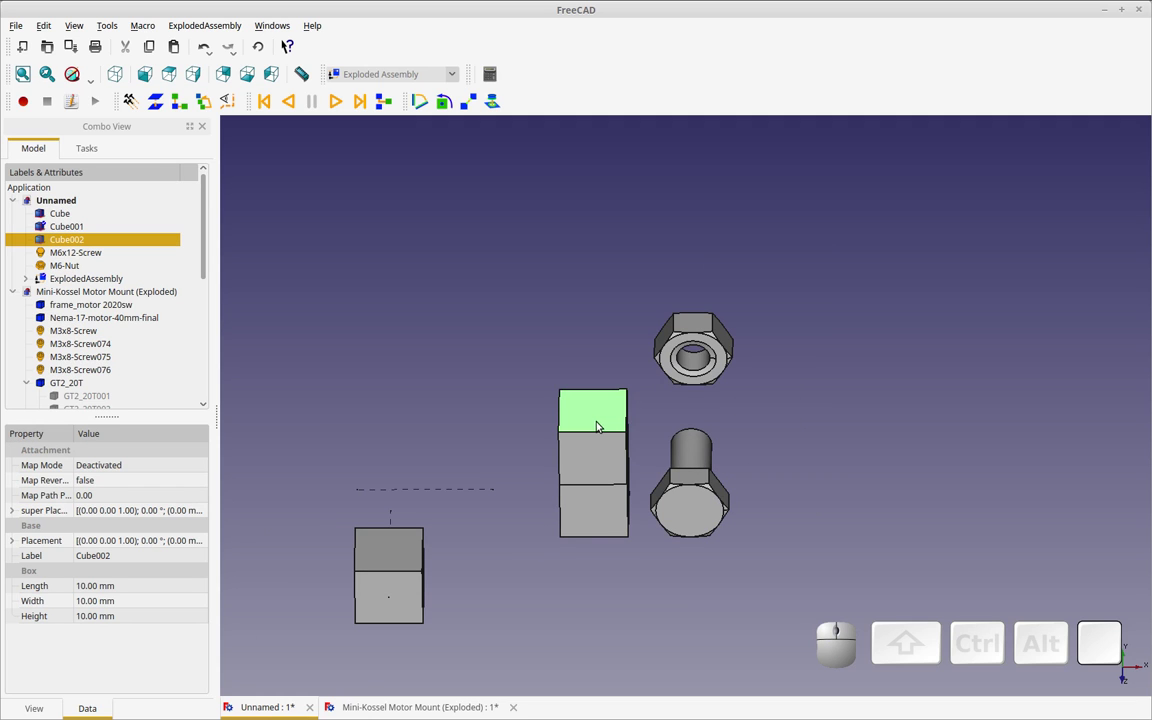
{"action": "left_click_drag", "start_coordinate": [522, 445], "coordinate": [547, 454]}
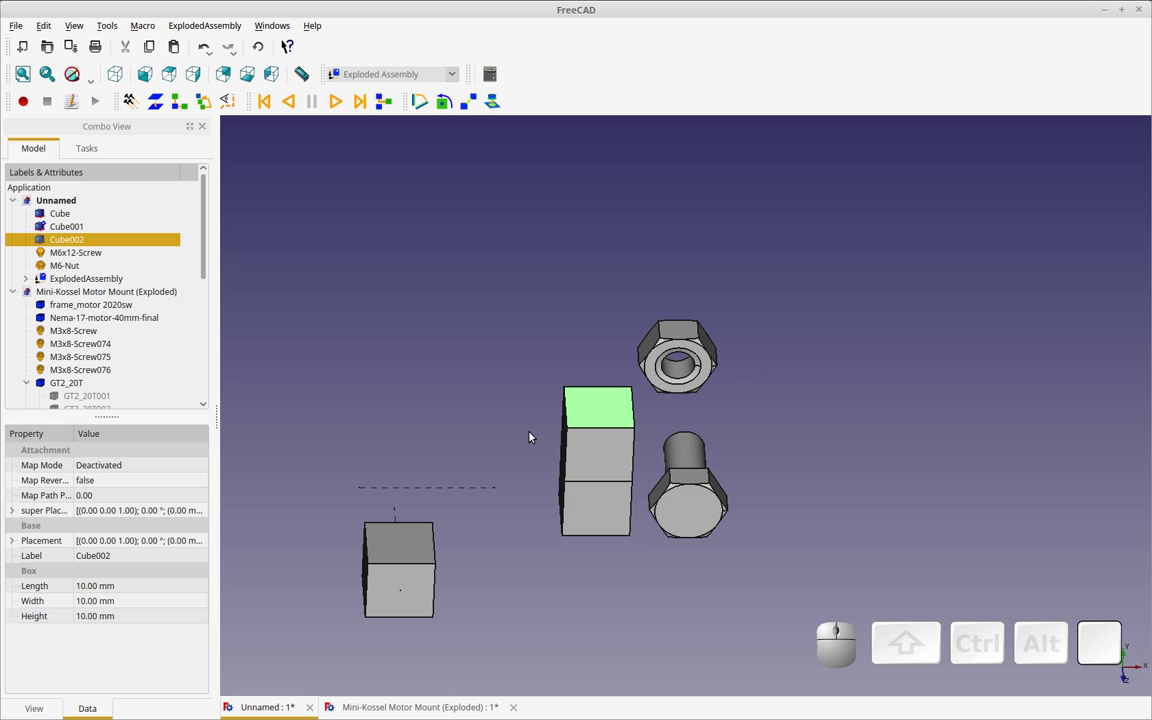
{"action": "left_click_drag", "start_coordinate": [534, 434], "coordinate": [596, 447]}
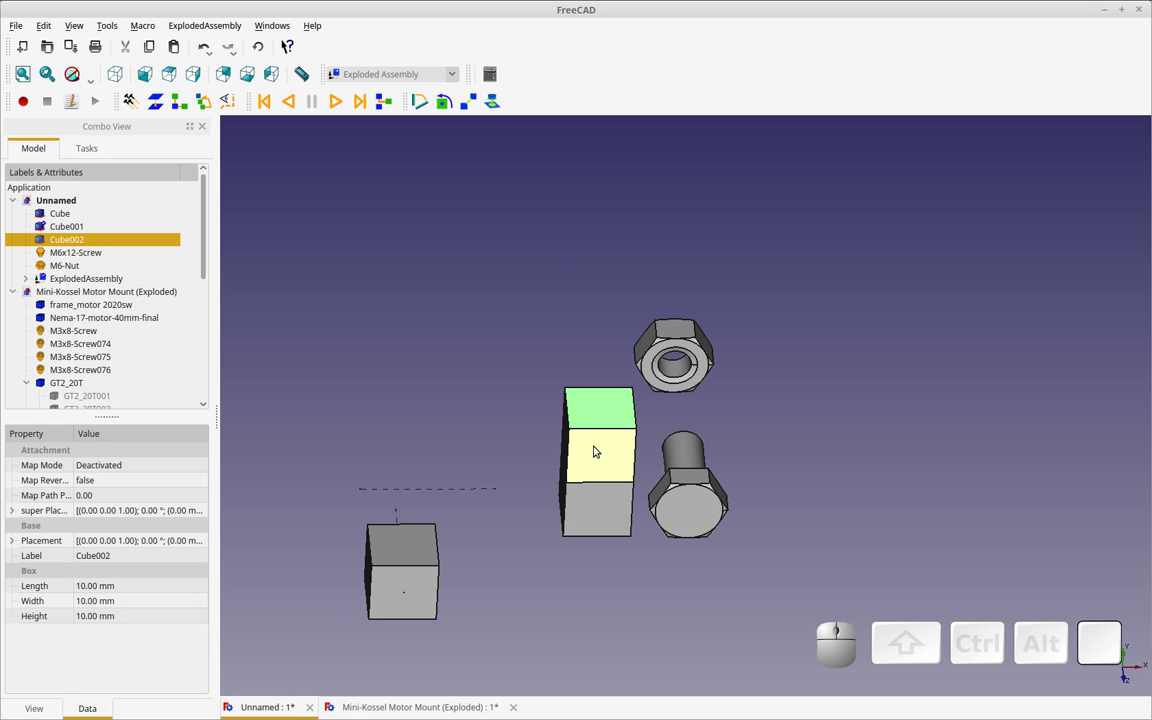
{"action": "left_click", "coordinate": [594, 462]}
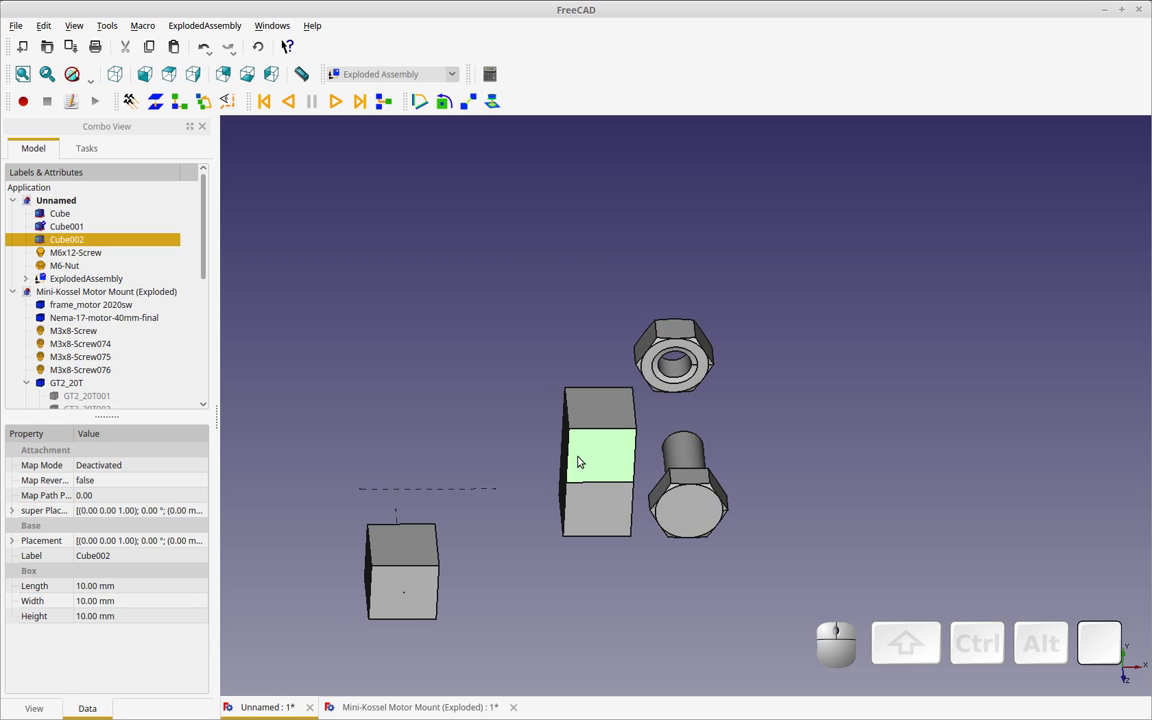
{"action": "left_click", "coordinate": [604, 407]}
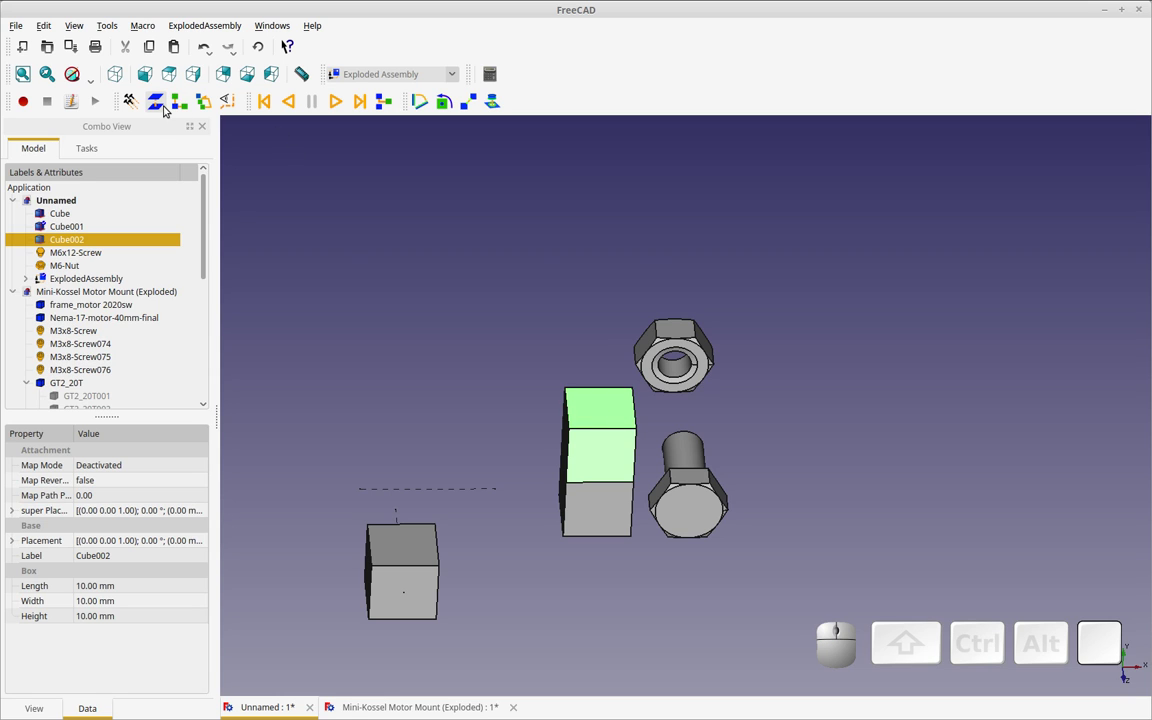
{"action": "left_click", "coordinate": [169, 106]}
Pick faces of Cube and create a simple group exploding it as well
{"action": "left_click", "coordinate": [609, 347]}
{"action": "left_click", "coordinate": [541, 337]}
{"action": "left_click", "coordinate": [615, 361]}
{"action": "left_click_drag", "start_coordinate": [578, 428], "coordinate": [592, 419]}
{"action": "left_click_drag", "start_coordinate": [595, 418], "coordinate": [635, 321]}
{"action": "left_click", "coordinate": [635, 327]}
{"action": "middle_click", "coordinate": [623, 372]}
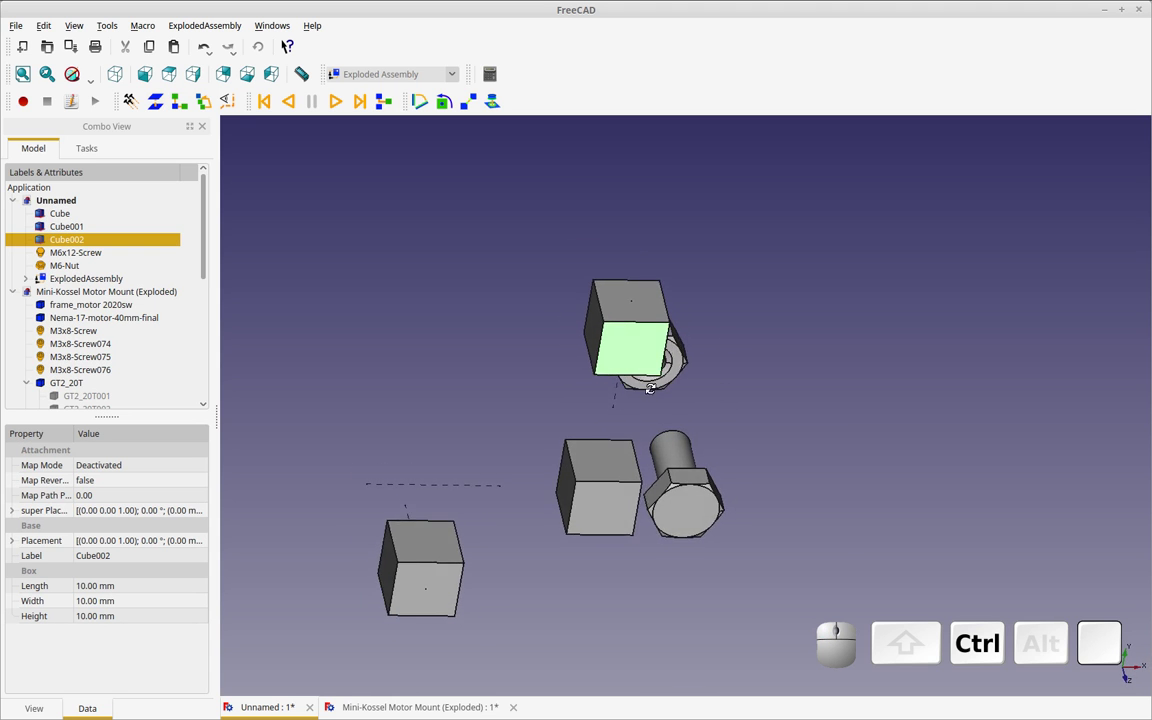
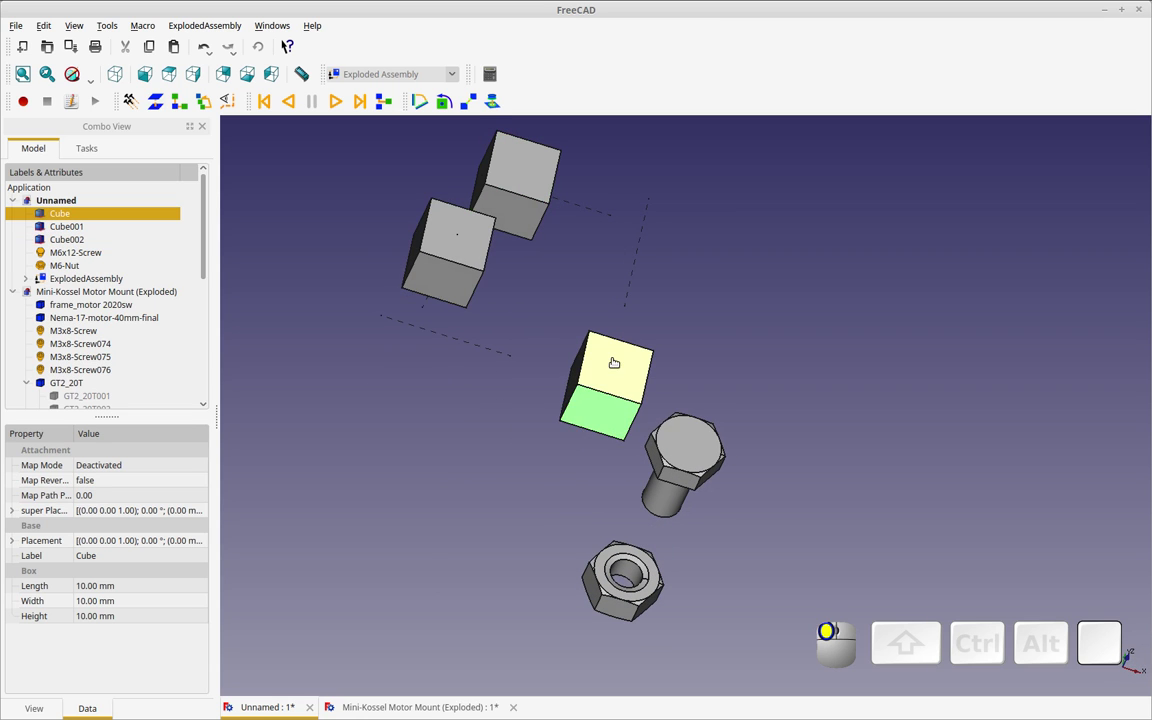
{"action": "left_click", "coordinate": [613, 413]}
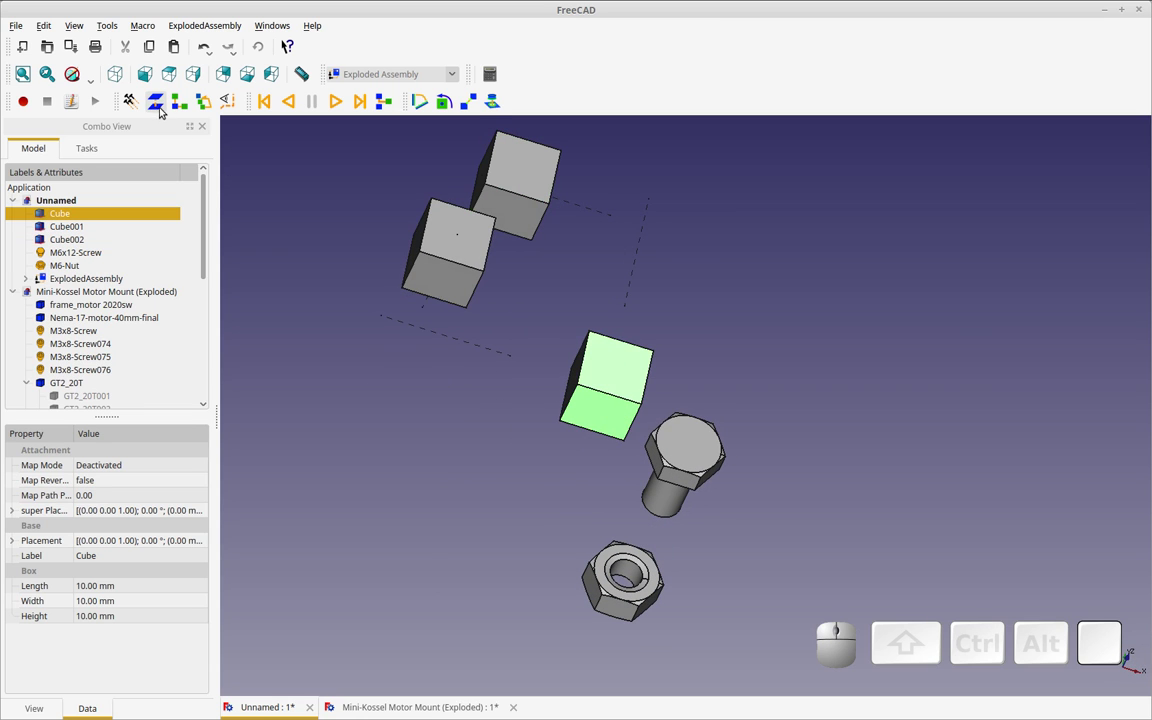
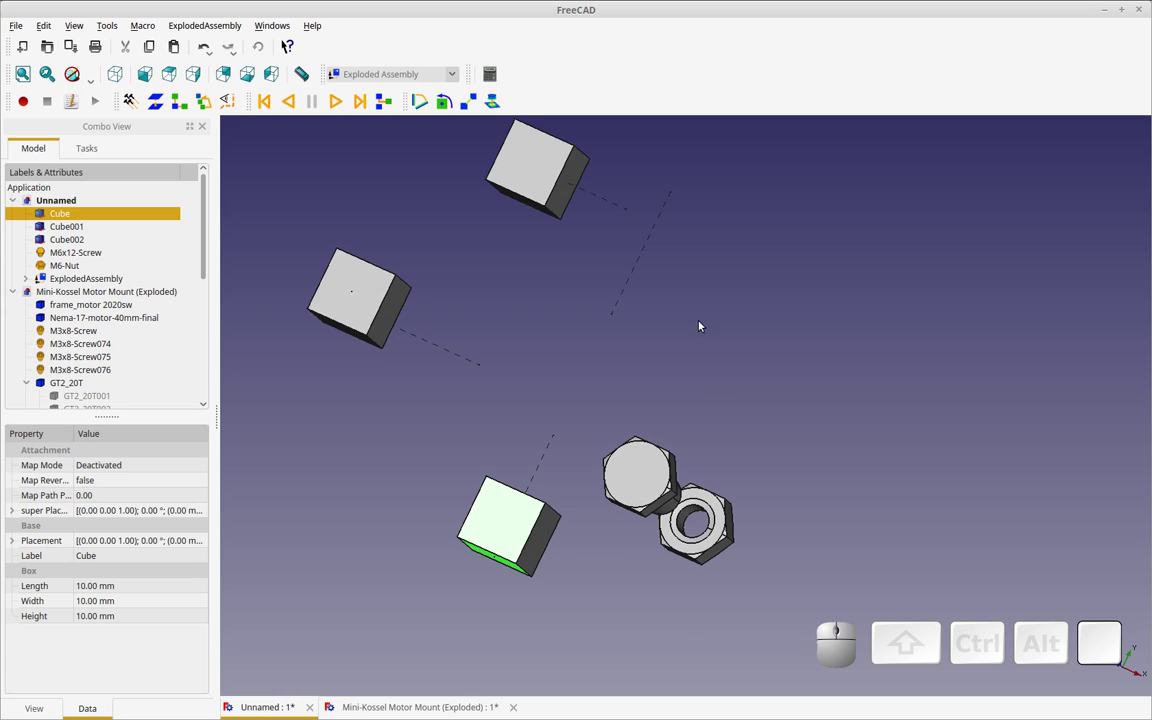
{"action": "left_click_drag", "start_coordinate": [409, 194], "coordinate": [226, 256]}
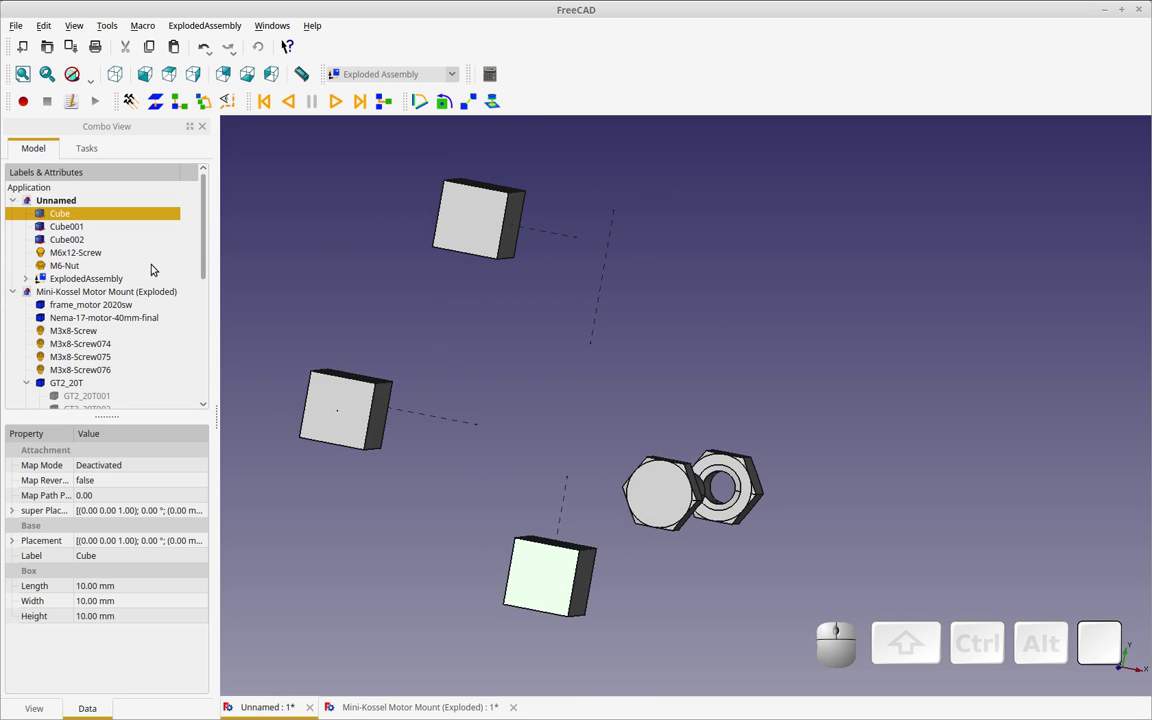
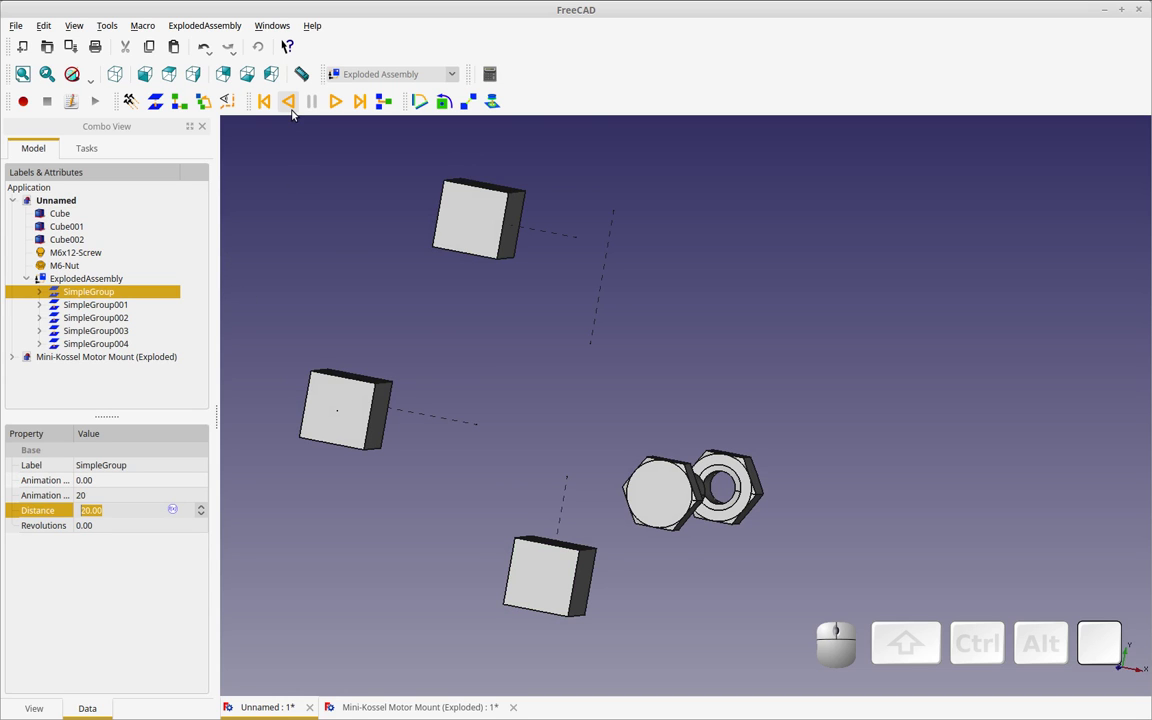
{"action": "left_click_drag", "start_coordinate": [541, 343], "coordinate": [543, 402]}
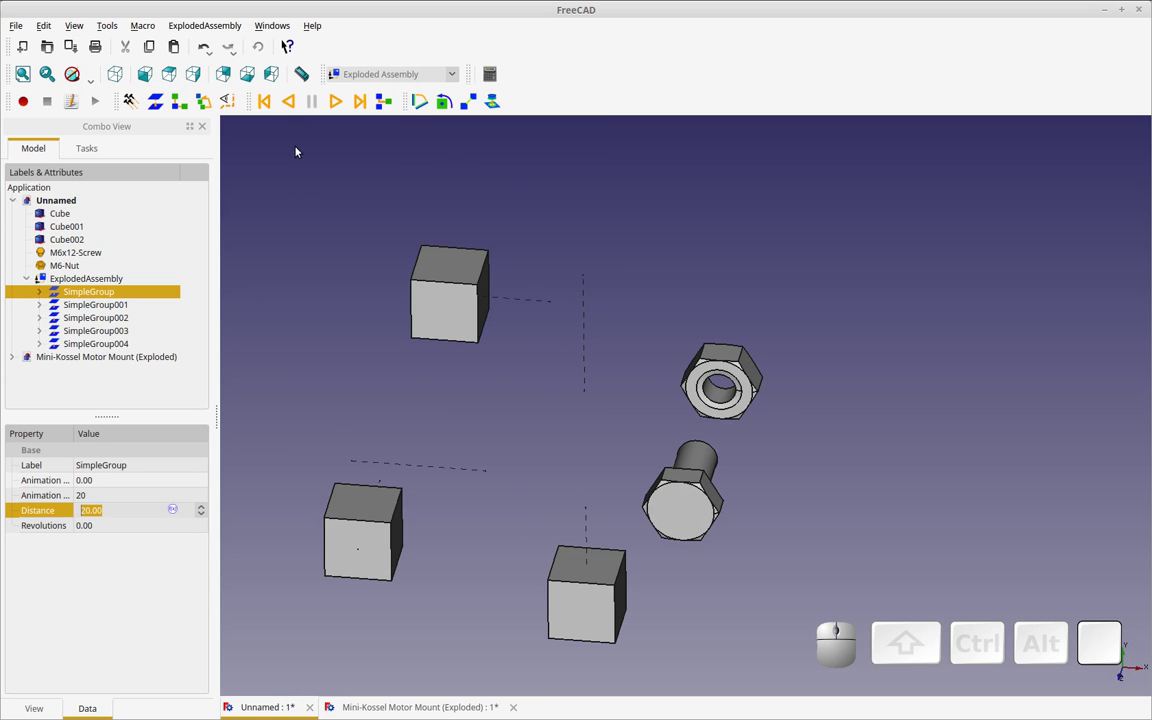
{"action": "left_click_drag", "start_coordinate": [601, 447], "coordinate": [311, 127]}
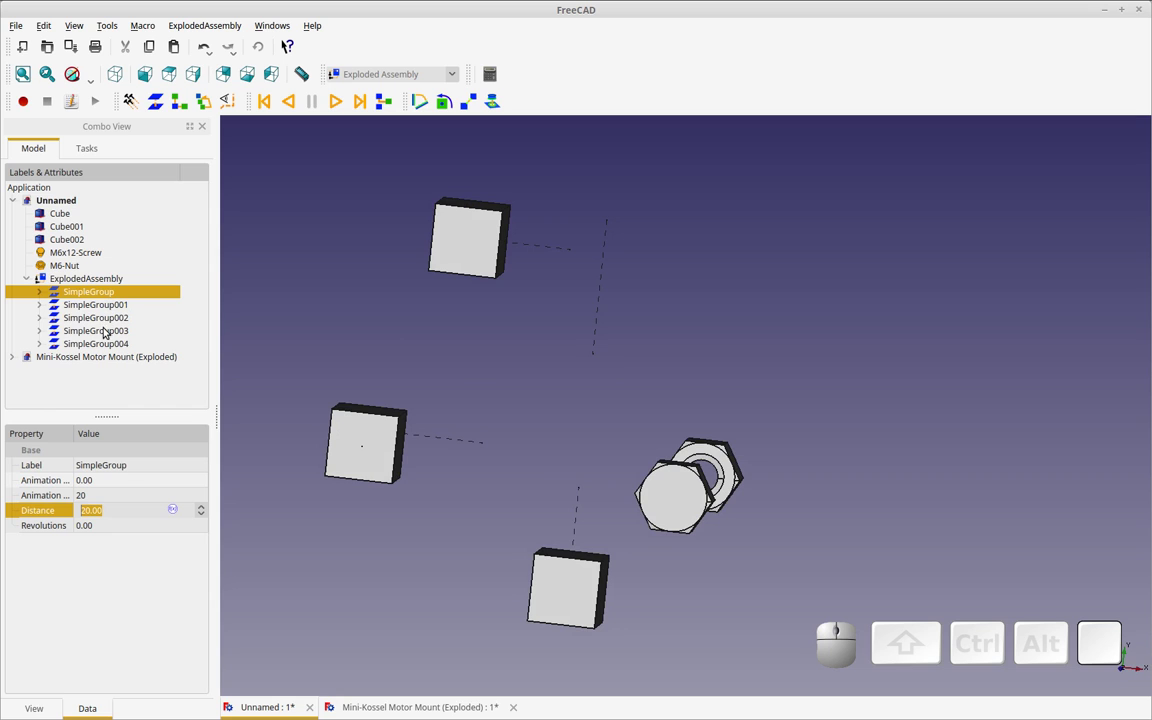
{"action": "left_click", "coordinate": [48, 292]}
{"action": "left_click", "coordinate": [89, 306]}
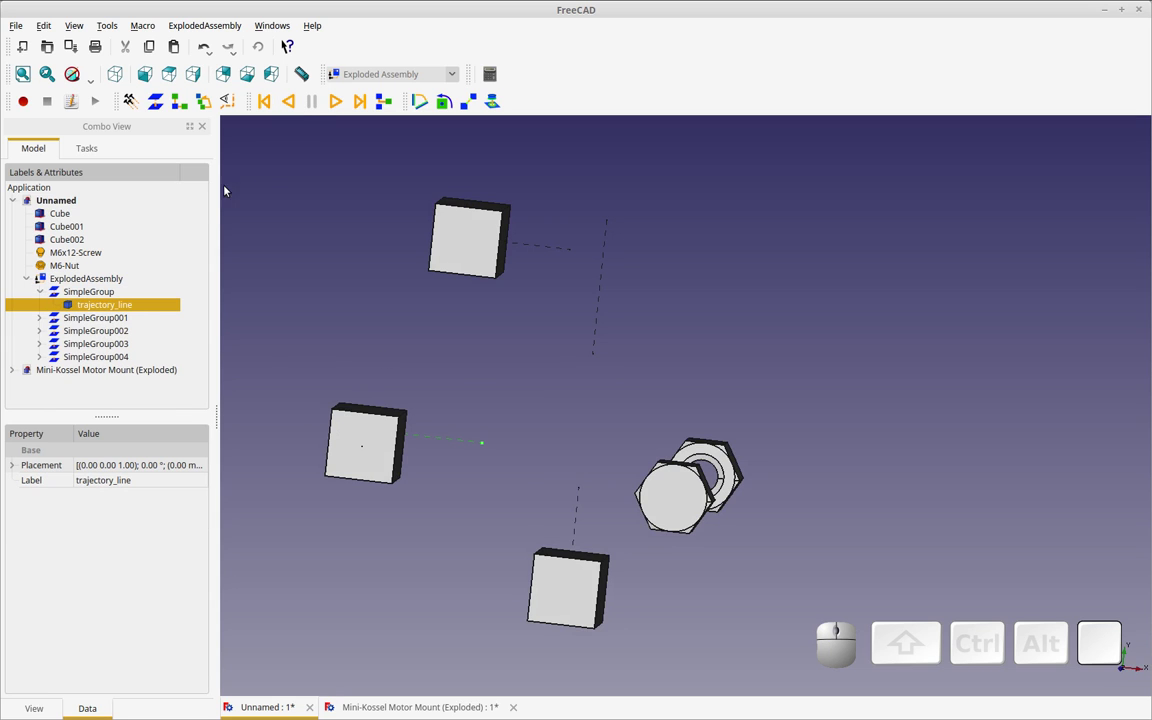
{"action": "left_click", "coordinate": [298, 107]}
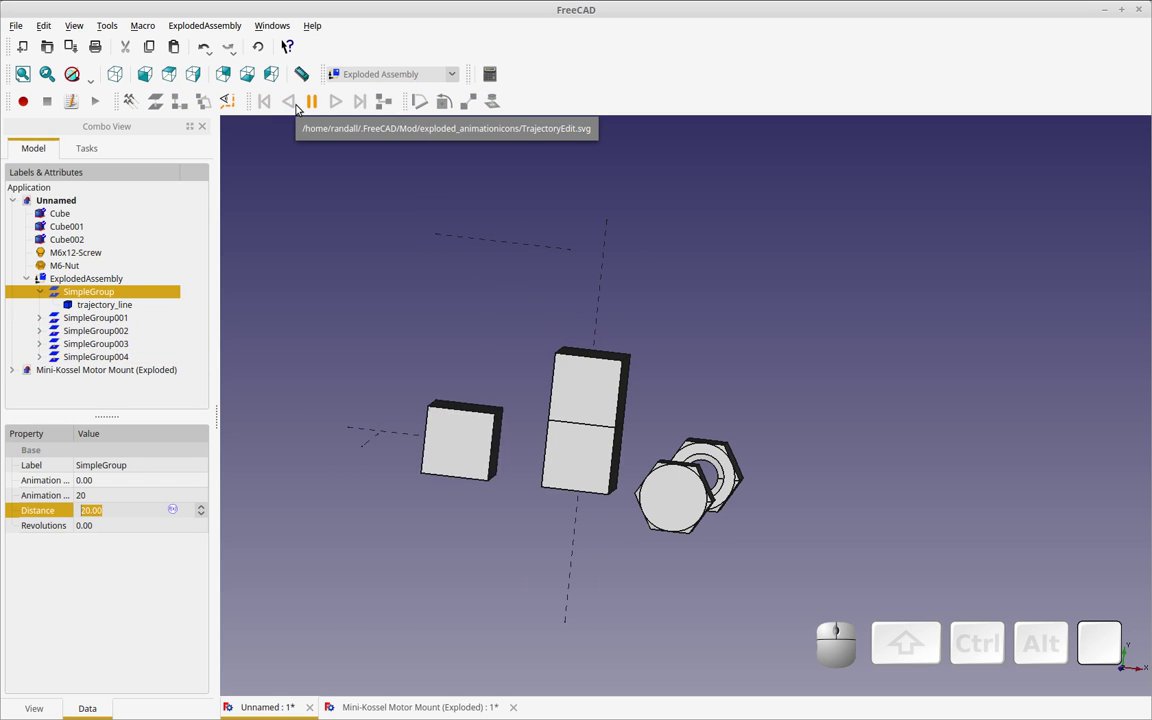
{"action": "left_click", "coordinate": [344, 107]}
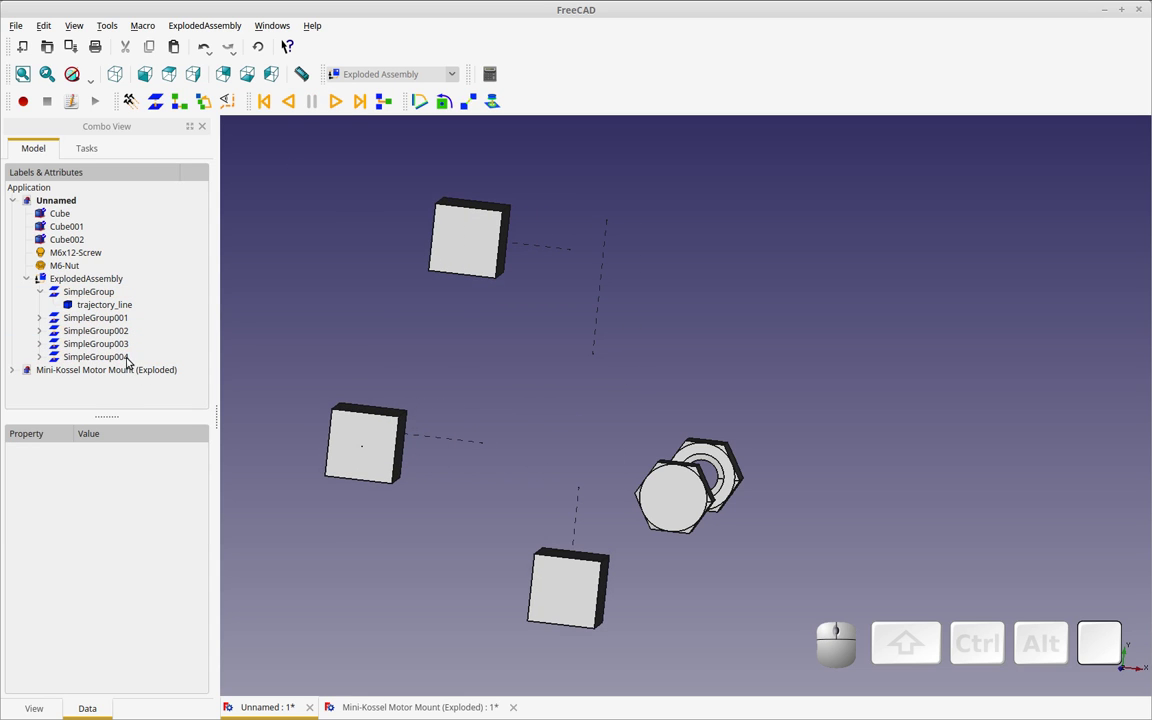
{"action": "left_click", "coordinate": [136, 361]}
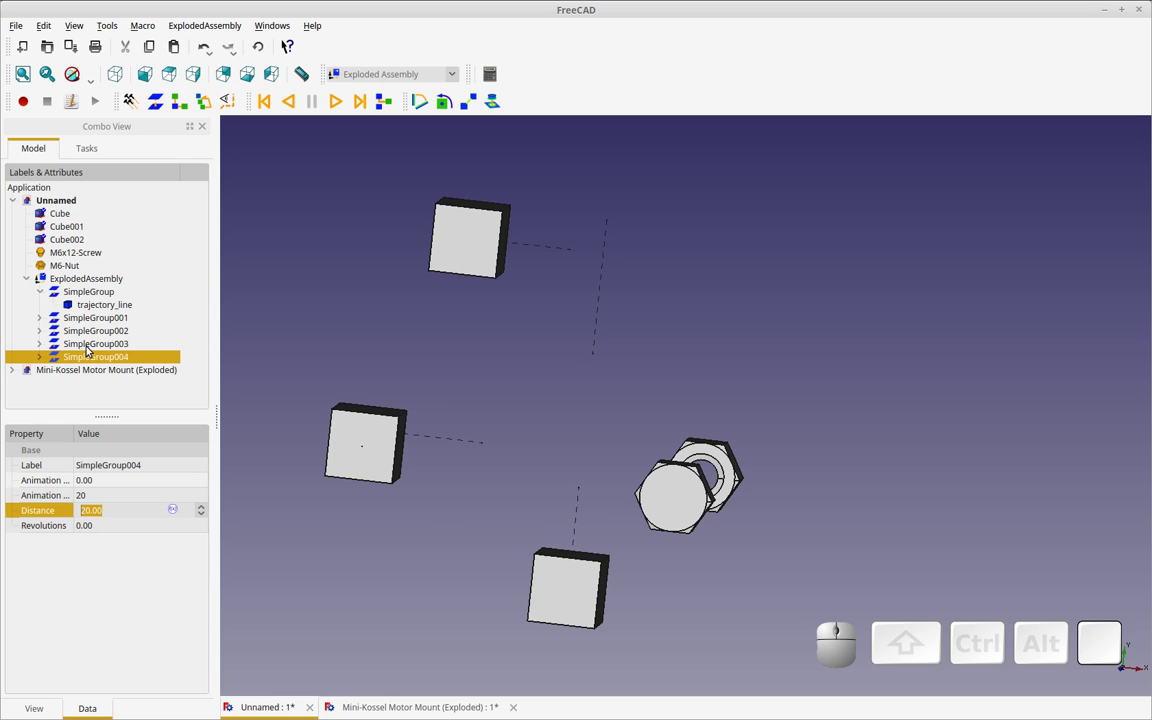
{"action": "left_click", "coordinate": [90, 347]}
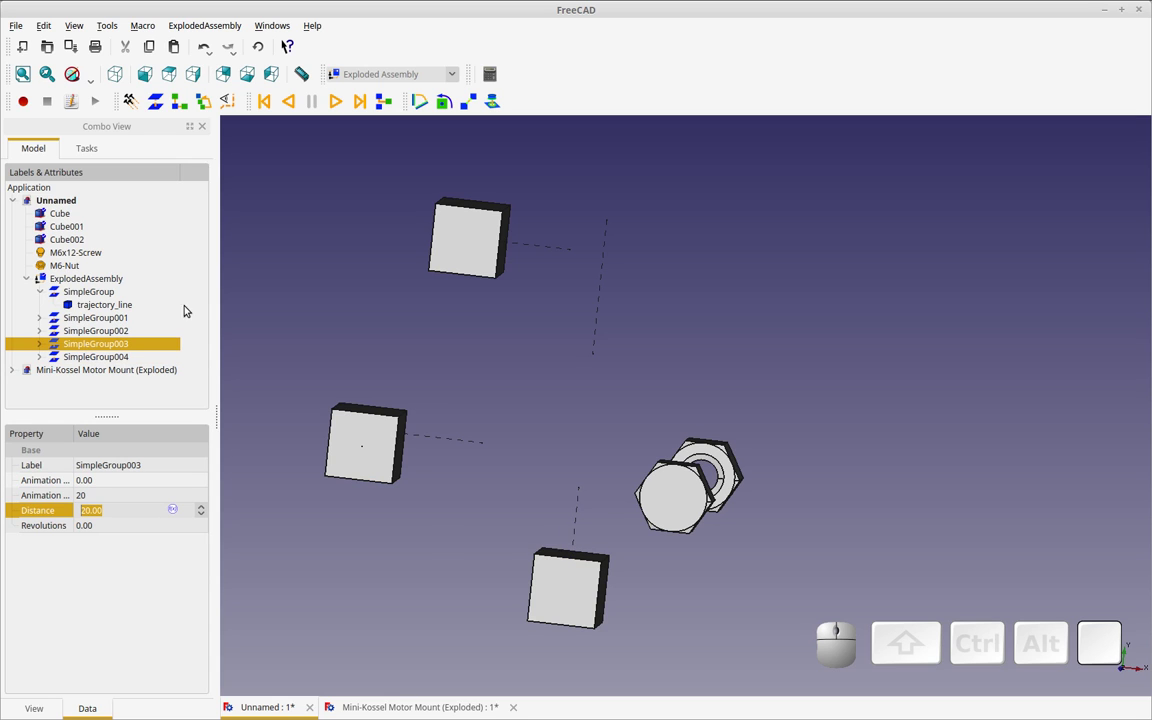
Place SimpleGroup003 and then SimpleGroup004 before the other groups in the ExplodedAssembly order
{"action": "left_click", "coordinate": [115, 294]}
{"action": "left_click", "coordinate": [207, 105]}
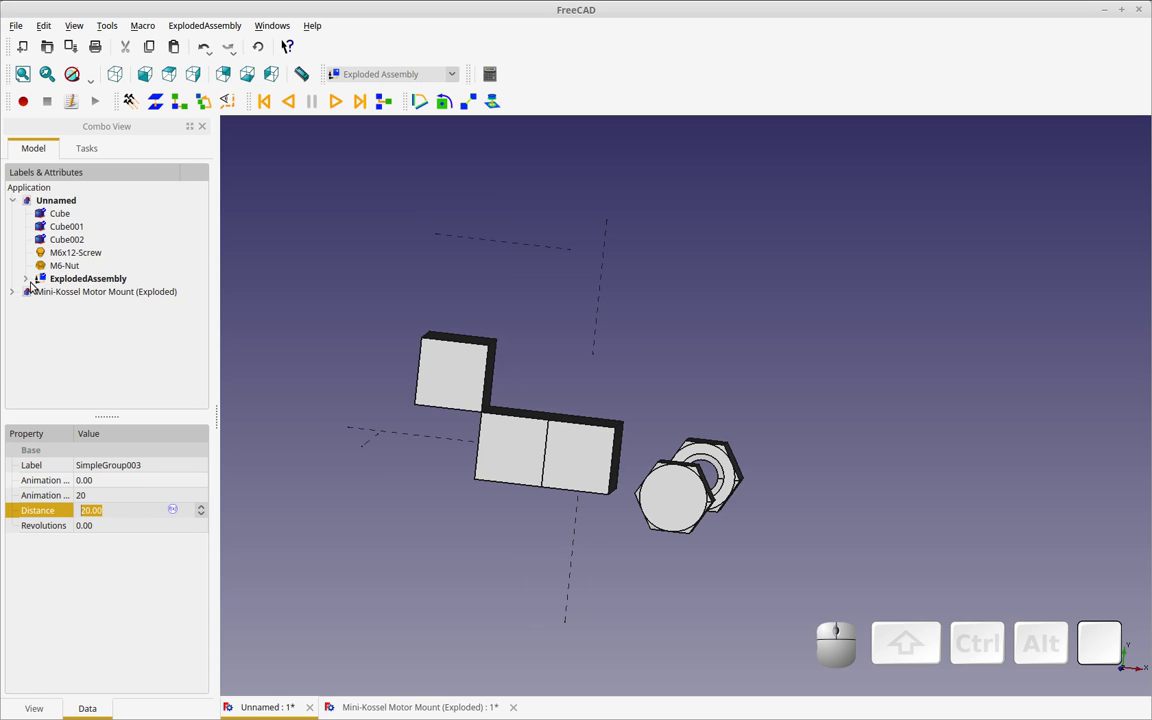
{"action": "left_click", "coordinate": [31, 282]}
{"action": "left_click", "coordinate": [122, 346]}
{"action": "left_click", "coordinate": [131, 293]}
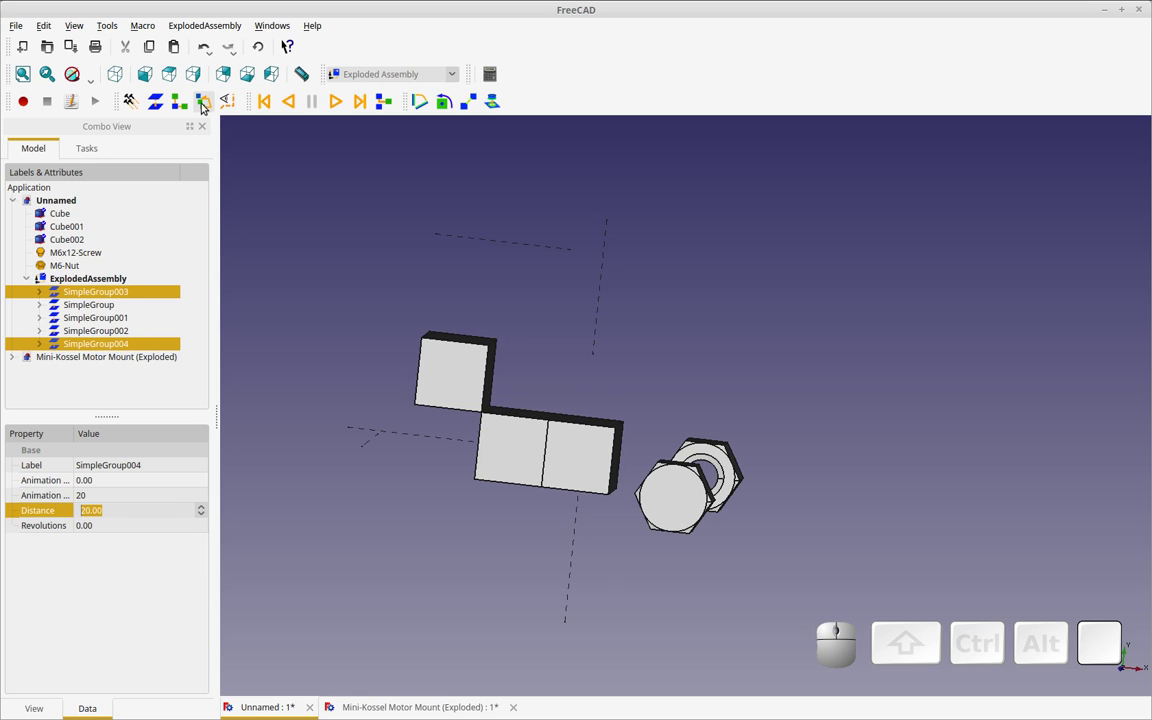
{"action": "left_click", "coordinate": [207, 103]}
Reorder one more pair of groups with the place-before command and select SimpleGroup003
{"action": "left_click", "coordinate": [29, 281]}
{"action": "left_click", "coordinate": [110, 307]}
{"action": "left_click", "coordinate": [114, 295]}
{"action": "left_click", "coordinate": [213, 106]}
{"action": "left_click", "coordinate": [33, 282]}
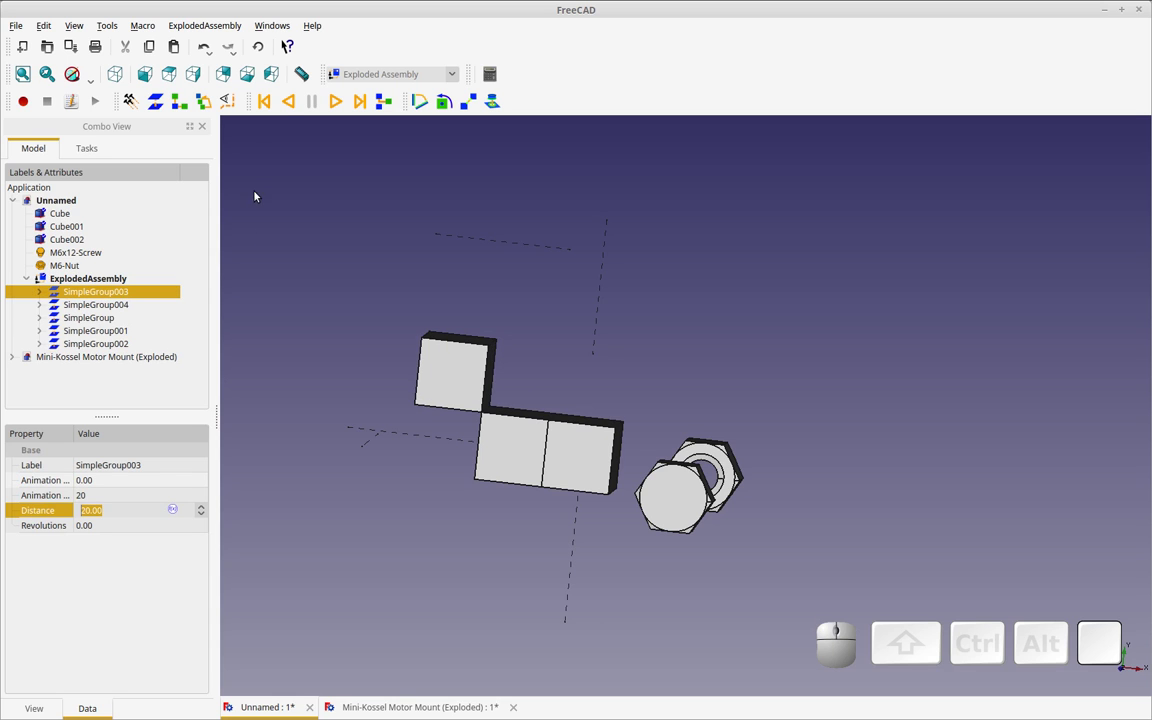
Replay the reordered explosion animation, orbit the view, and select SimpleGroup004
{"action": "left_click", "coordinate": [276, 110]}
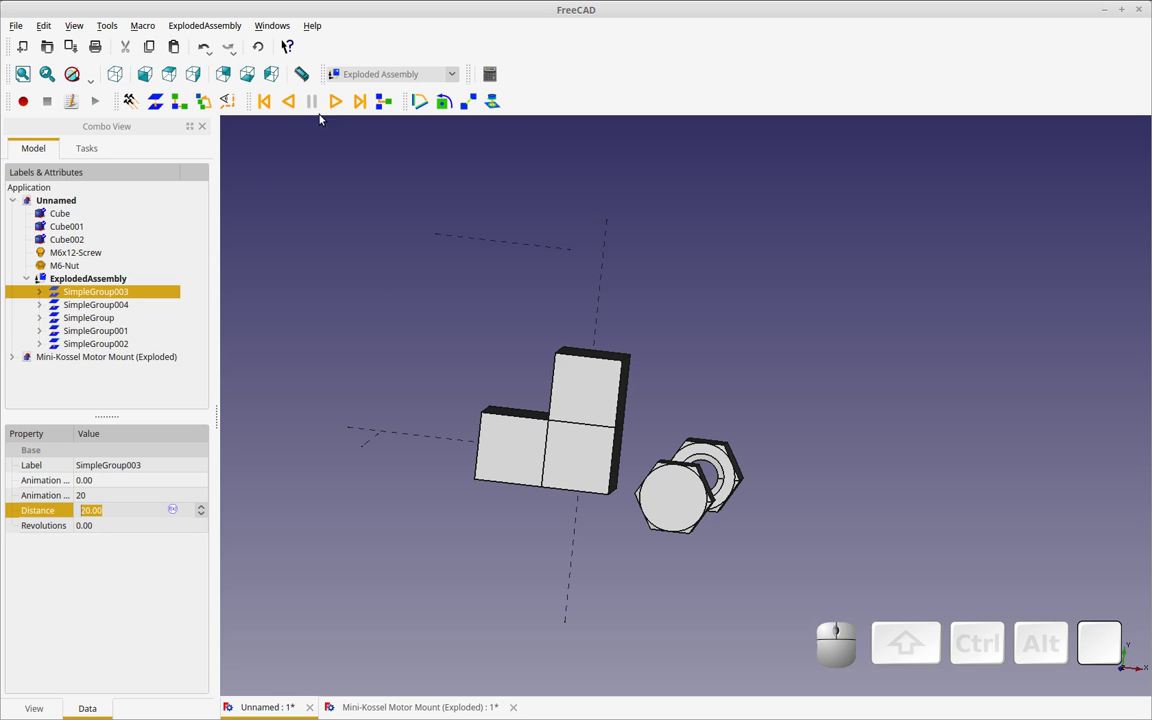
{"action": "left_click", "coordinate": [296, 104]}
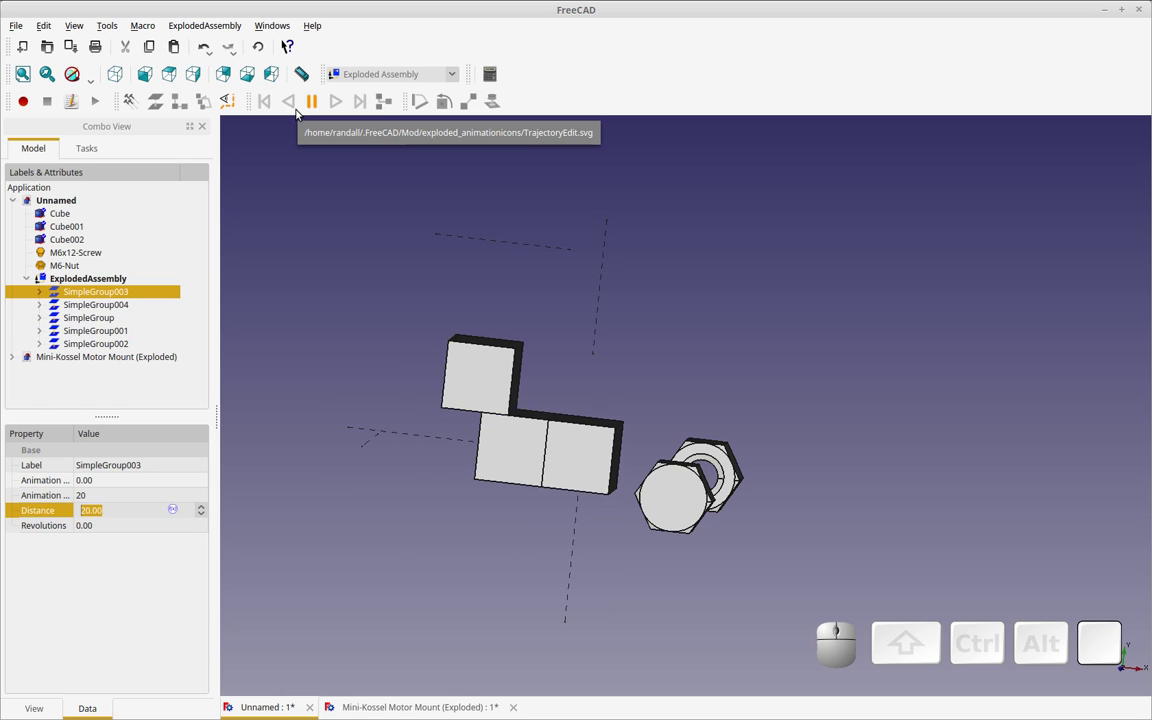
{"action": "left_click_drag", "start_coordinate": [594, 283], "coordinate": [450, 129]}
{"action": "left_click", "coordinate": [338, 97]}
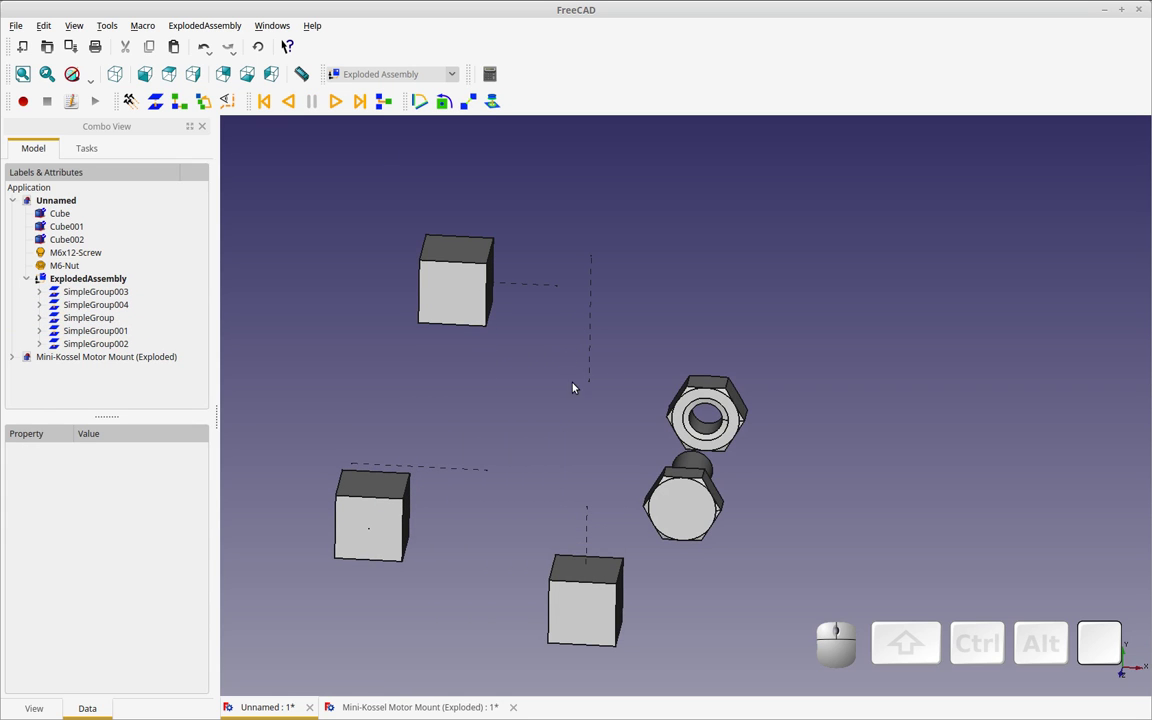
{"action": "left_click_drag", "start_coordinate": [583, 388], "coordinate": [388, 363]}
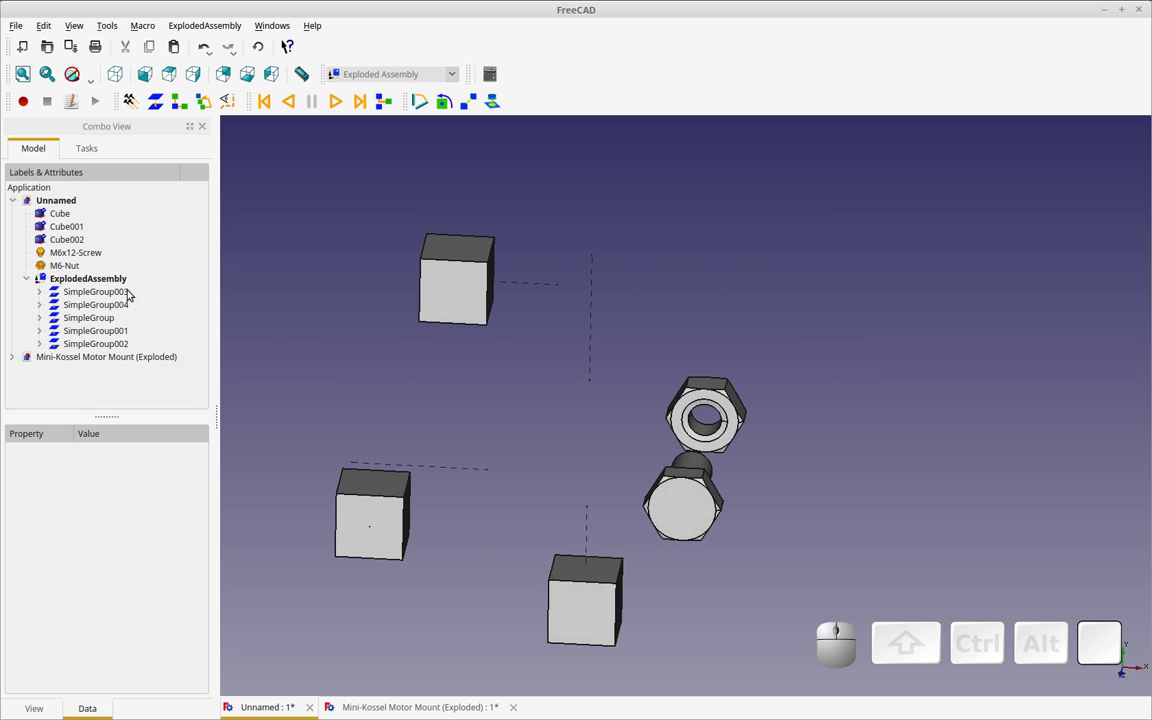
{"action": "left_click", "coordinate": [130, 290]}
{"action": "left_click", "coordinate": [125, 304]}
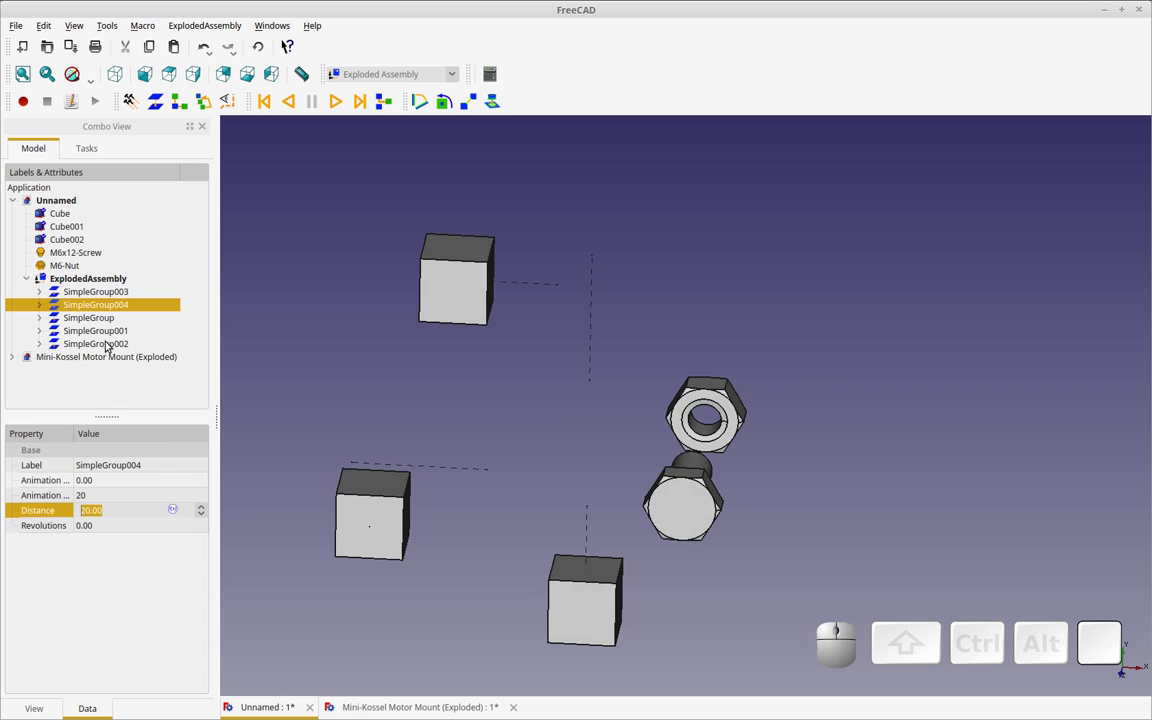
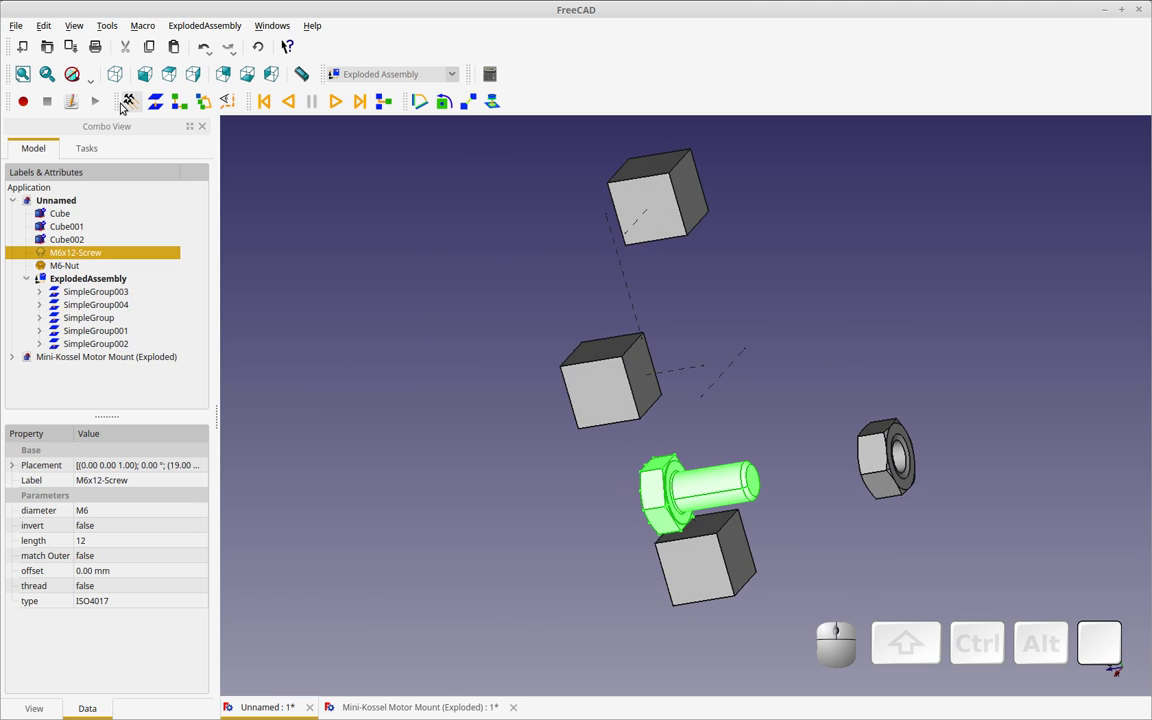
Inspect and select the M6x12-Screw, orbiting to see it beside the nut
{"action": "left_click", "coordinate": [772, 527]}
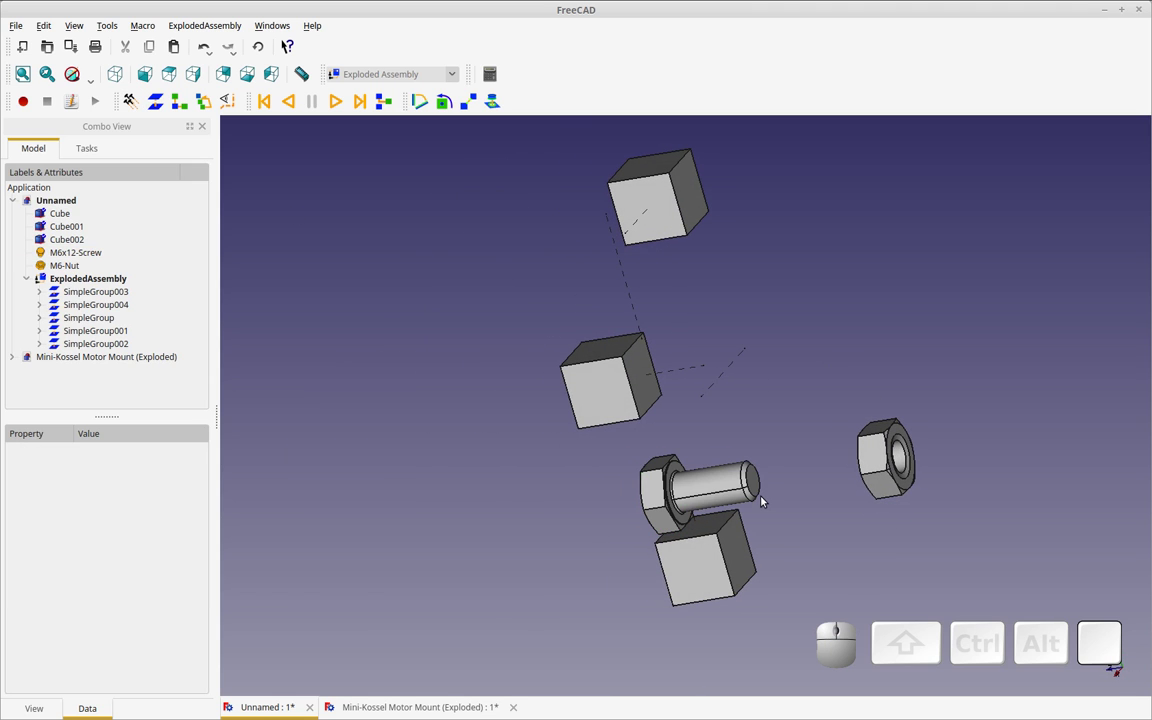
{"action": "left_click", "coordinate": [759, 497]}
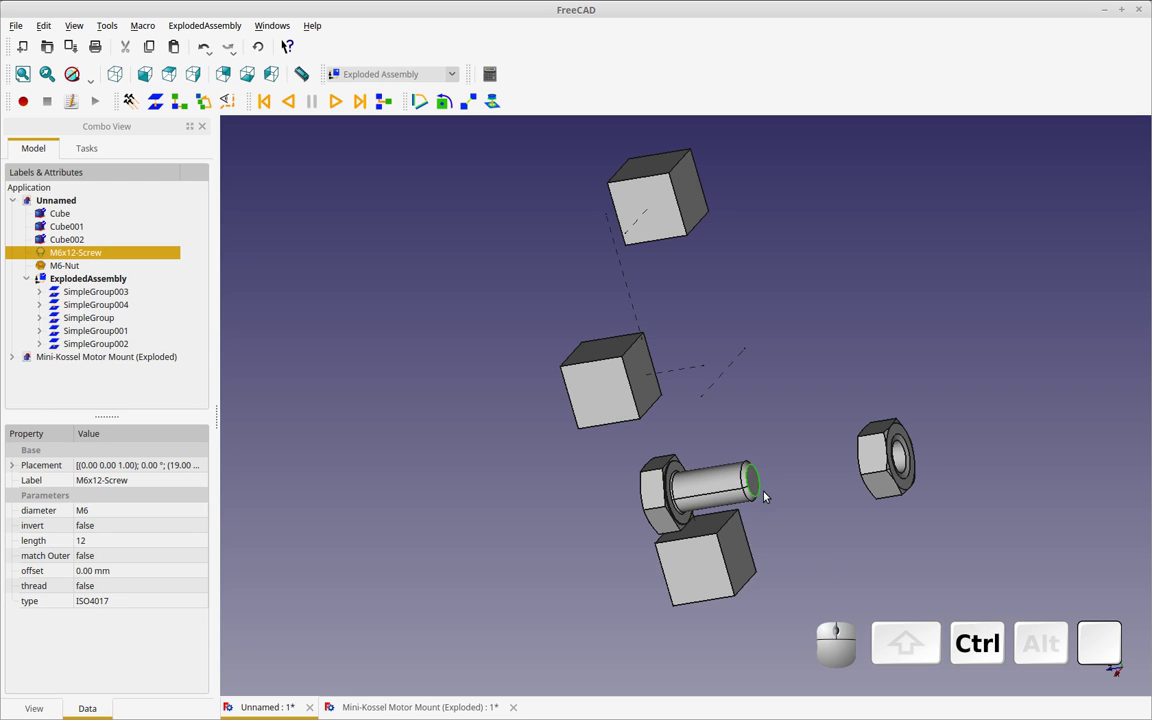
{"action": "left_click", "coordinate": [761, 480]}
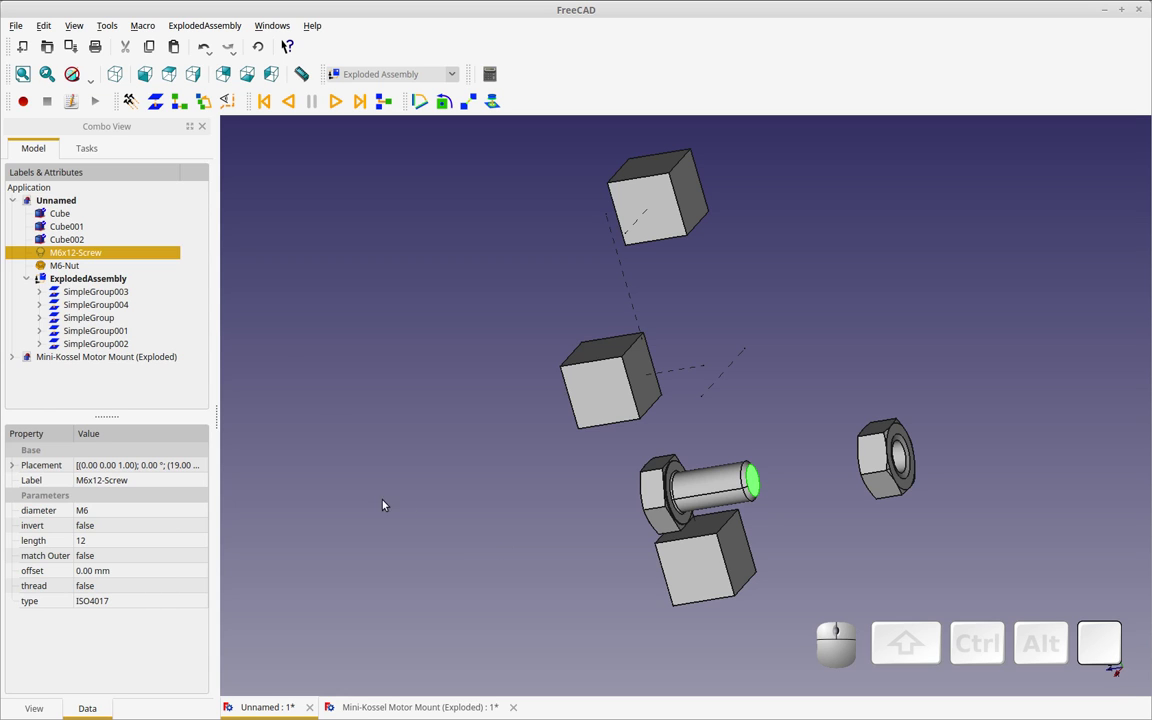
{"action": "left_click", "coordinate": [271, 271]}
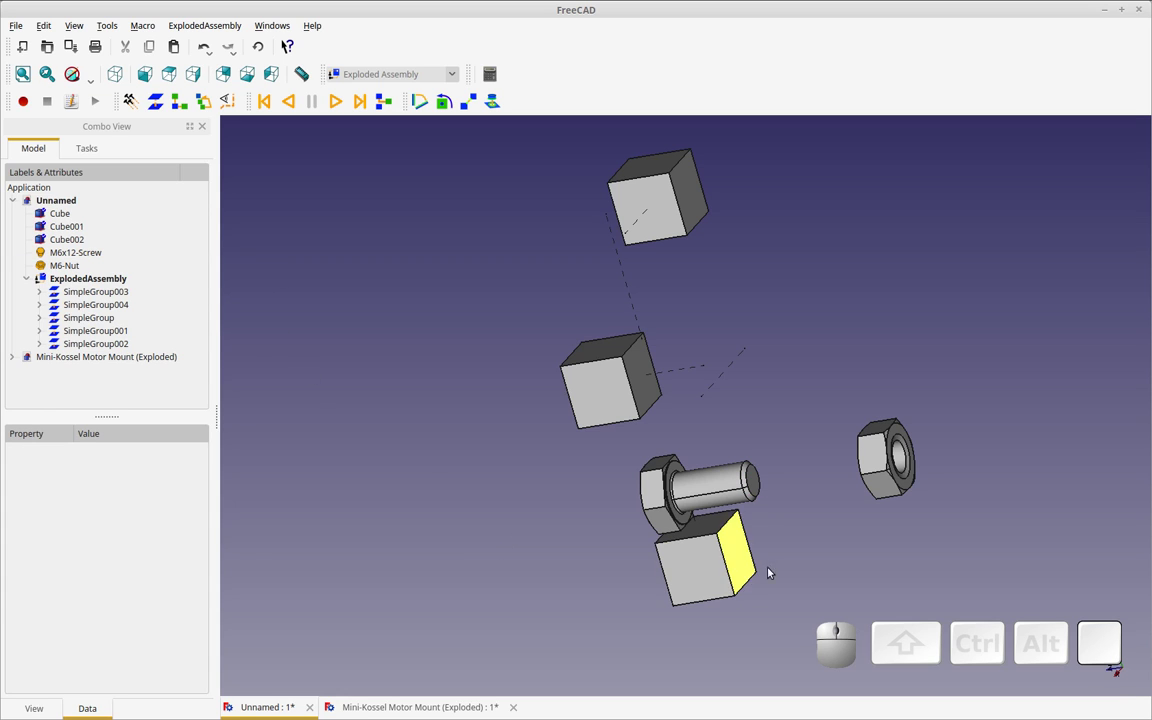
{"action": "left_click", "coordinate": [694, 494]}
{"action": "left_click_drag", "start_coordinate": [796, 521], "coordinate": [639, 496]}
{"action": "right_click", "coordinate": [665, 491]}
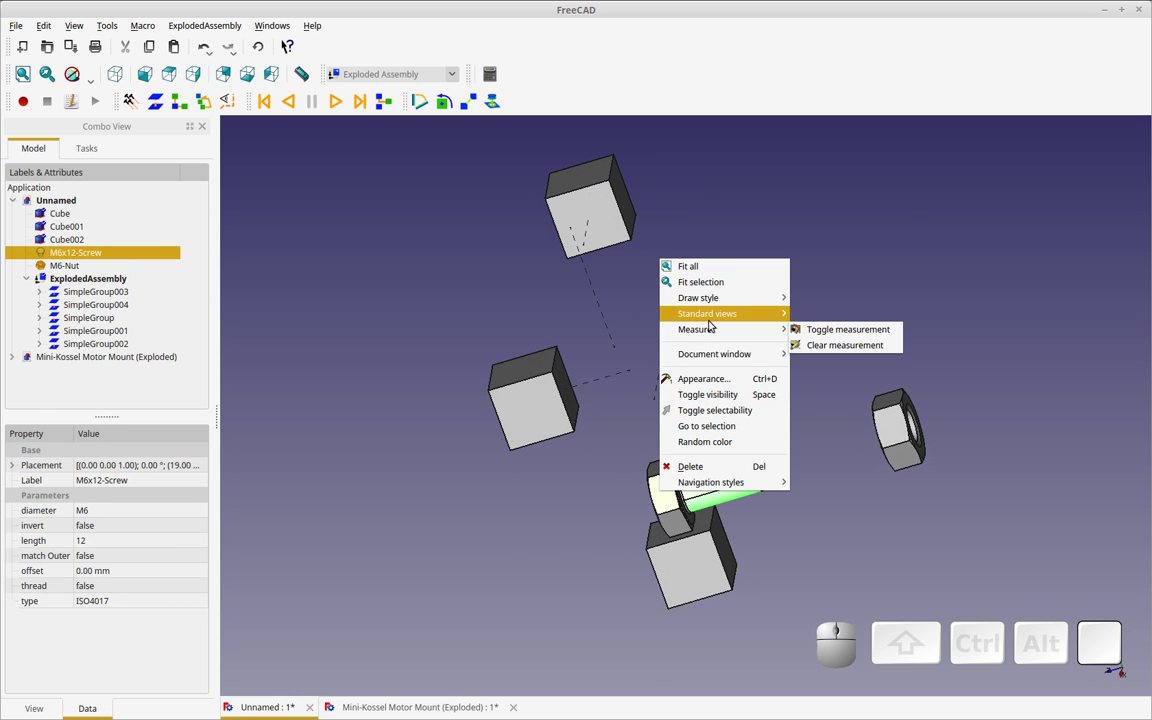
{"action": "left_click_drag", "start_coordinate": [880, 497], "coordinate": [804, 487]}
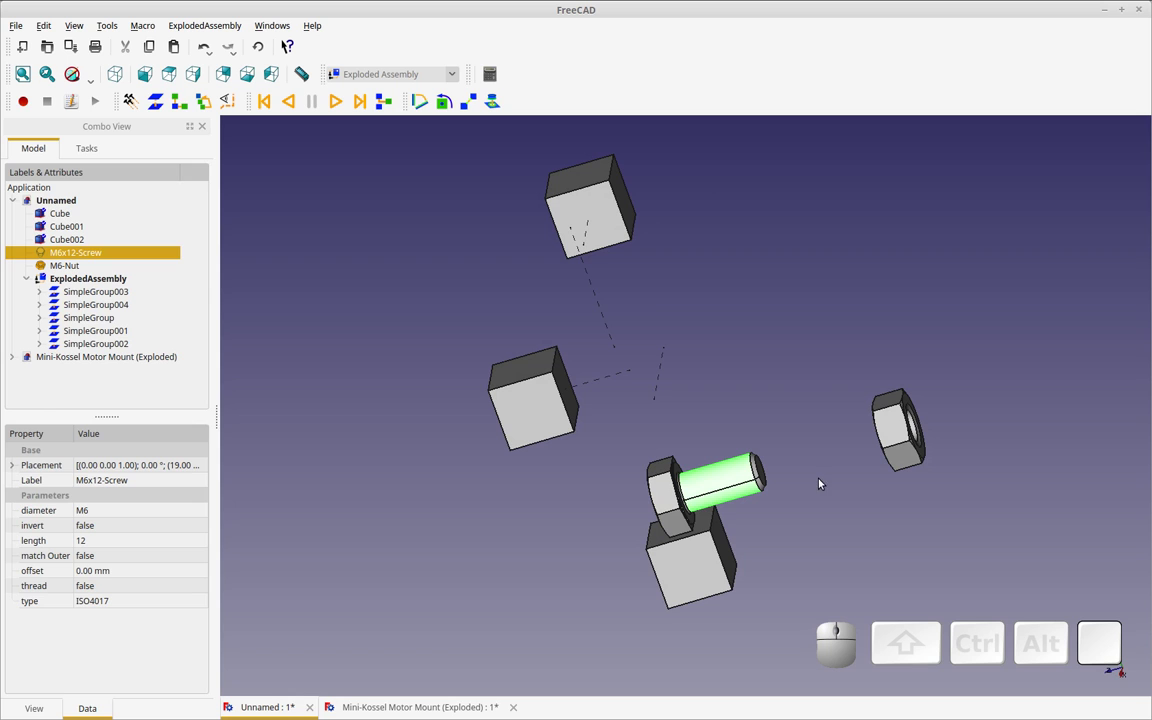
Transform the M6x12-Screw into the M6-Nut, confirm, and orbit to look along the bolt
{"action": "right_click", "coordinate": [142, 261]}
{"action": "left_click", "coordinate": [152, 268]}
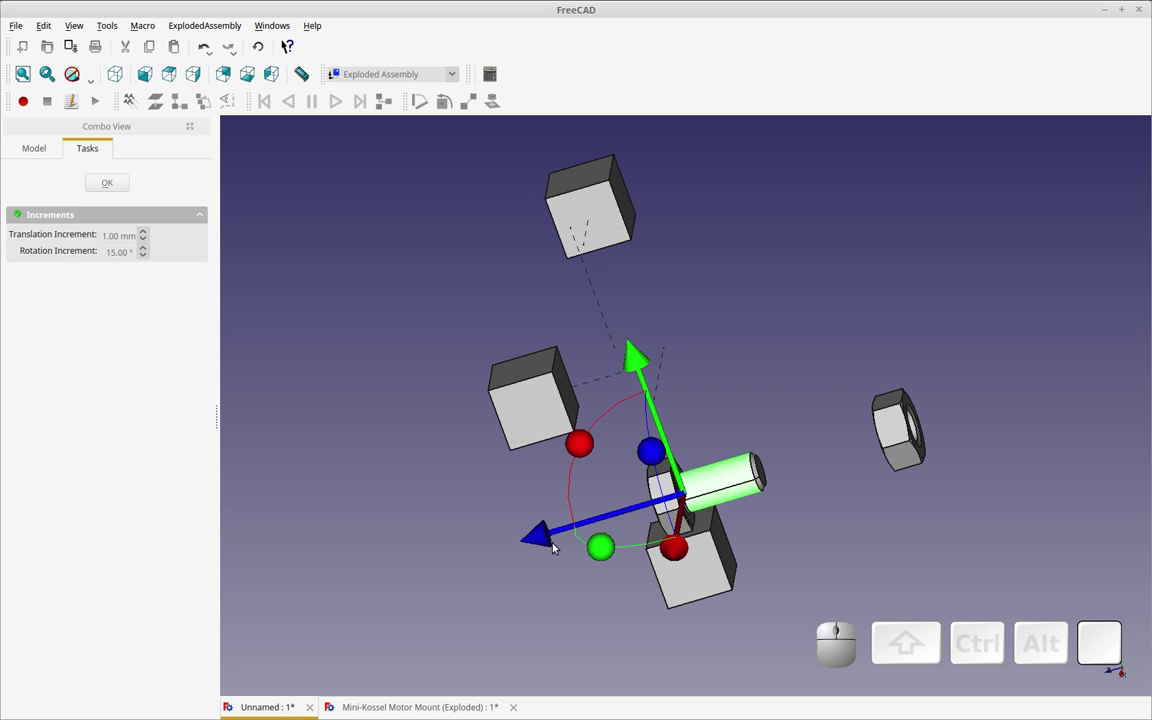
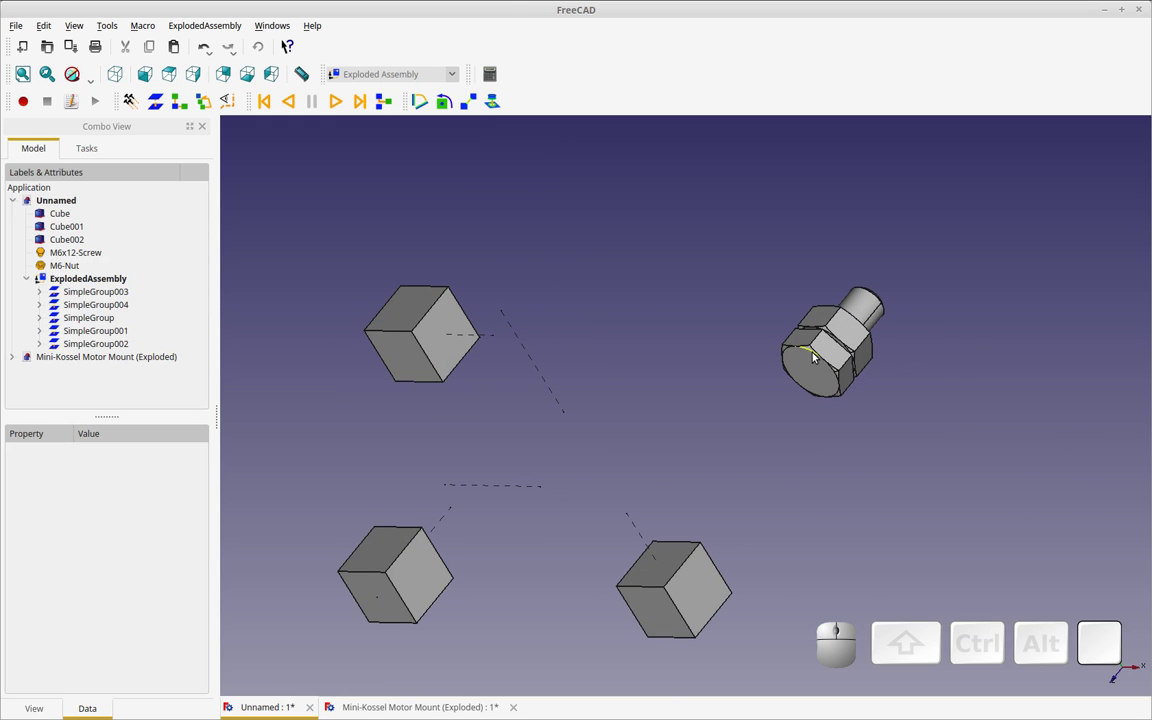
{"action": "left_click", "coordinate": [816, 353]}
{"action": "middle_click", "coordinate": [858, 460]}
{"action": "middle_click", "coordinate": [782, 538]}
{"action": "left_click", "coordinate": [719, 411]}
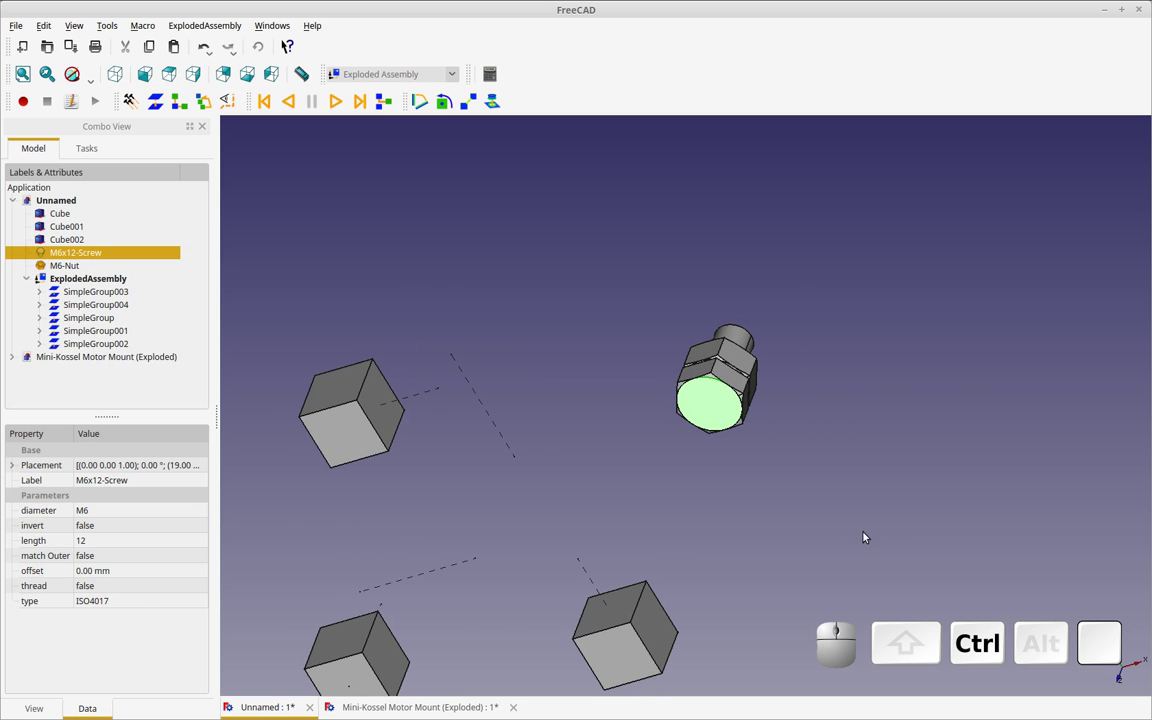
{"action": "left_click_drag", "start_coordinate": [881, 547], "coordinate": [749, 502]}
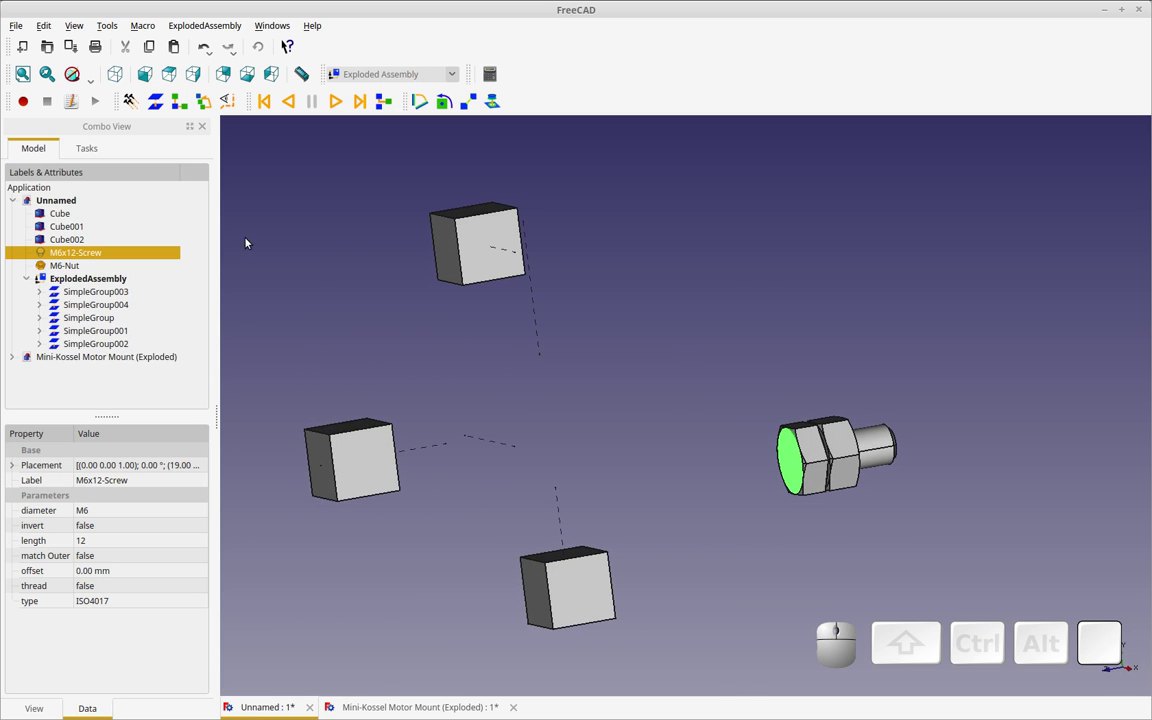
Create a BoltGroup explode step from the M6x12 screw and M6 nut
{"action": "left_click", "coordinate": [143, 106]}
{"action": "left_click", "coordinate": [86, 361]}
{"action": "left_click", "coordinate": [41, 358]}
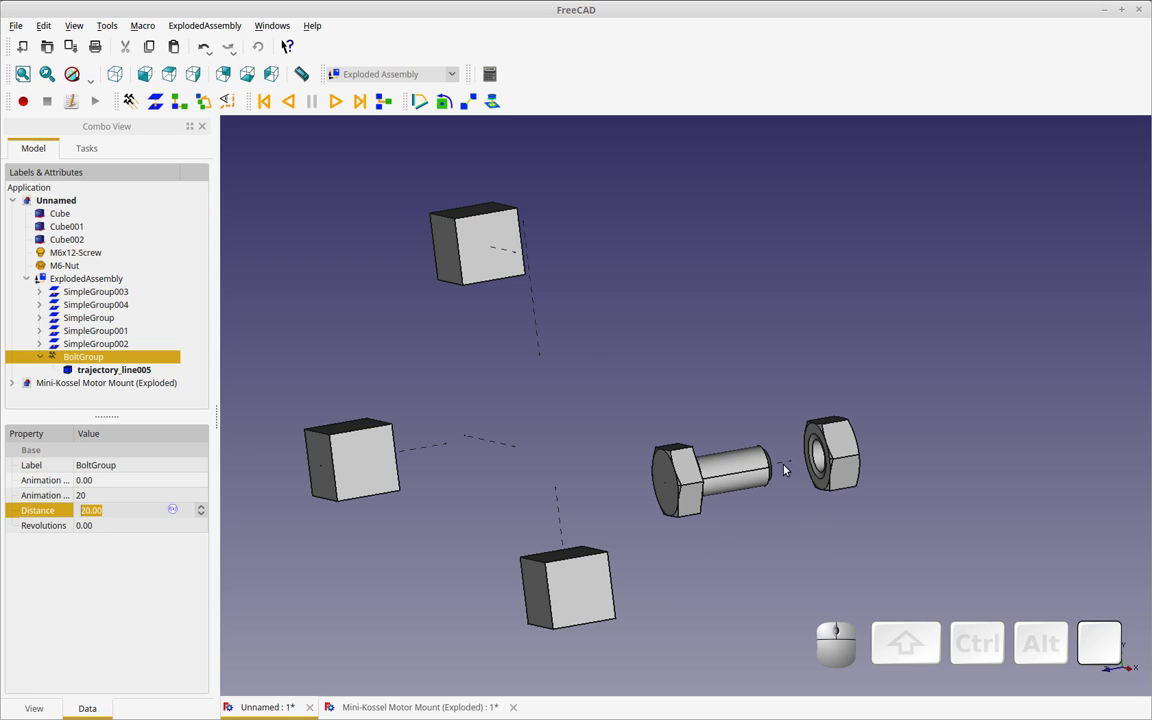
{"action": "left_click_drag", "start_coordinate": [855, 551], "coordinate": [721, 569]}
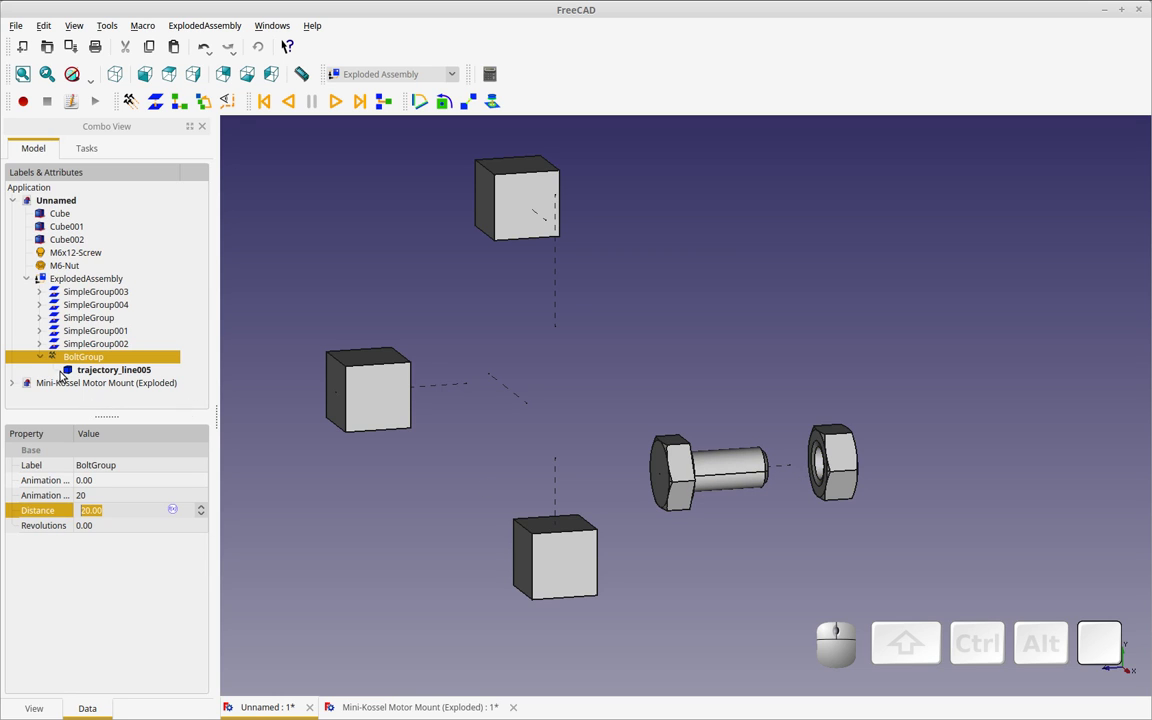
Increase the BoltGroup Revolutions value, select BoltGroup and play its animation
{"action": "left_click", "coordinate": [99, 525]}
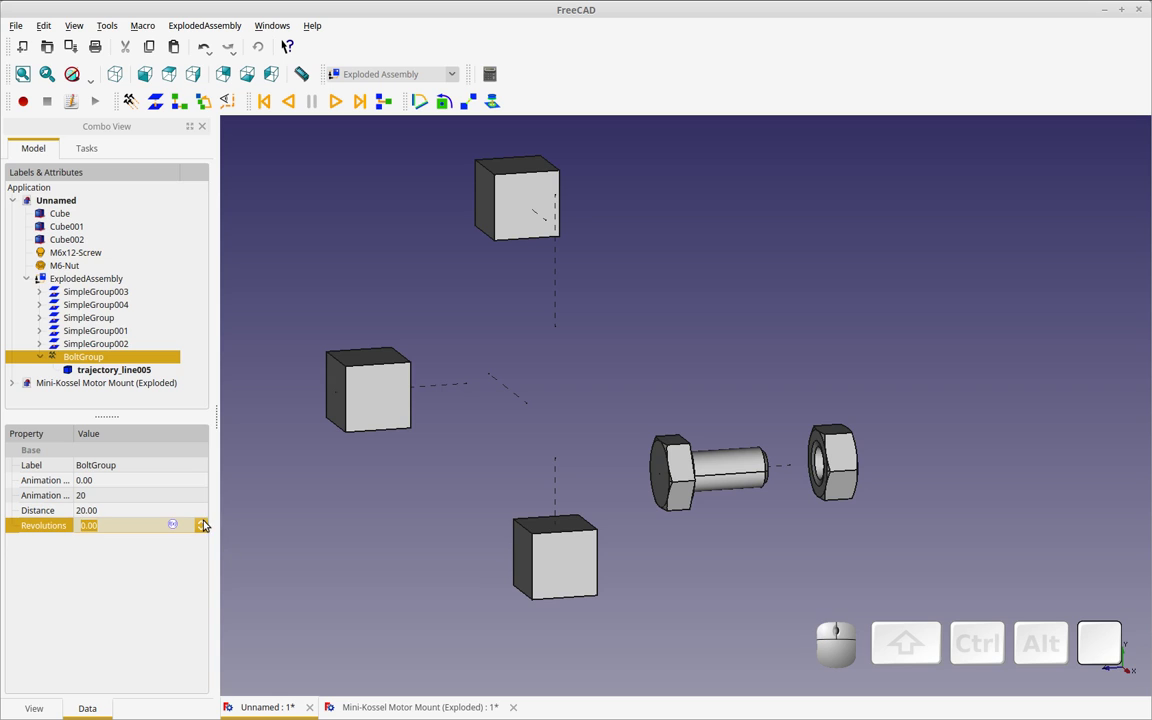
{"action": "left_click", "coordinate": [206, 523]}
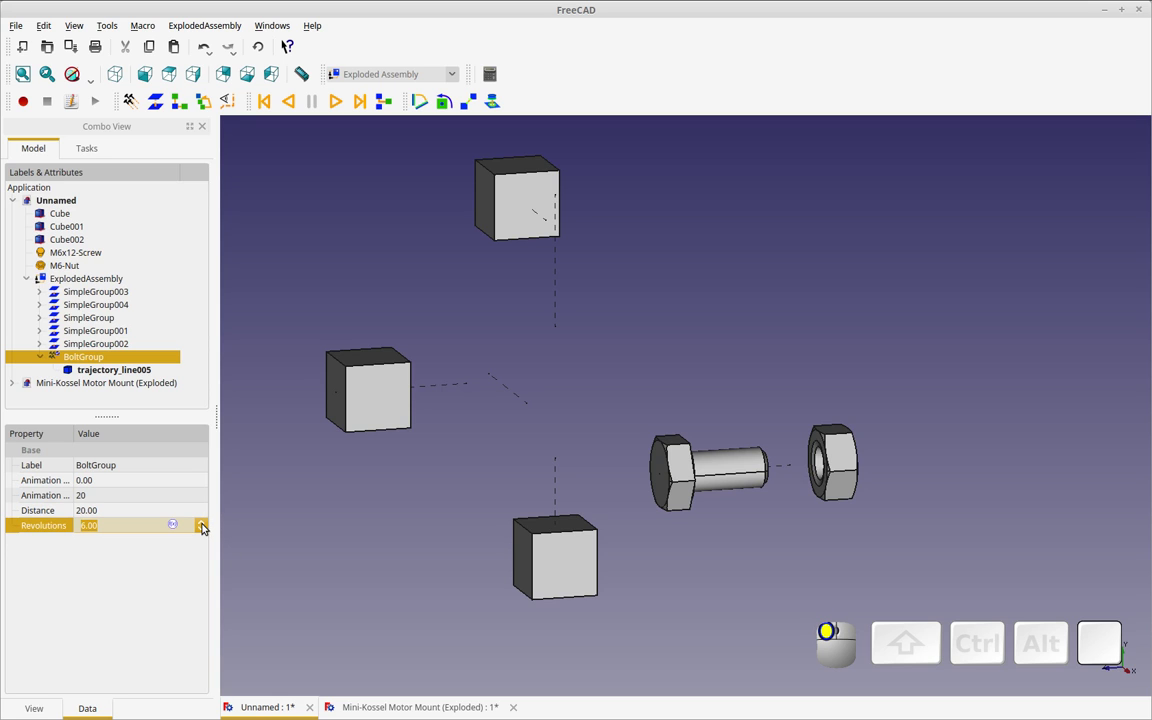
{"action": "left_click", "coordinate": [255, 524]}
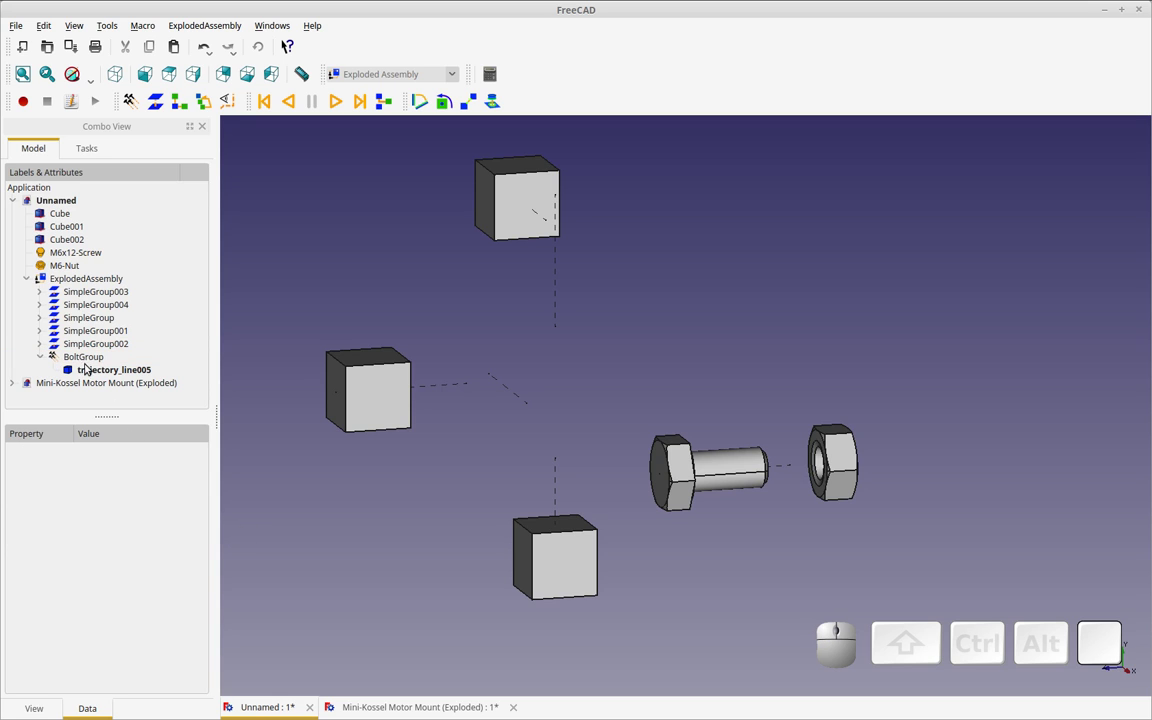
{"action": "left_click", "coordinate": [90, 361]}
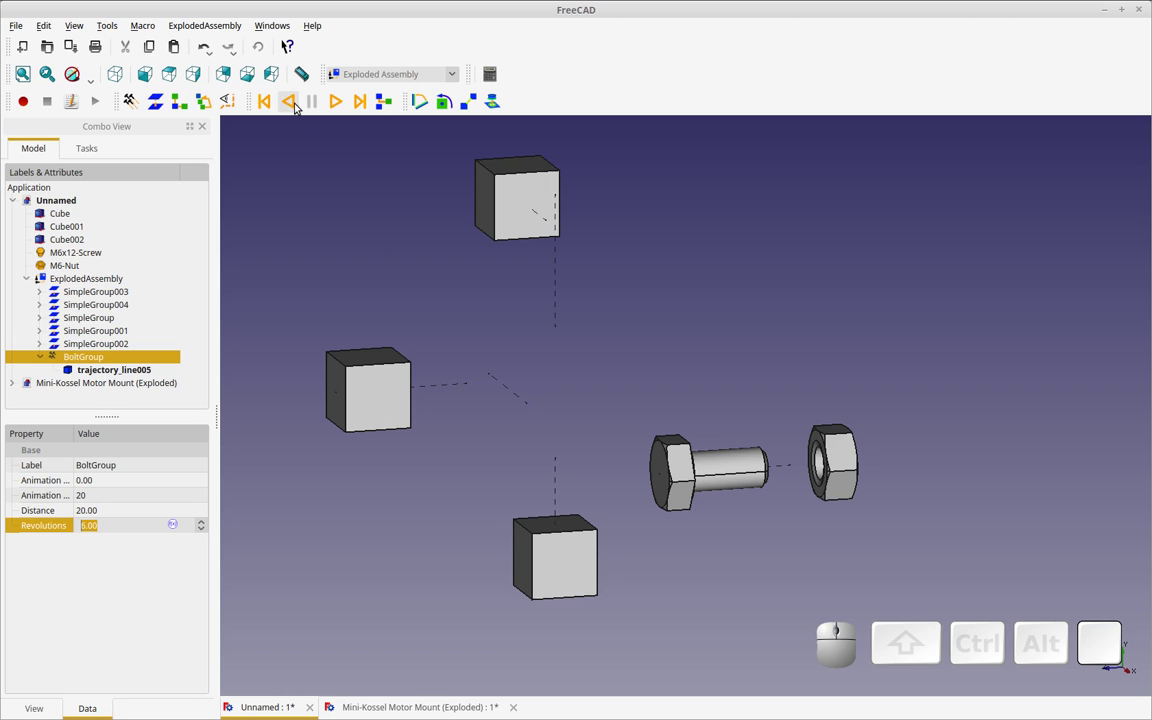
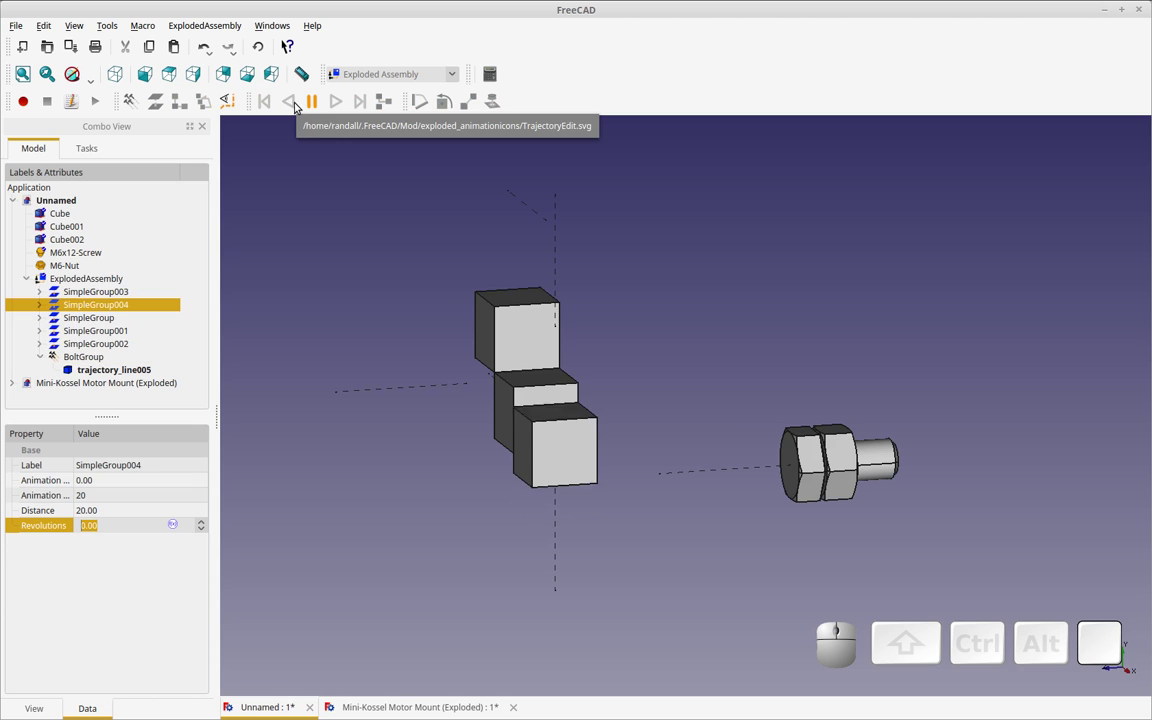
{"action": "left_click", "coordinate": [341, 103]}
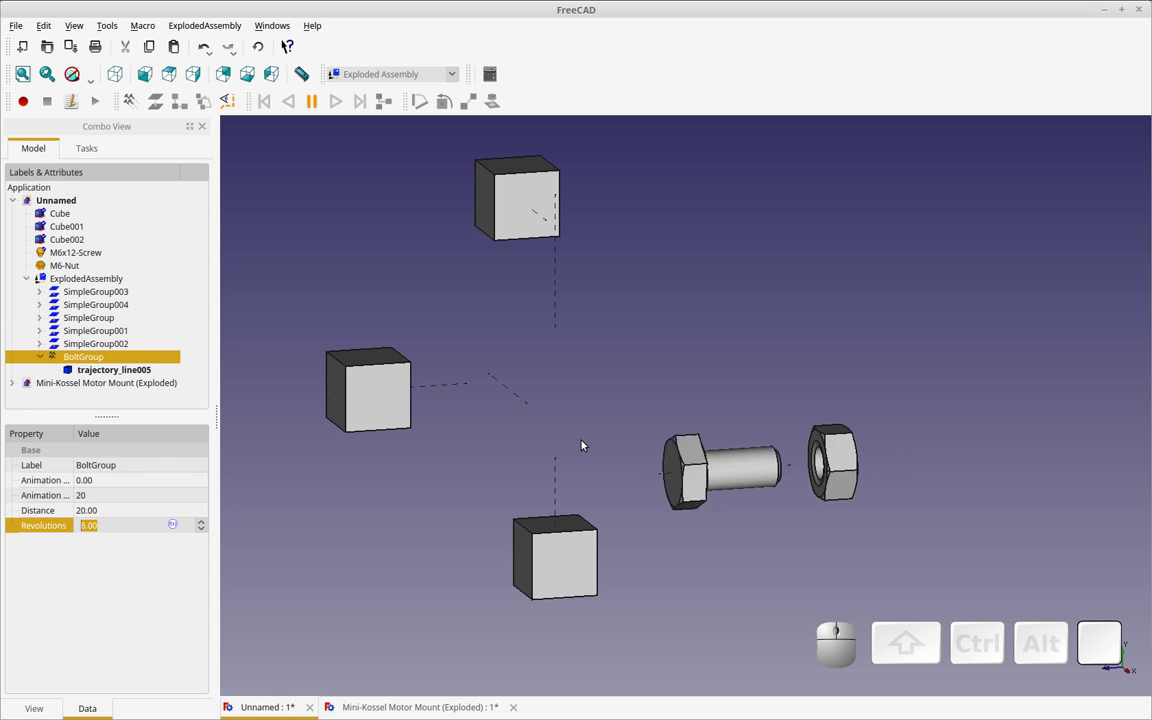
{"action": "middle_click", "coordinate": [746, 520]}
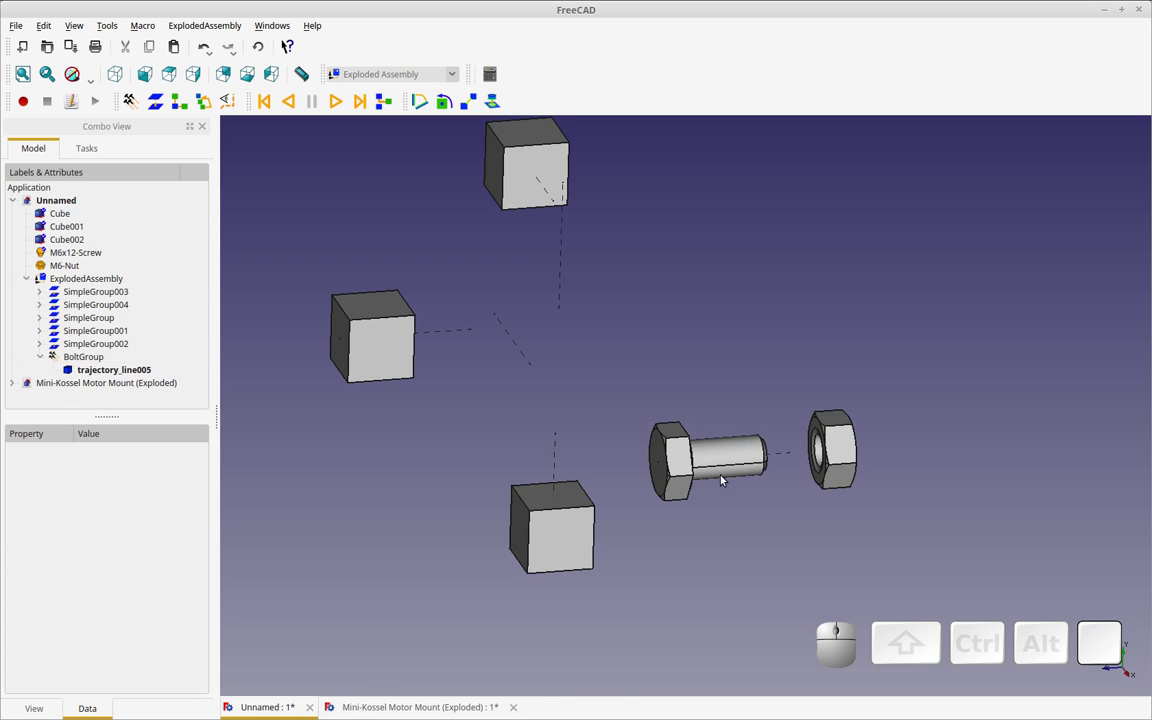
Create SimpleGroup005 exploding the screw along its shaft-face direction
{"action": "left_click", "coordinate": [683, 431]}
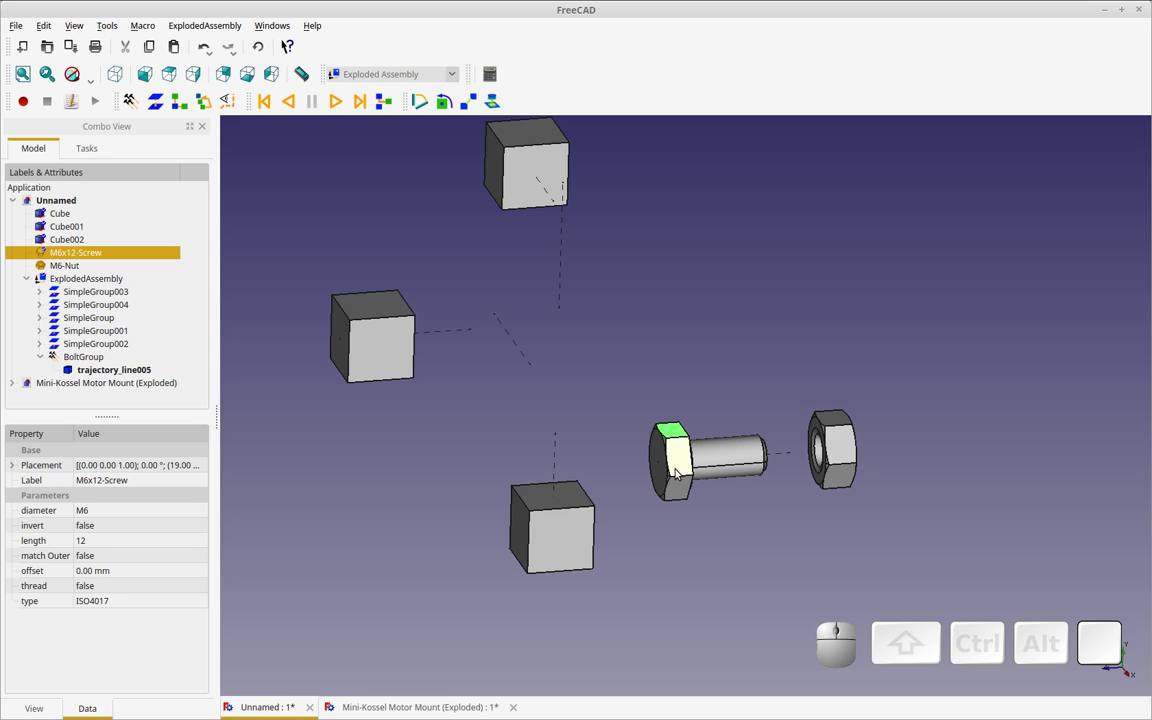
{"action": "left_click", "coordinate": [723, 462]}
{"action": "left_click", "coordinate": [683, 431]}
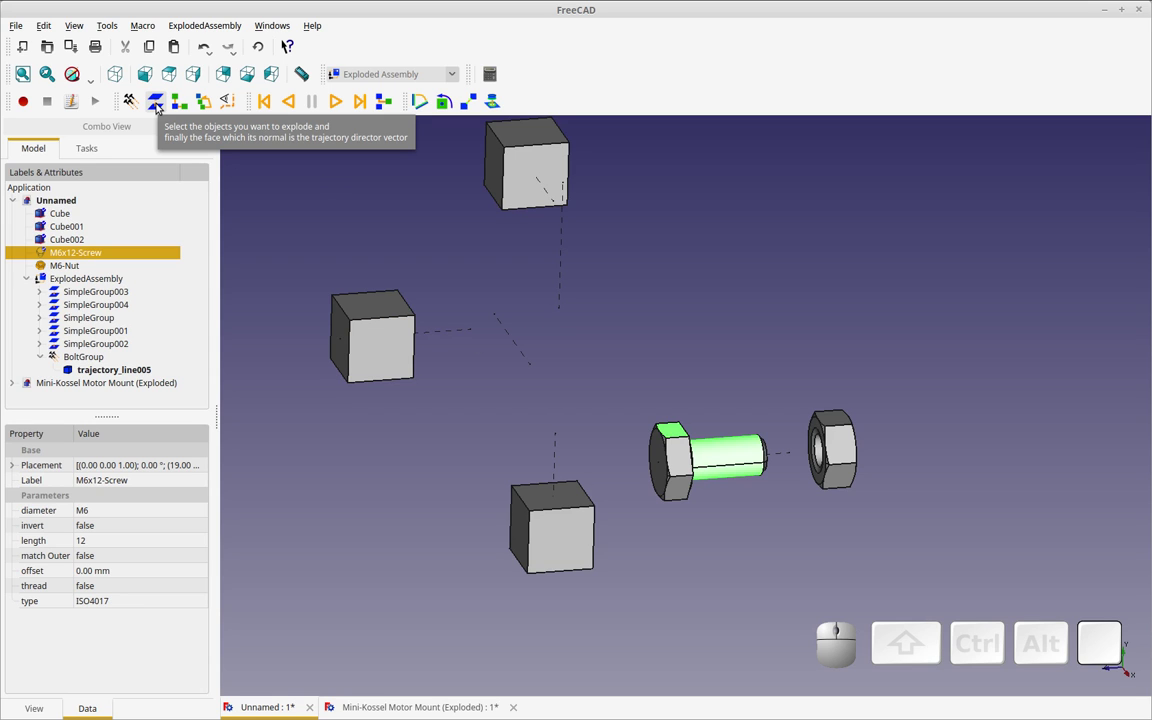
{"action": "left_click", "coordinate": [162, 105]}
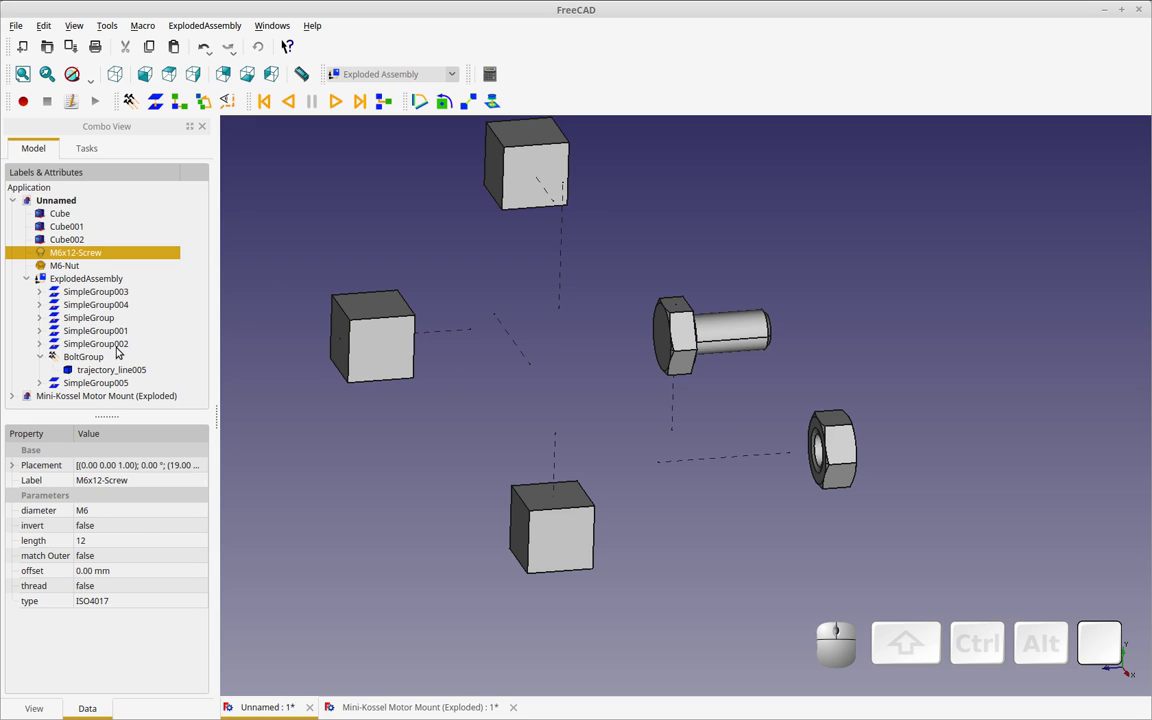
{"action": "left_click", "coordinate": [122, 384]}
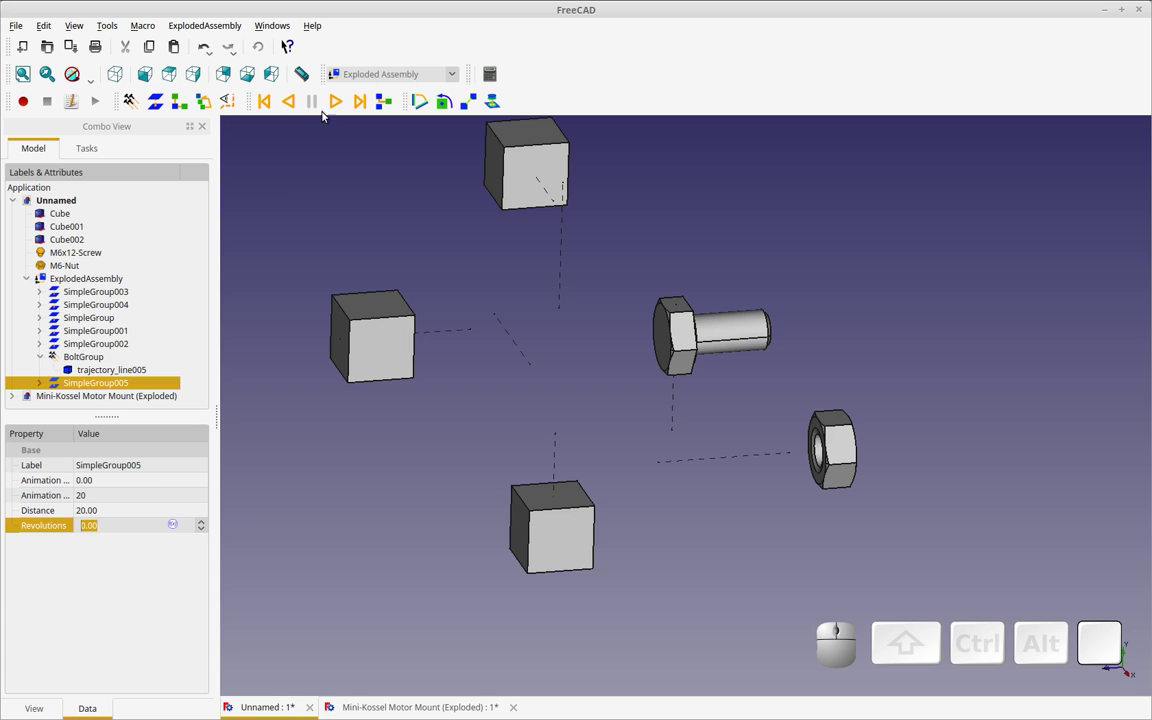
Play the assembly animation, reset to exploded positions, and play it again
{"action": "left_click", "coordinate": [334, 111]}
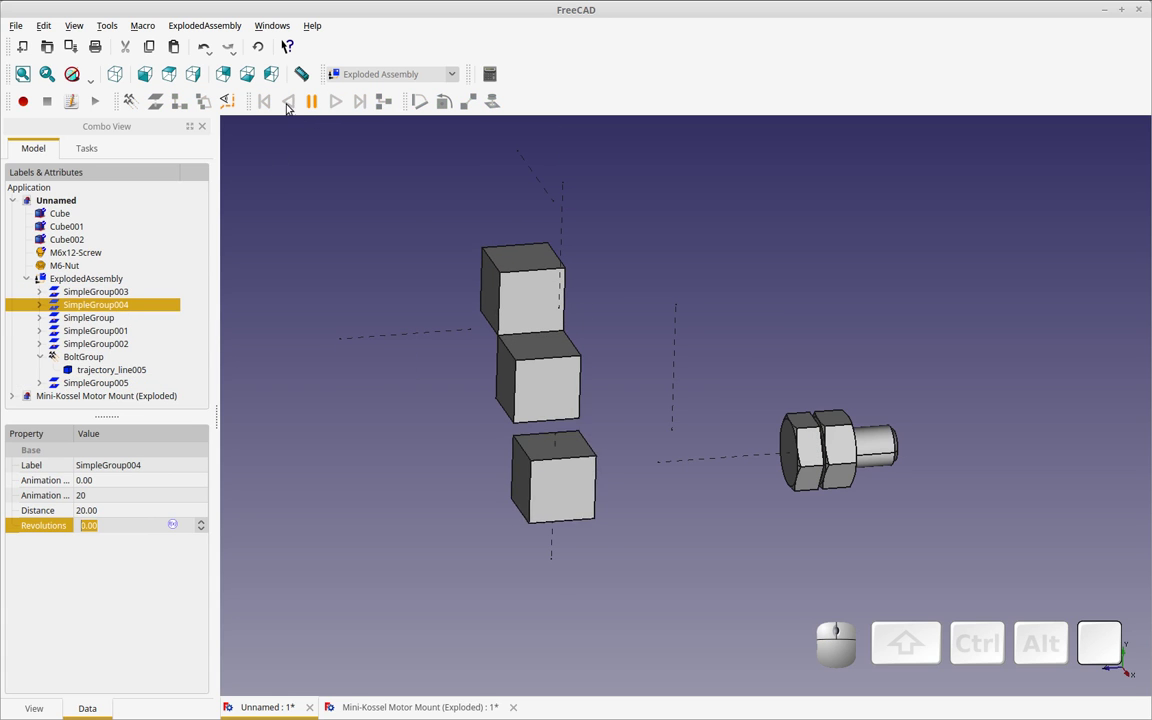
{"action": "left_click", "coordinate": [320, 104]}
{"action": "left_click", "coordinate": [269, 105]}
{"action": "left_click", "coordinate": [366, 105]}
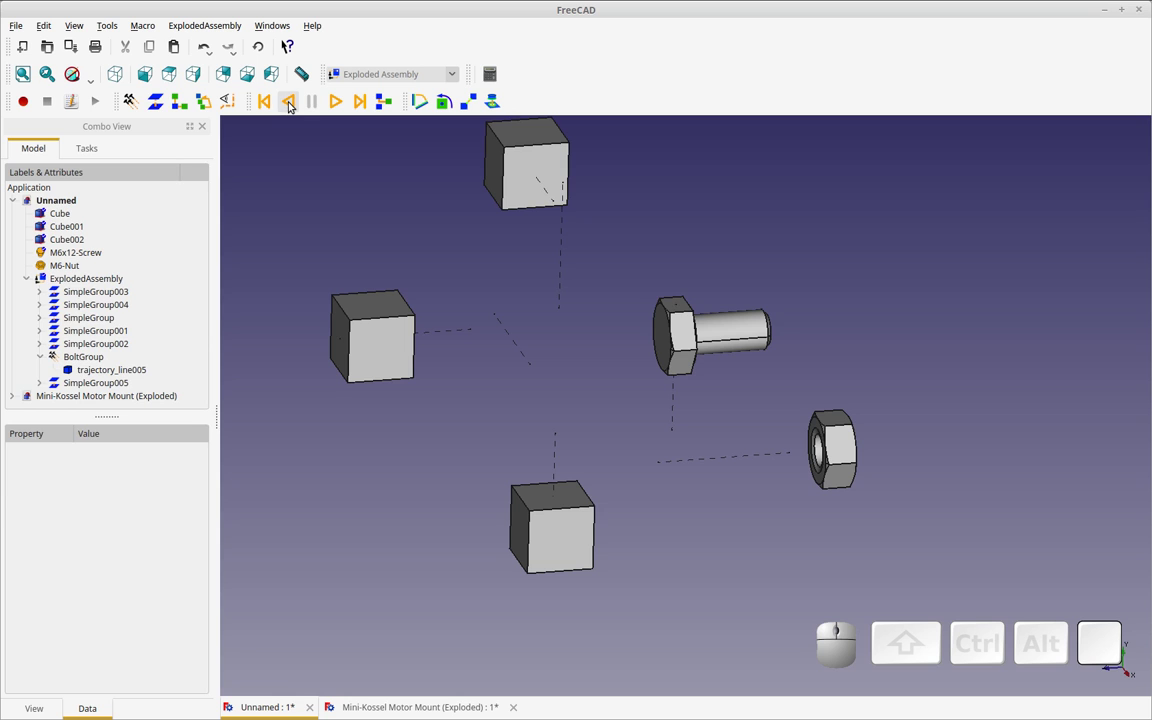
{"action": "left_click", "coordinate": [294, 102]}
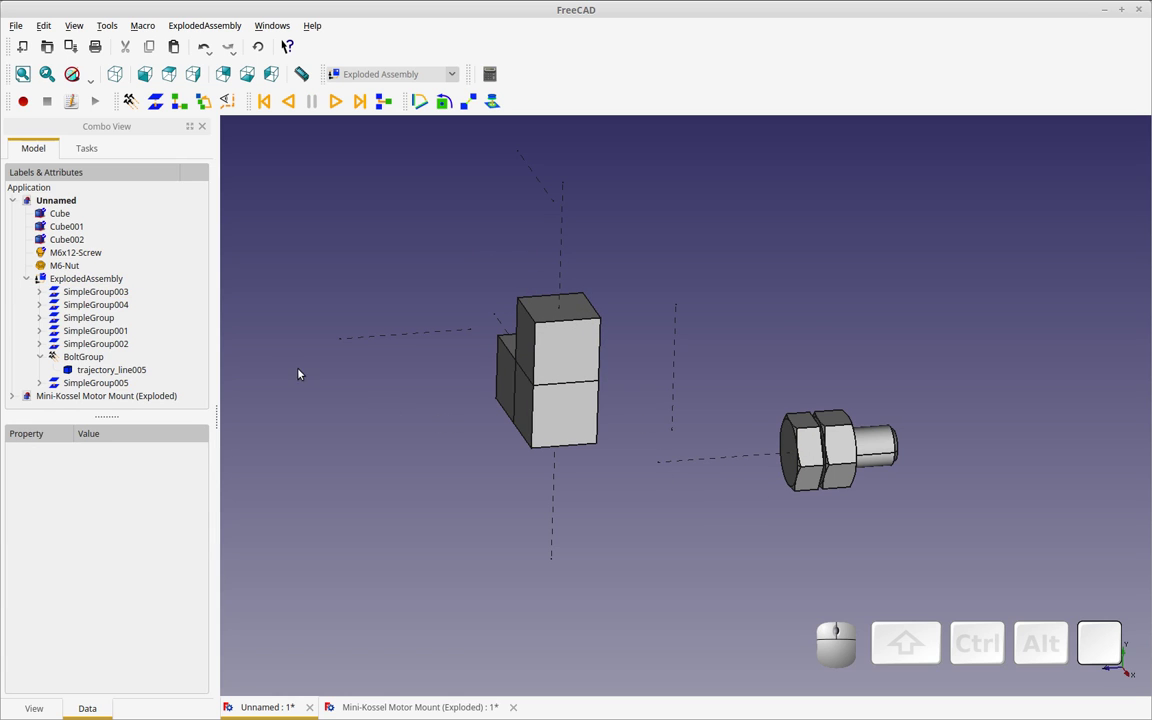
Delete Cube, Cube001, Cube002 and their SimpleGroups from the model tree
{"action": "left_click", "coordinate": [75, 218]}
{"action": "left_click", "coordinate": [81, 238]}
{"action": "key", "text": "Delete"}
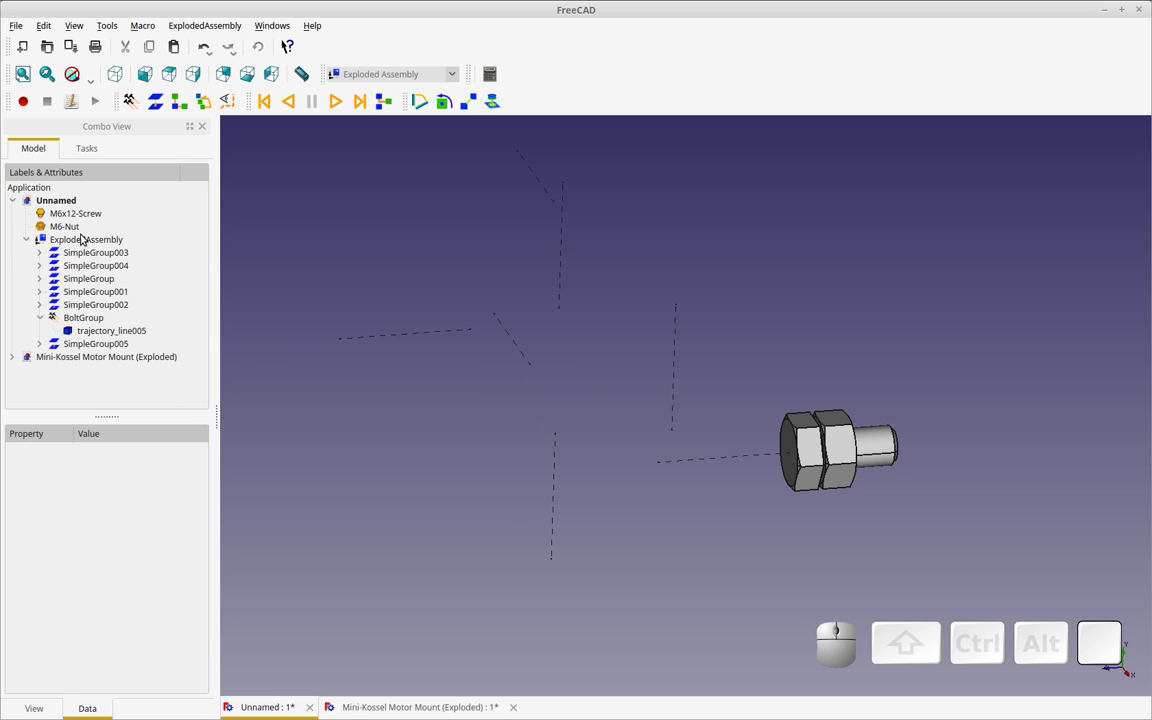
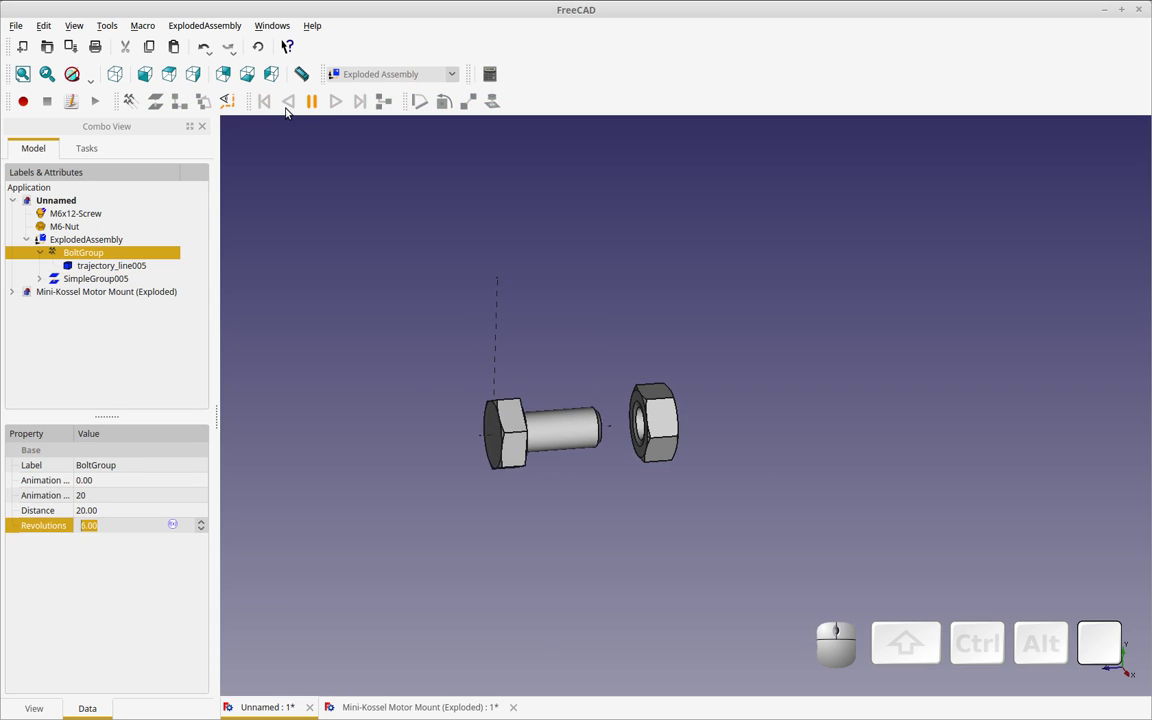
Set the M6x12-Screw's thread property to true so its threads are modelled
{"action": "left_click", "coordinate": [106, 282]}
{"action": "left_click", "coordinate": [77, 229]}
{"action": "left_click", "coordinate": [83, 219]}
{"action": "left_click", "coordinate": [122, 583]}
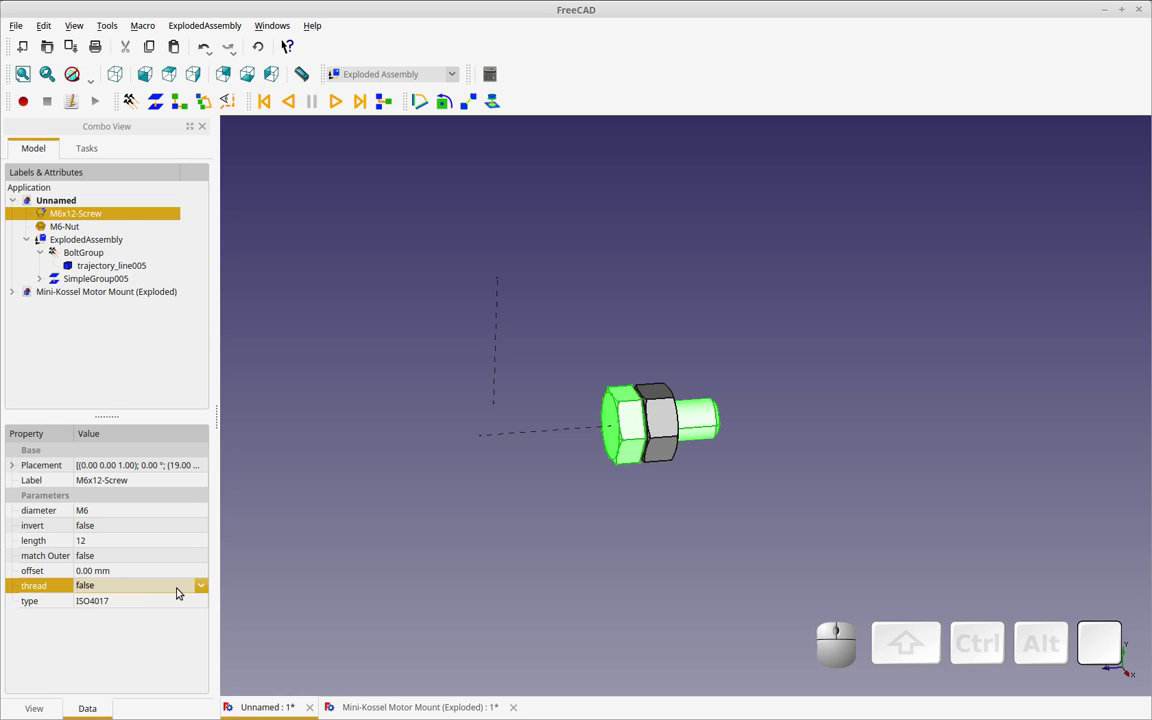
{"action": "left_click", "coordinate": [203, 589]}
{"action": "left_click", "coordinate": [192, 603]}
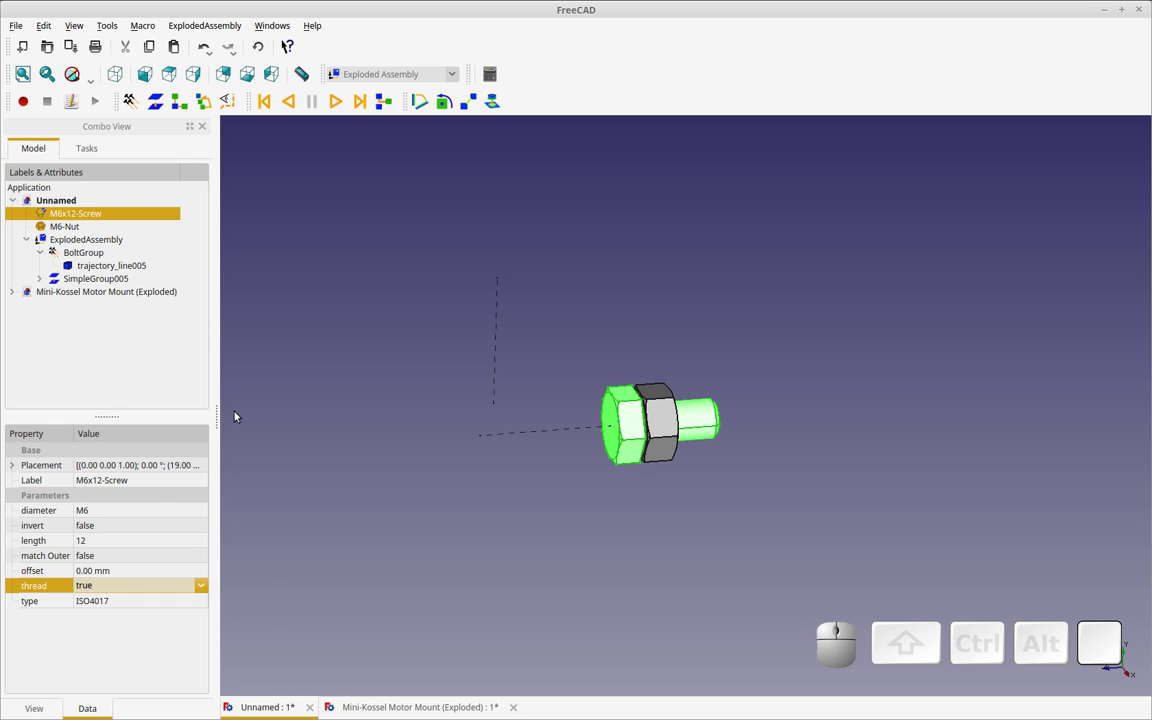
{"action": "left_click", "coordinate": [161, 565]}
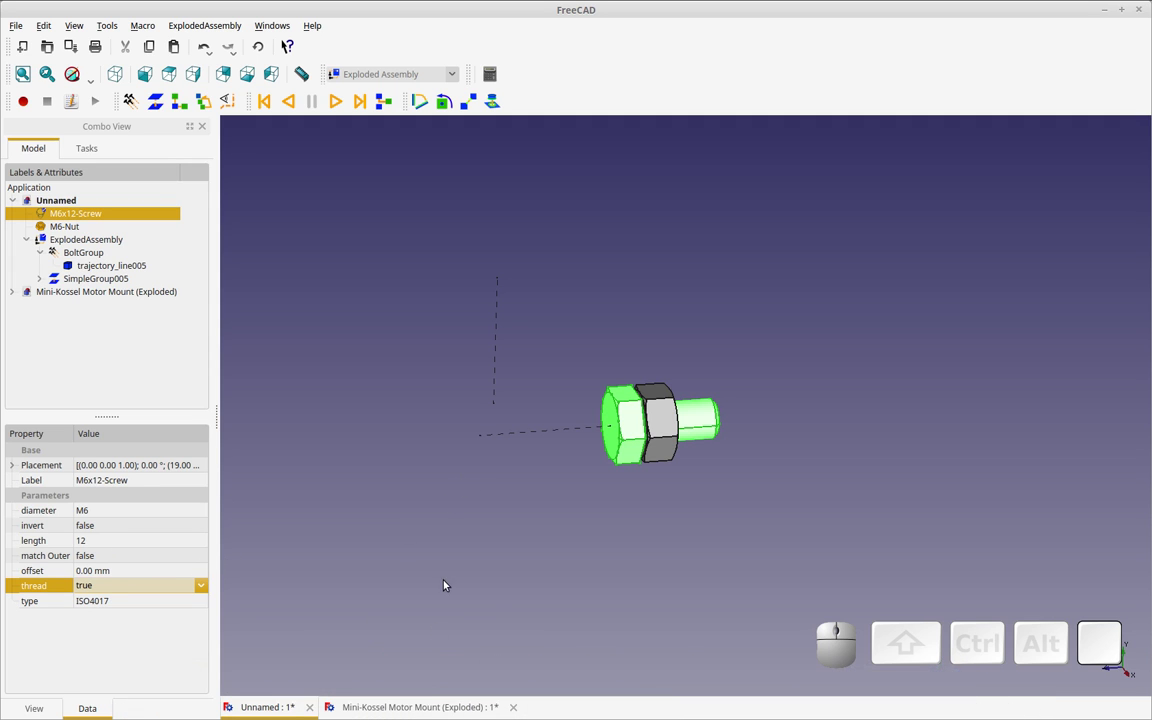
Glance at the Mini-Kossel Motor Mount document, return to Unnamed and clear the selection
{"action": "left_click", "coordinate": [422, 706]}
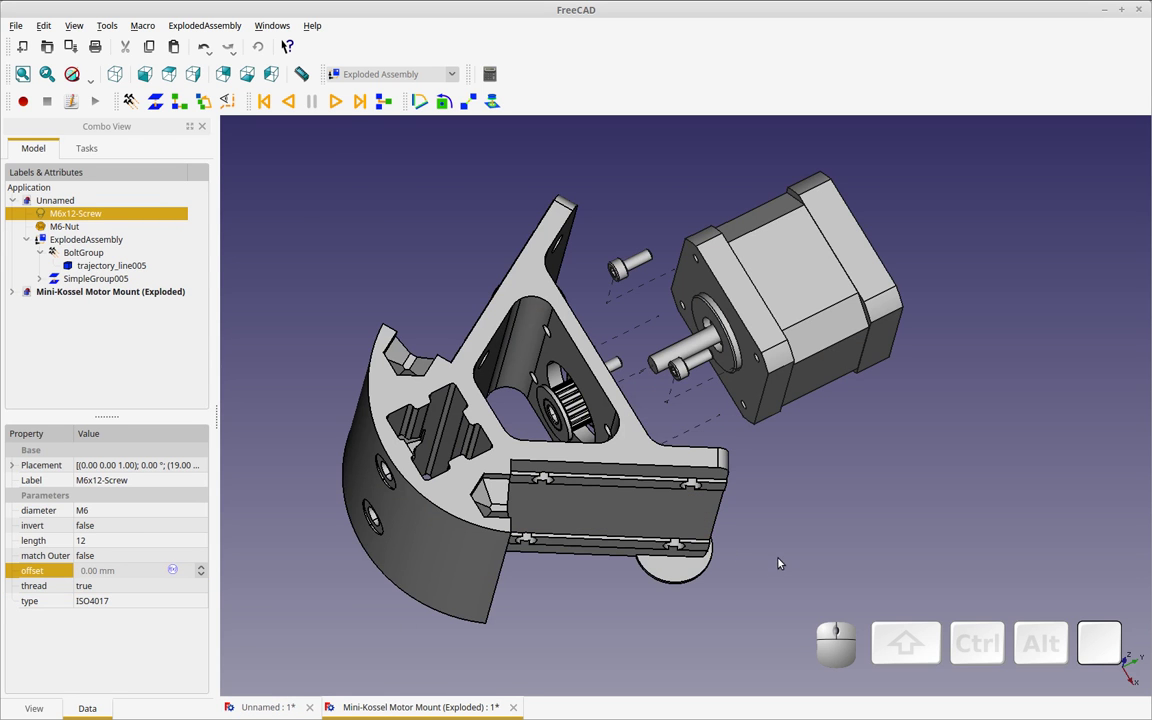
{"action": "left_click", "coordinate": [291, 709]}
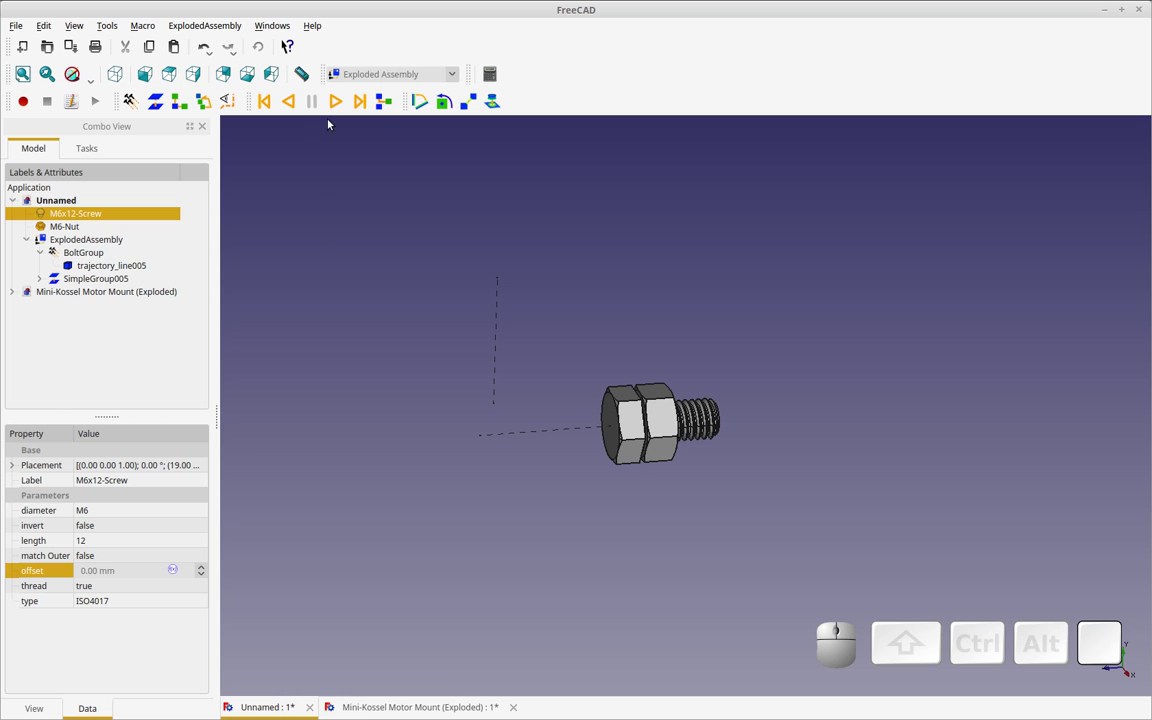
{"action": "left_click", "coordinate": [301, 104]}
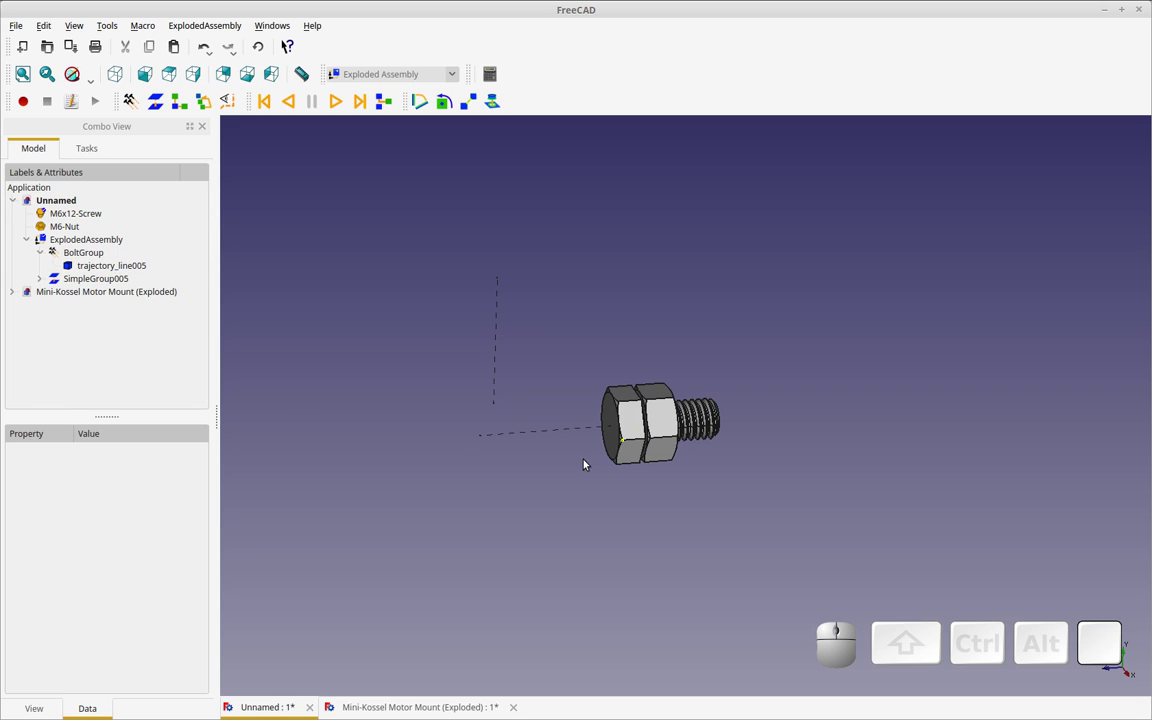
Change the BoltGroup's Revolutions value to -6.00 and confirm it
{"action": "left_click", "coordinate": [122, 281]}
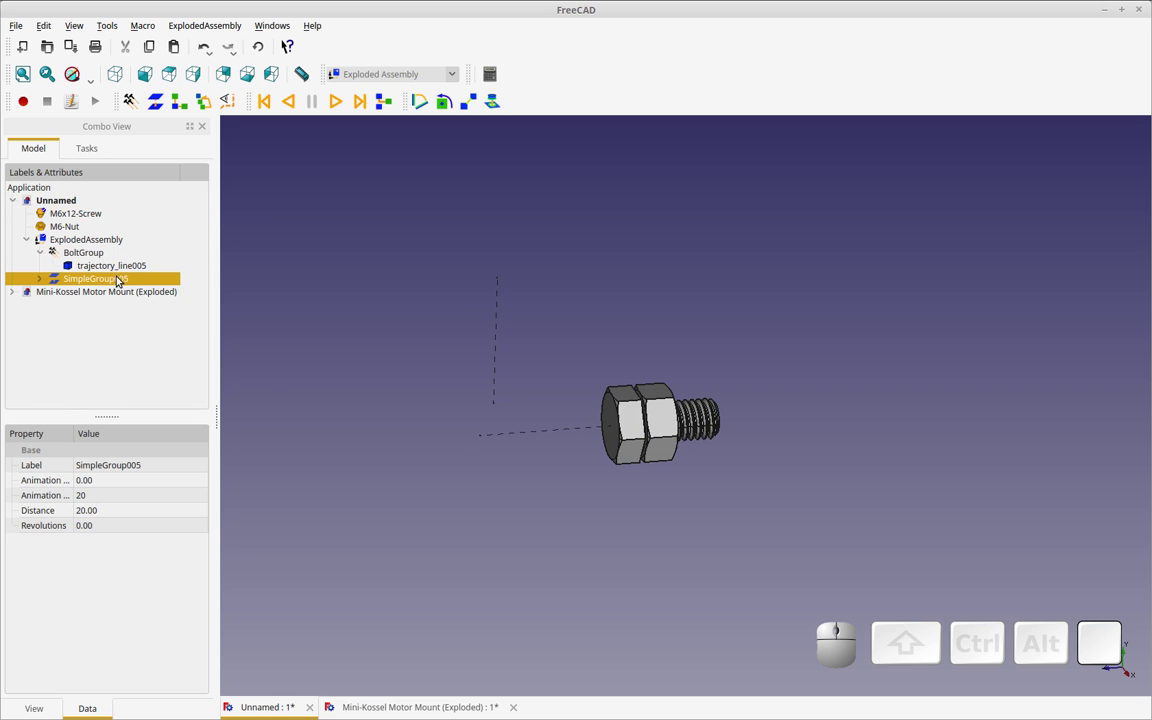
{"action": "left_click", "coordinate": [98, 249]}
{"action": "left_click", "coordinate": [102, 526]}
{"action": "left_click", "coordinate": [206, 529]}
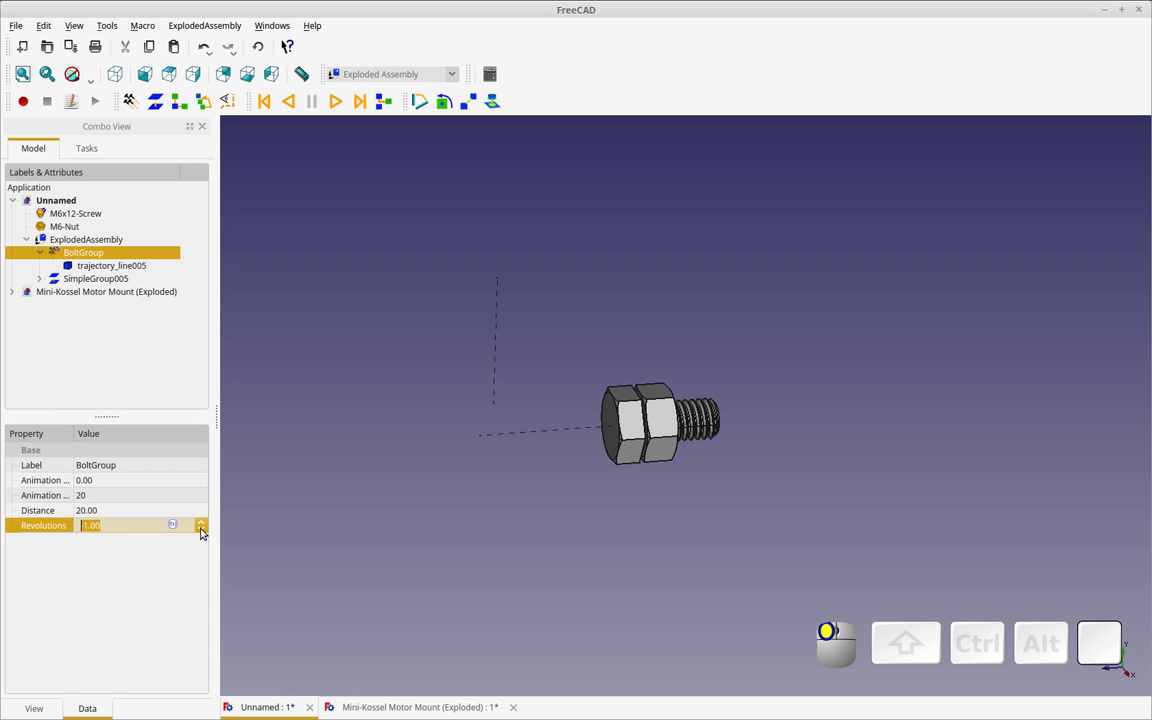
{"action": "left_click", "coordinate": [206, 527]}
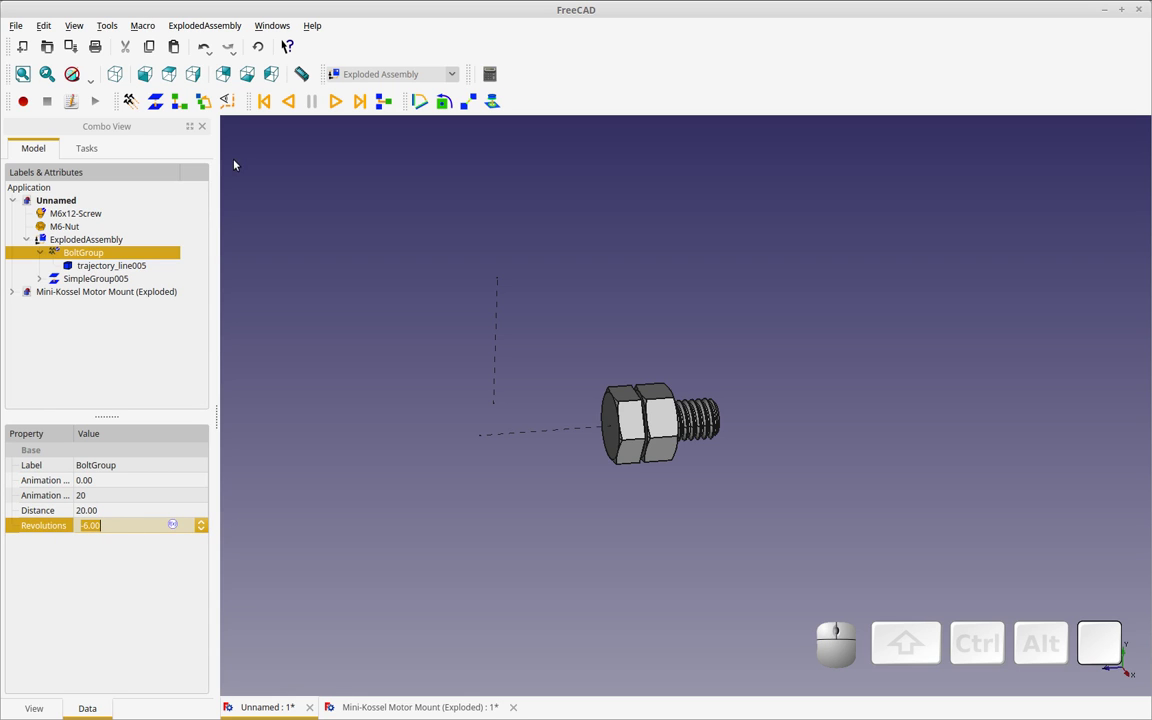
{"action": "left_click", "coordinate": [293, 102]}
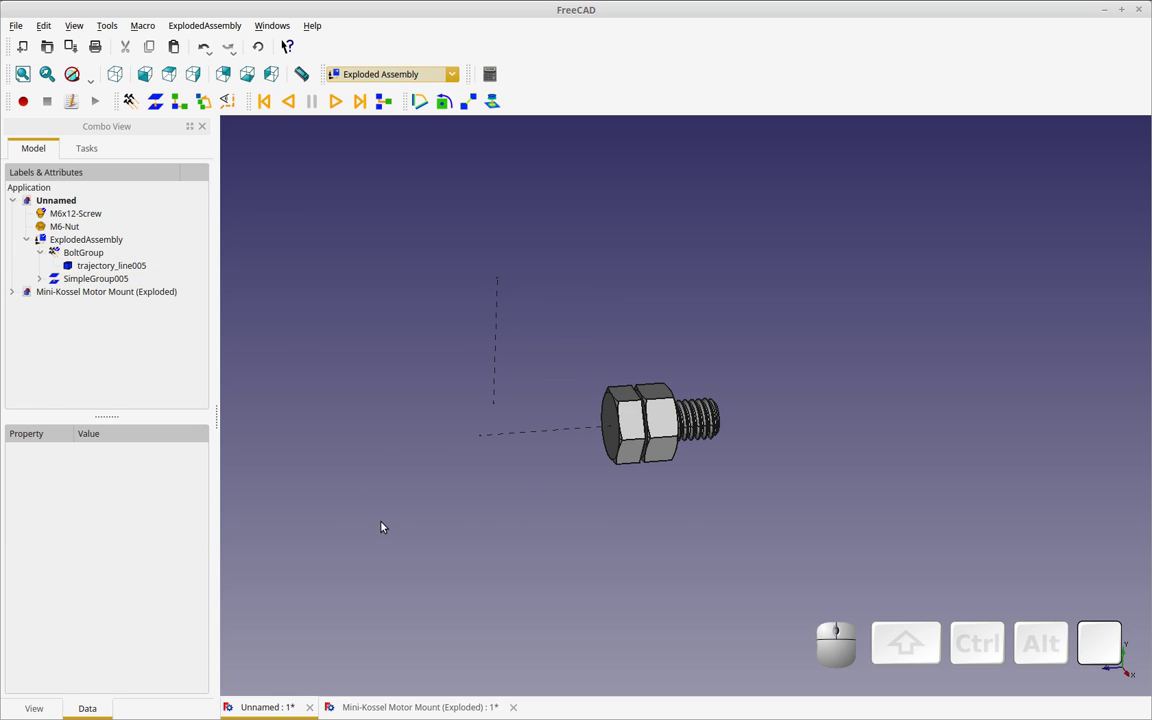
Scroll through the property panel to review trajectory_line005's placement details
{"action": "scroll", "scroll_direction": "up", "scroll_amount": 3}
{"action": "scroll", "scroll_direction": "down", "scroll_amount": 3}
{"action": "scroll", "scroll_direction": "up", "scroll_amount": 3}
{"action": "scroll", "scroll_direction": "up", "scroll_amount": 3}
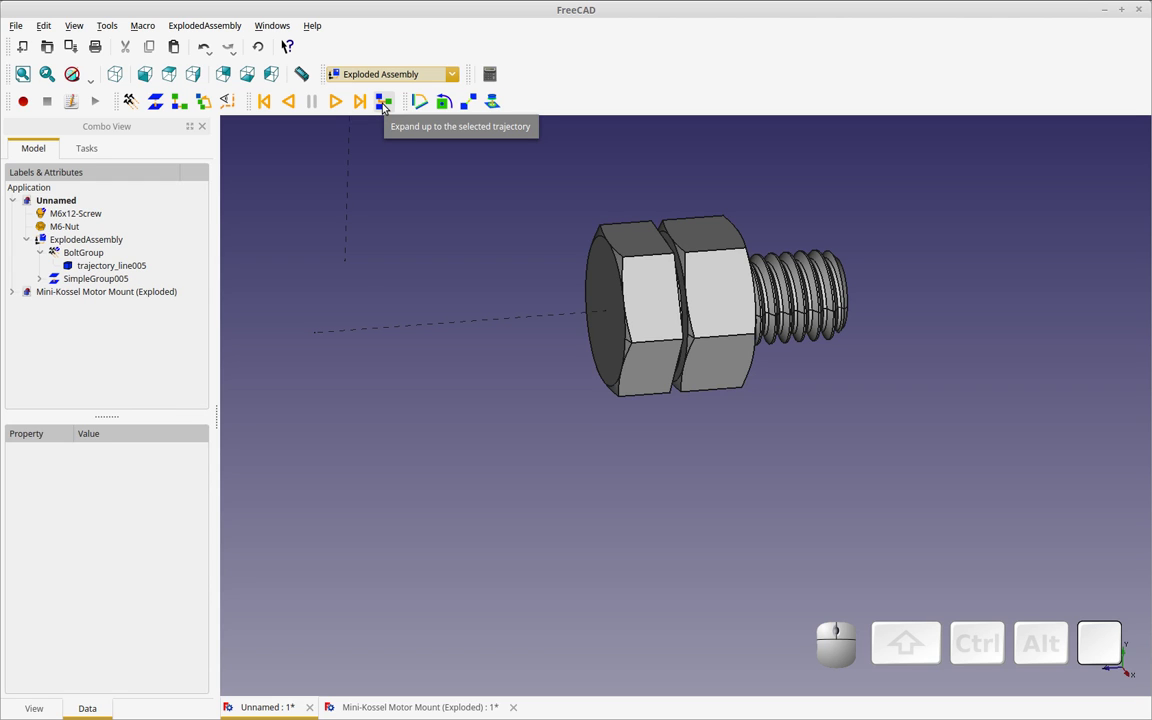
{"action": "scroll", "scroll_direction": "down", "scroll_amount": 3}
Expand the assembly up to trajectory_line005, spinning the screw out of the nut
{"action": "left_click", "coordinate": [107, 269]}
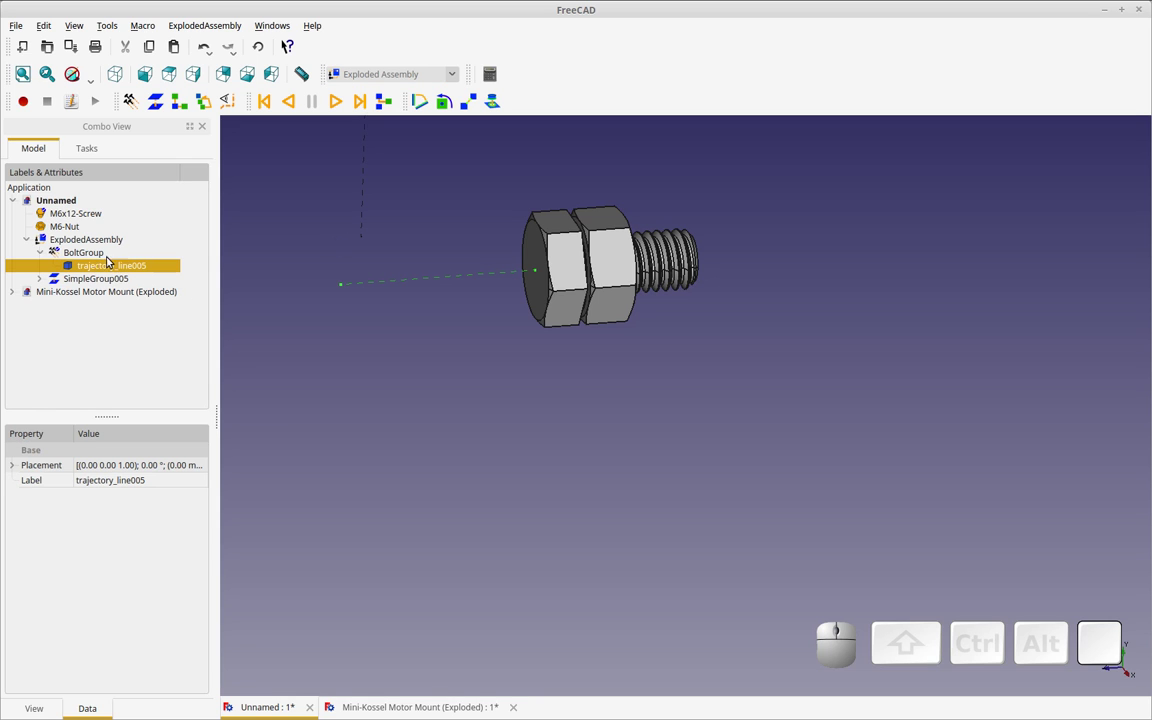
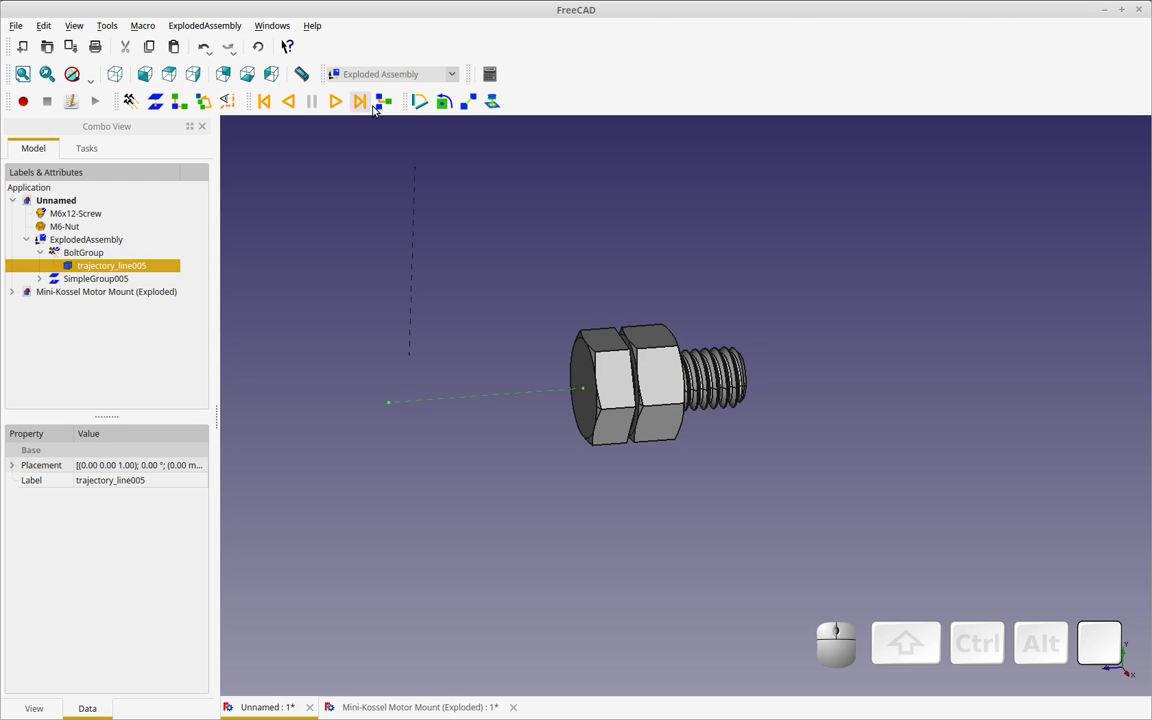
{"action": "left_click", "coordinate": [386, 105]}
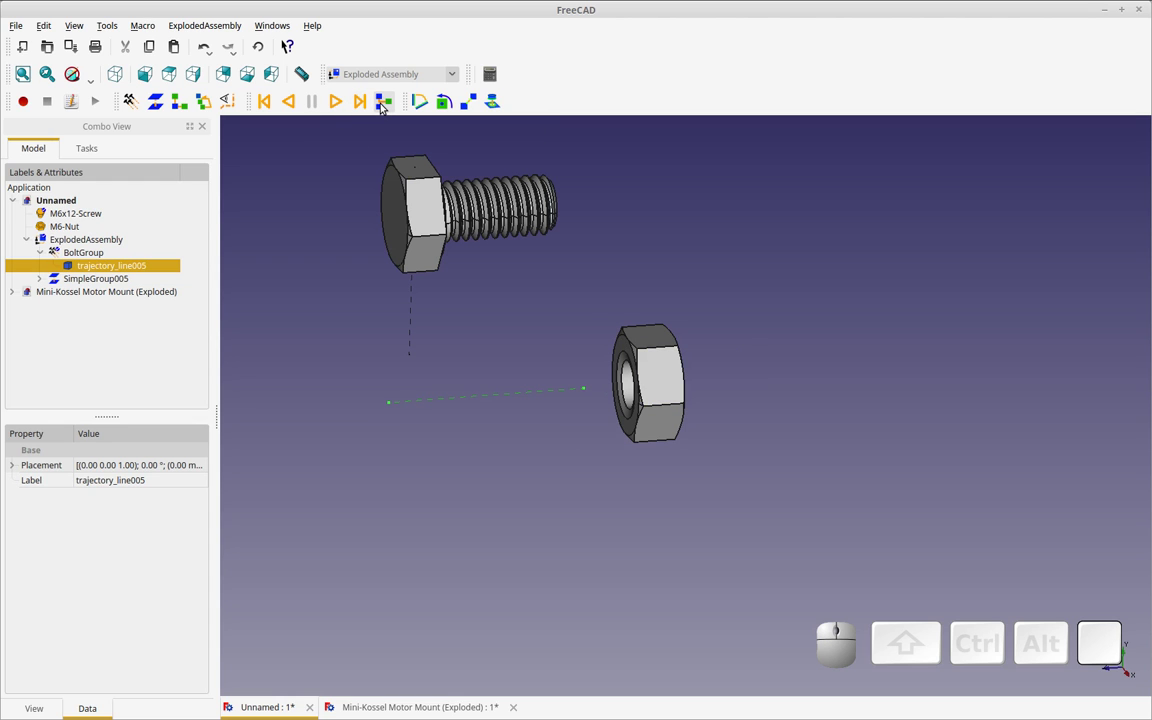
{"action": "left_click", "coordinate": [386, 105]}
Select SimpleGroup005 and replay the explosion to lift the screw away
{"action": "left_click", "coordinate": [116, 278]}
{"action": "left_click", "coordinate": [378, 107]}
{"action": "left_click", "coordinate": [378, 107]}
{"action": "left_click", "coordinate": [378, 107]}
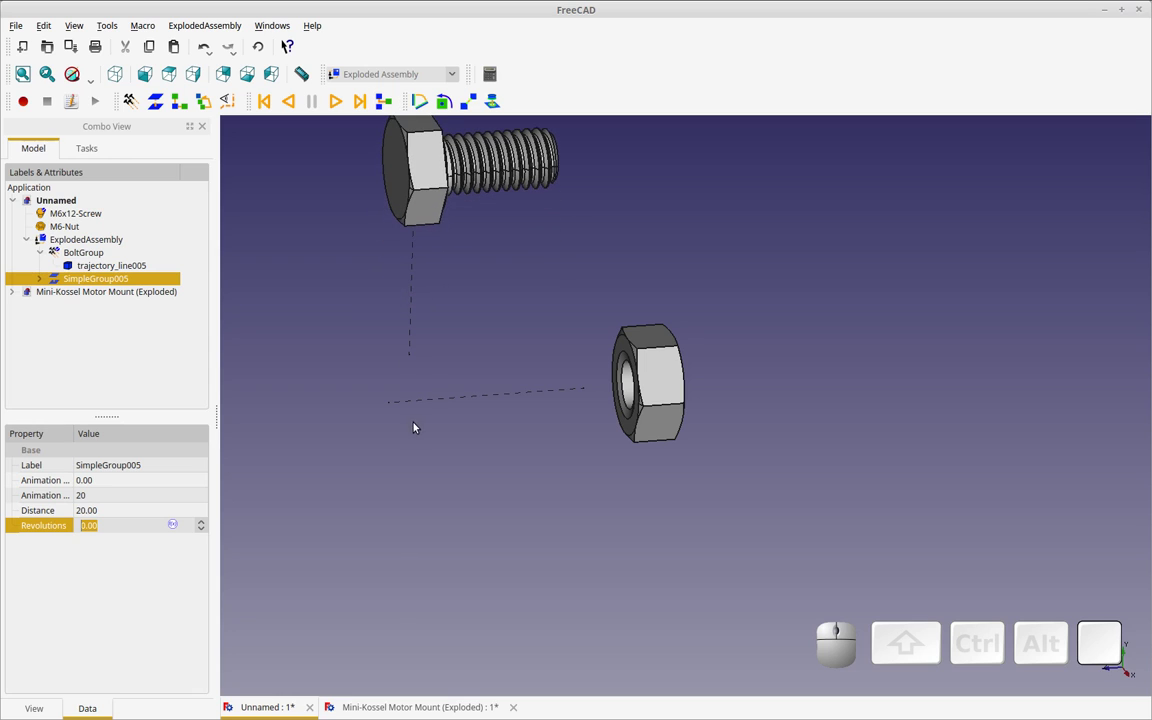
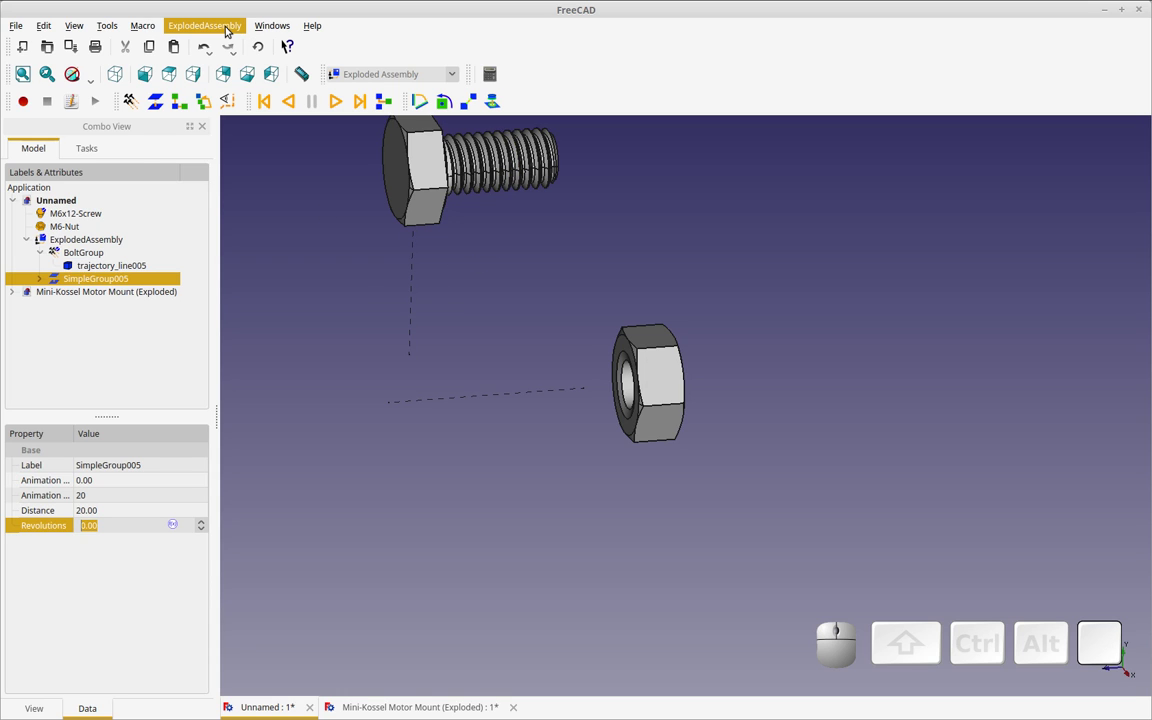
Load the ExplodedAssembly example file and play its Disassemble animation
{"action": "left_click", "coordinate": [231, 27]}
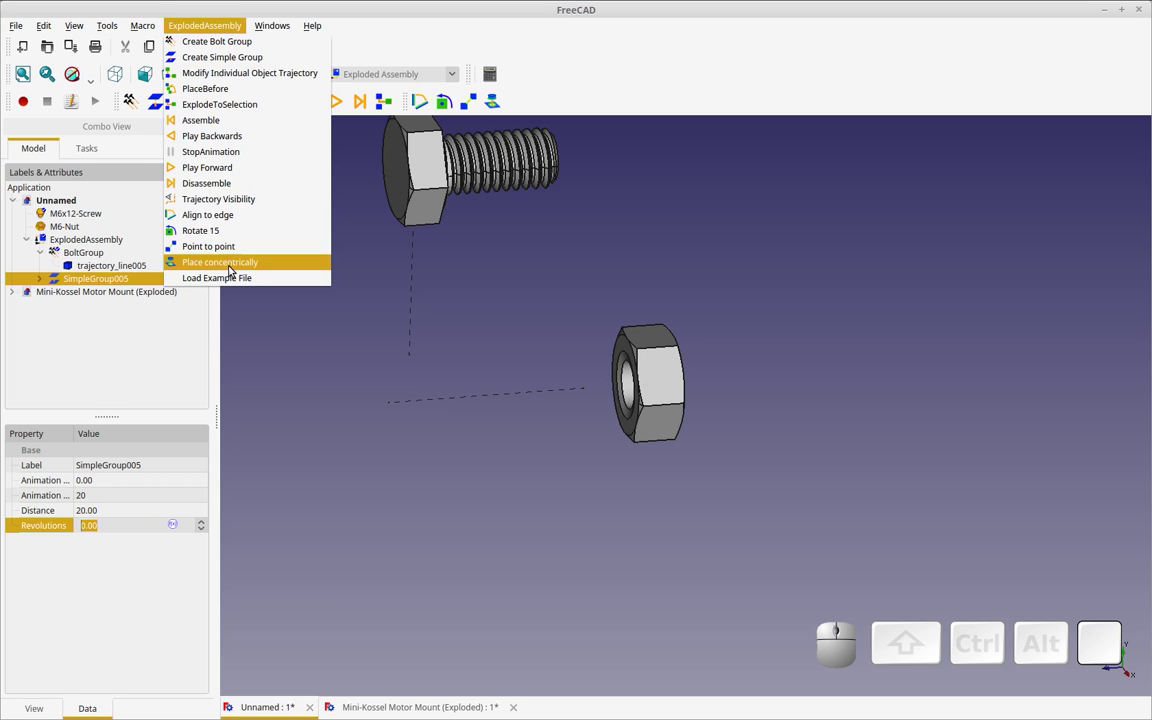
{"action": "left_click", "coordinate": [230, 278]}
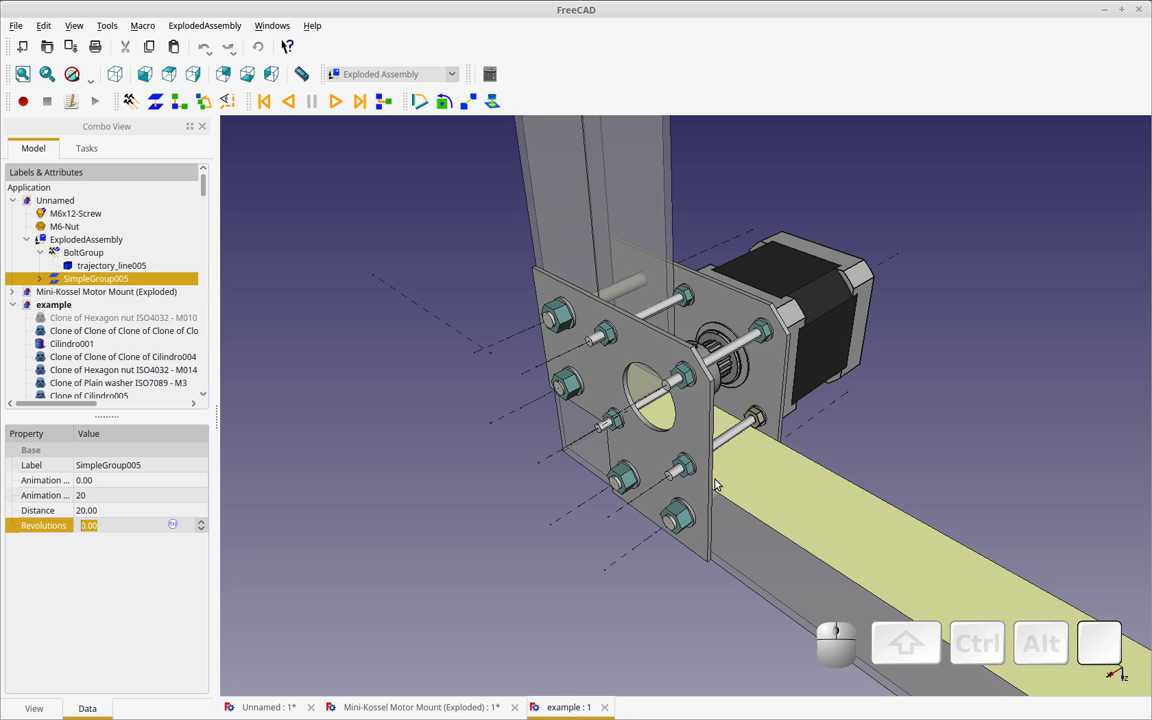
{"action": "left_click", "coordinate": [337, 104]}
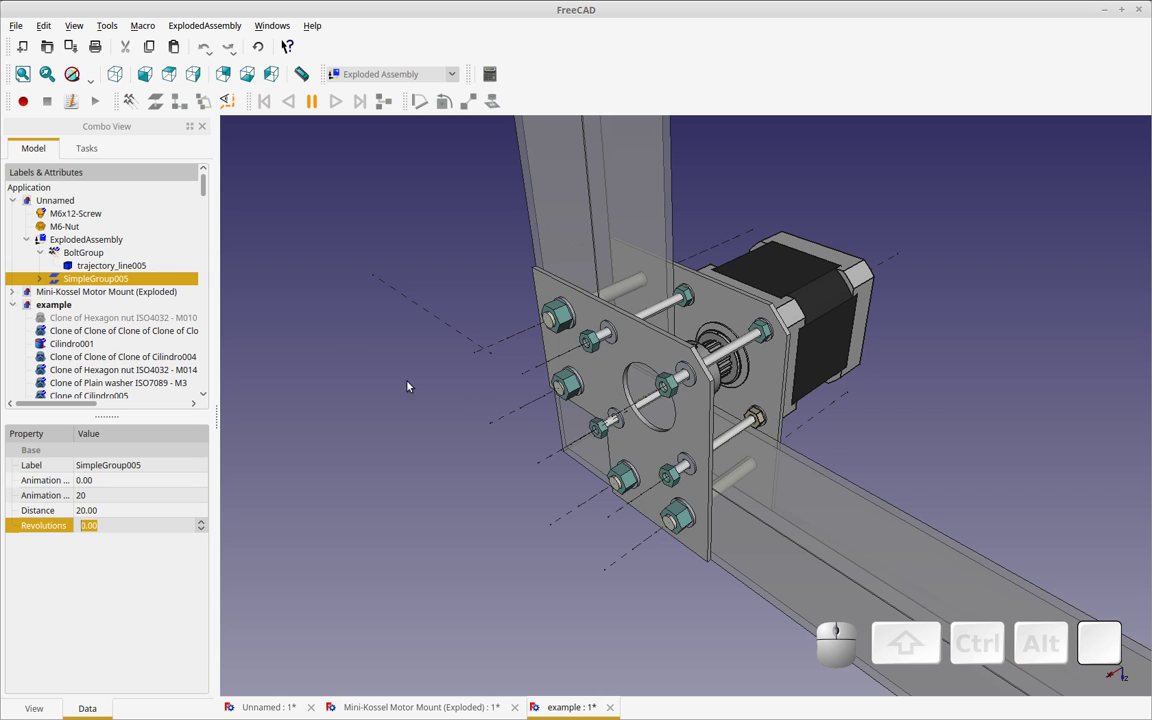